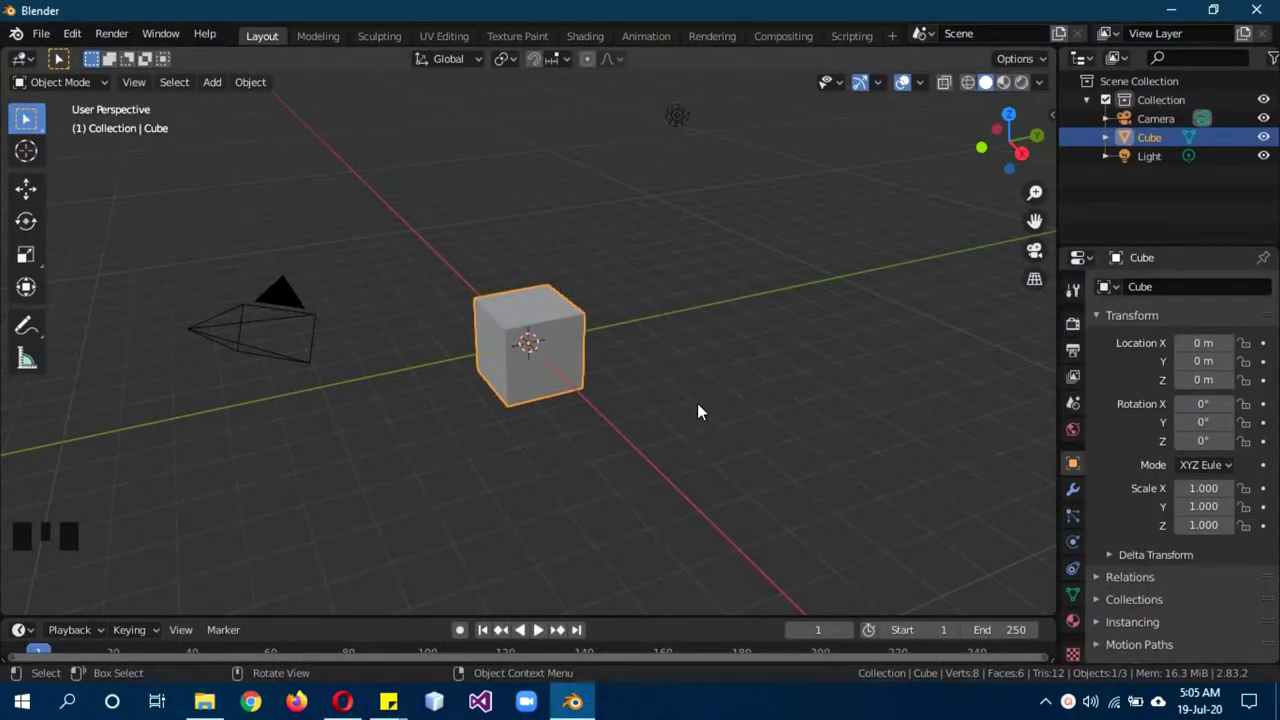
Delete every default object and add a UV sphere viewed from the front.
key("a")
key("a")
key("x")
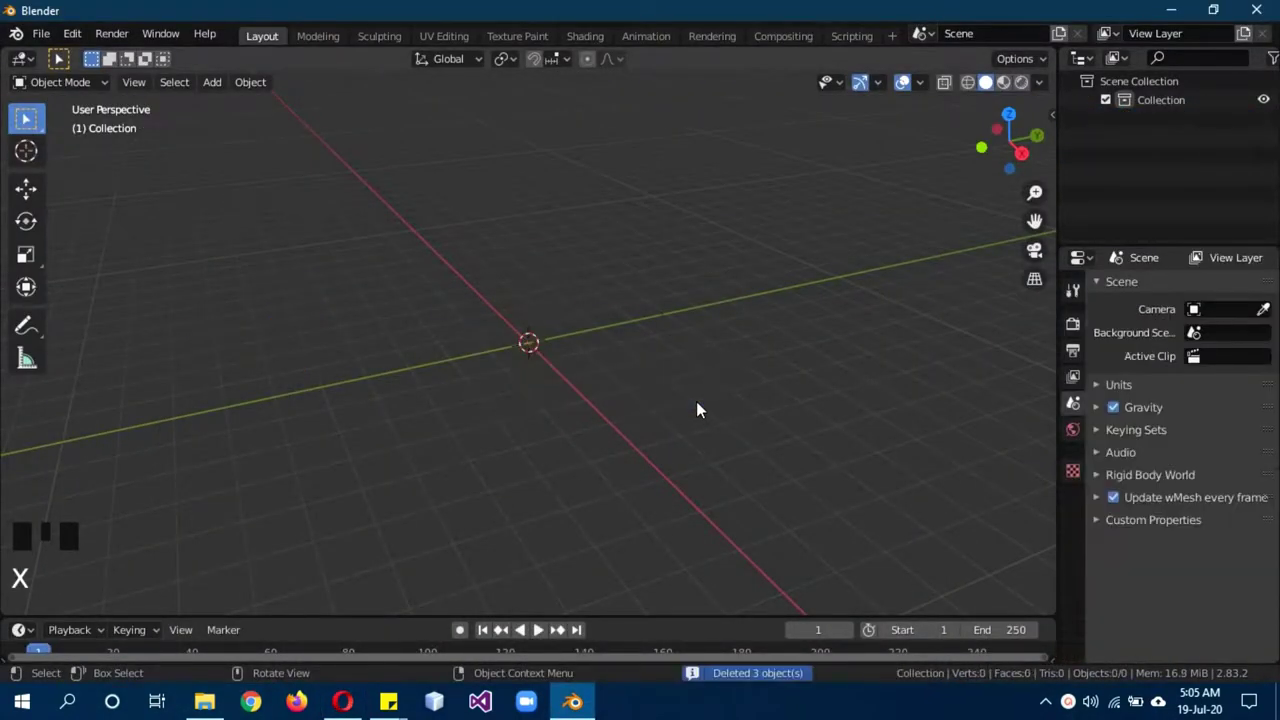
key("KP_1")
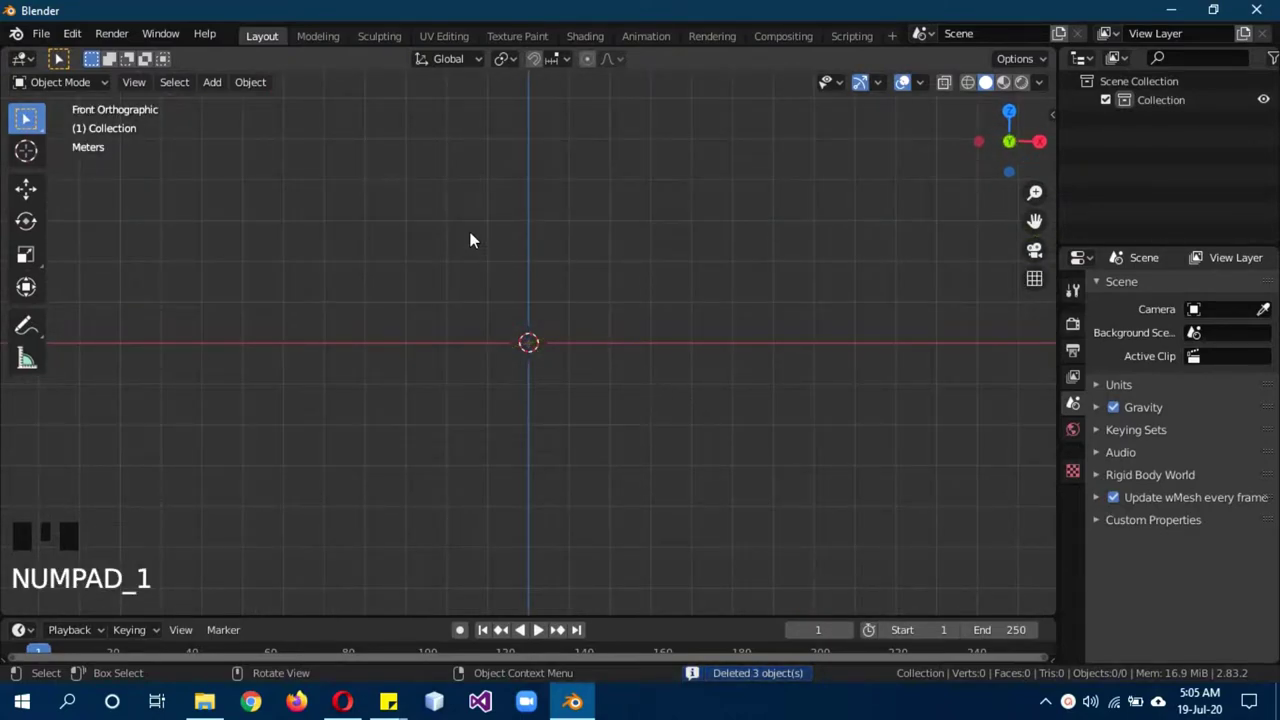
key("shift+a")
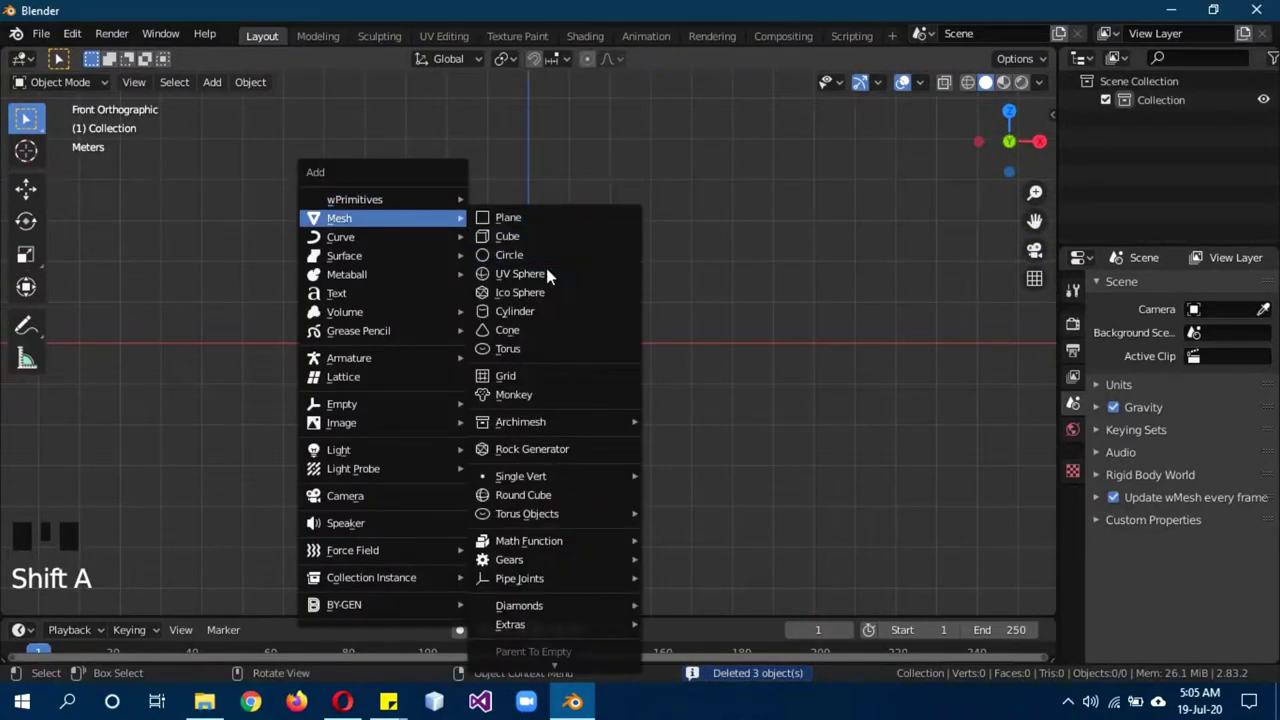
Rotate the sphere 90° on Y and enter face-select editing with see-through shading.
key("r")
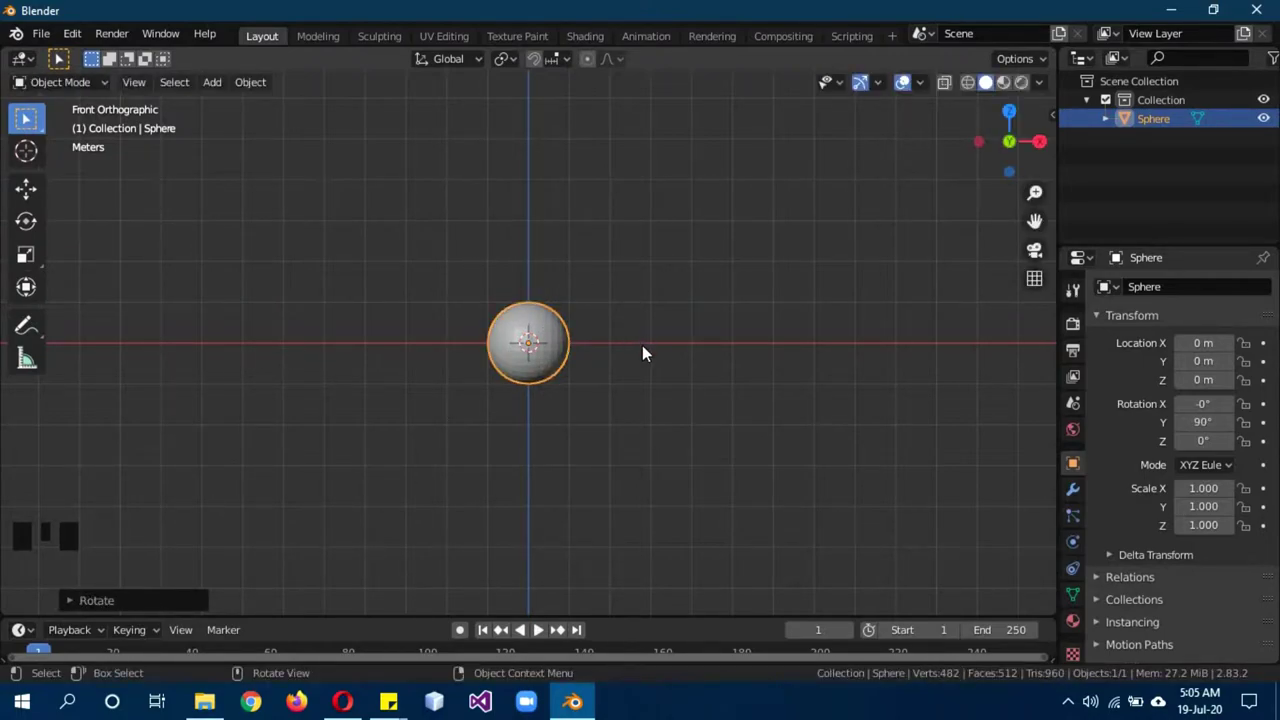
key("b")
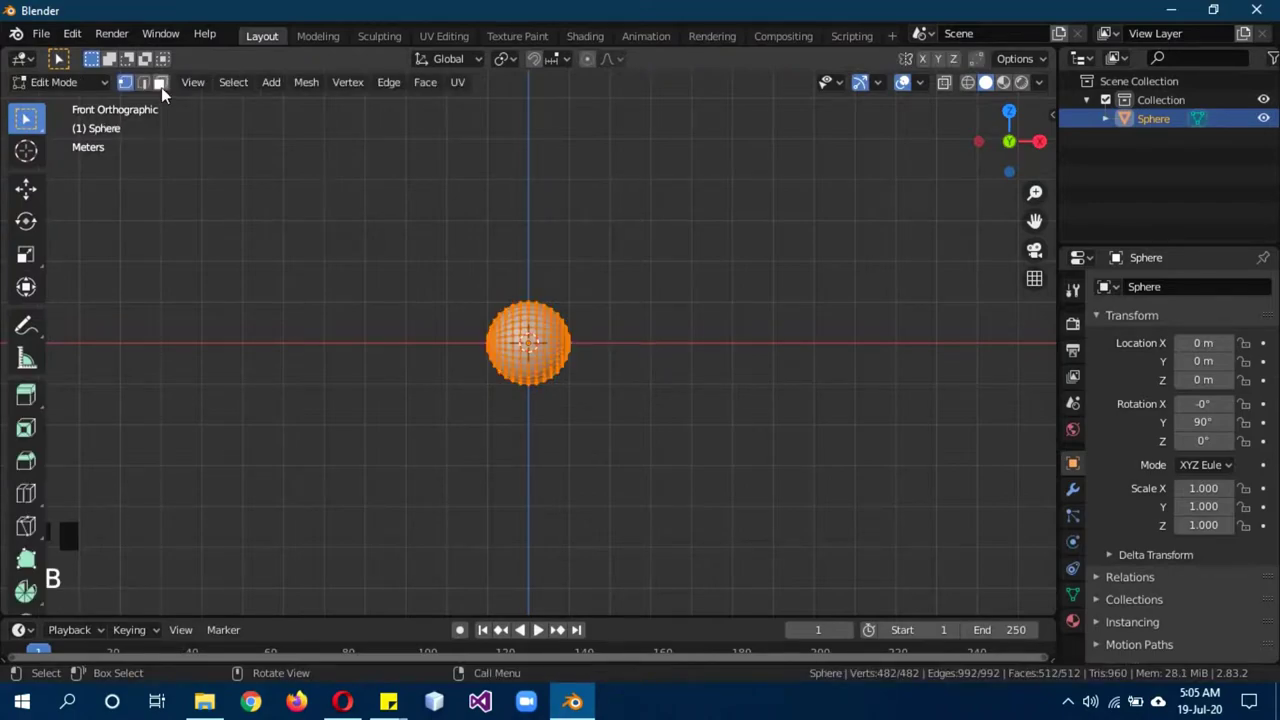
left_click(168, 93)
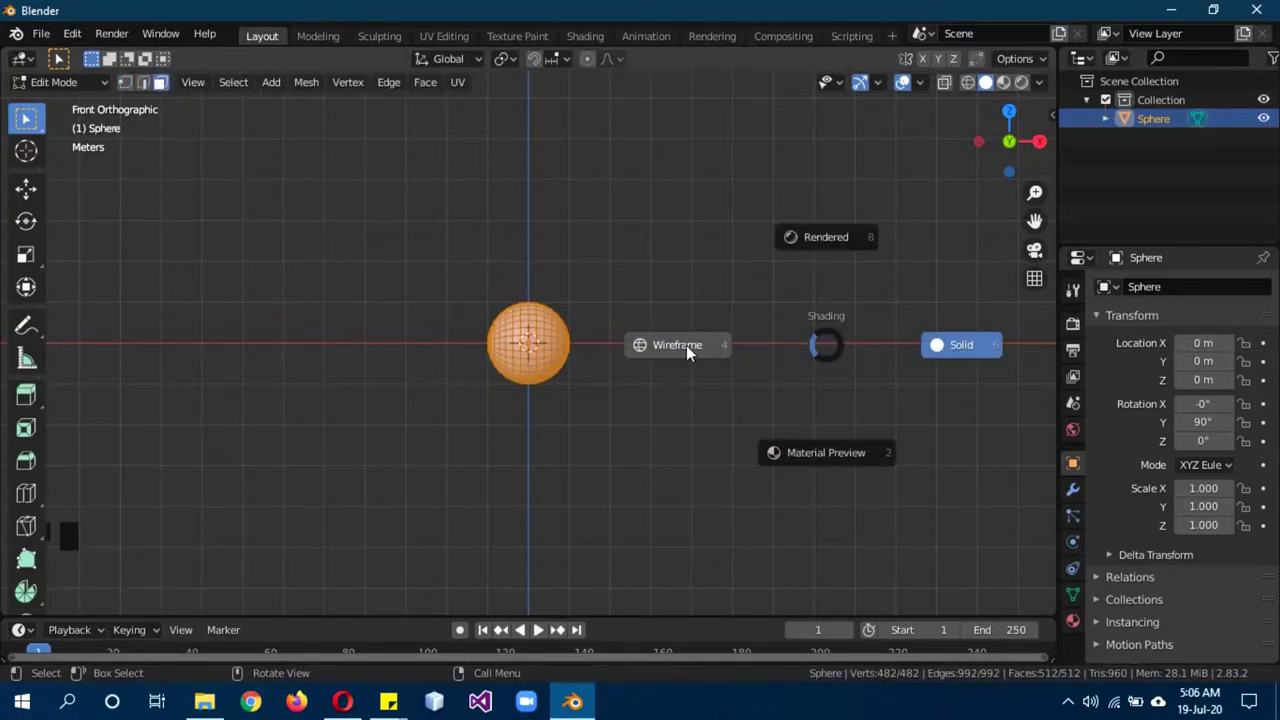
key("KP_7")
scroll("up", 3)
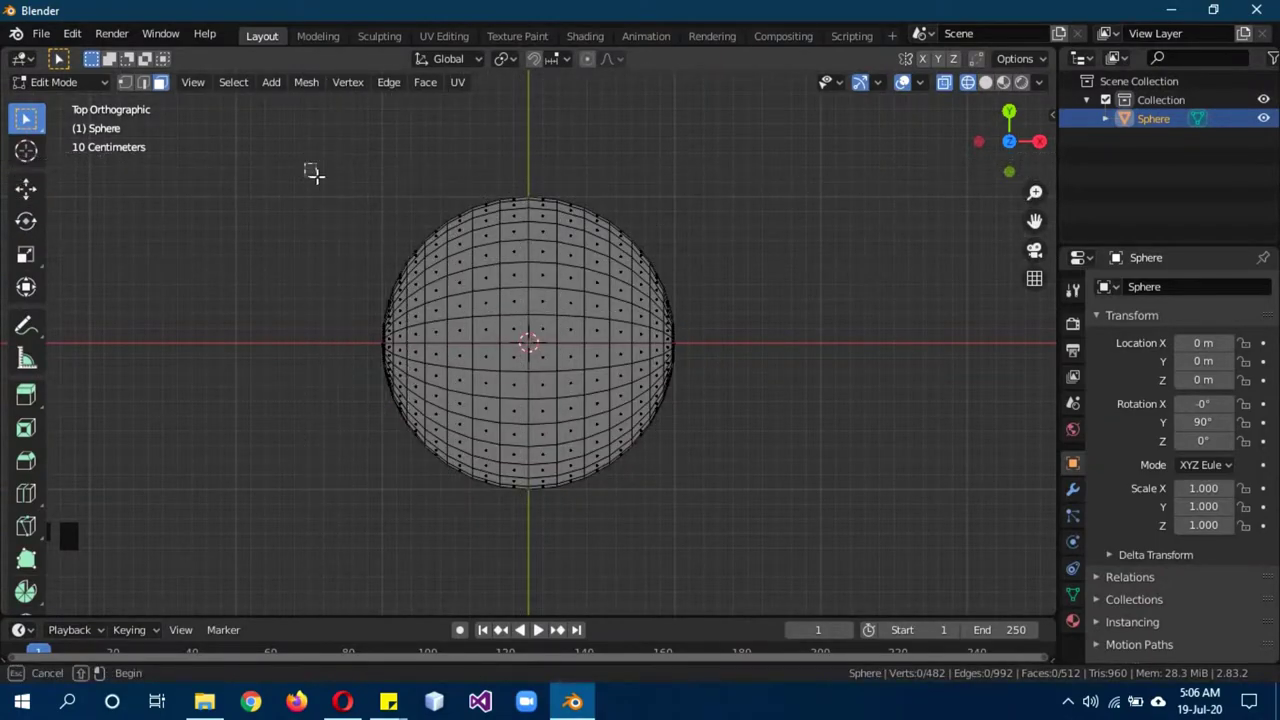
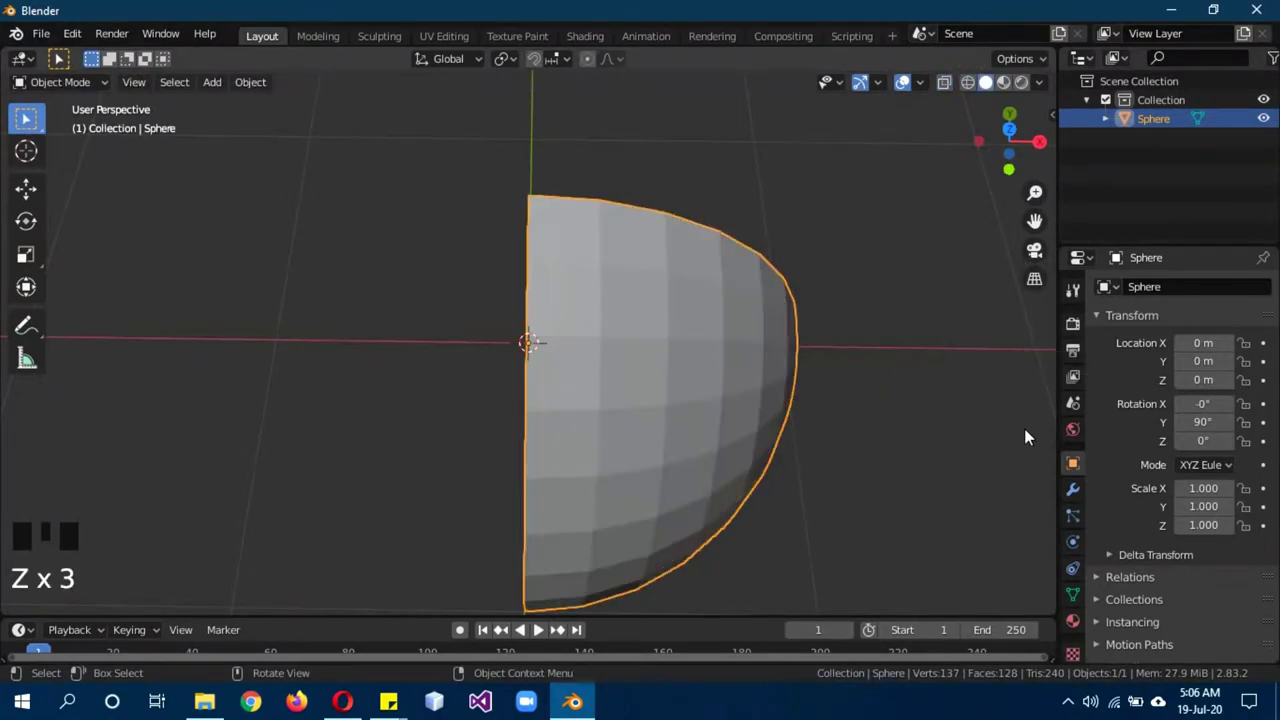
Shade the half sphere smooth and add a Mirror modifier on X.
left_click_drag(889, 342, 905, 426)
left_click_drag(905, 426, 1077, 500)
left_click(1077, 500)
left_click_drag(1144, 291, 859, 269)
key("ctrl+a")
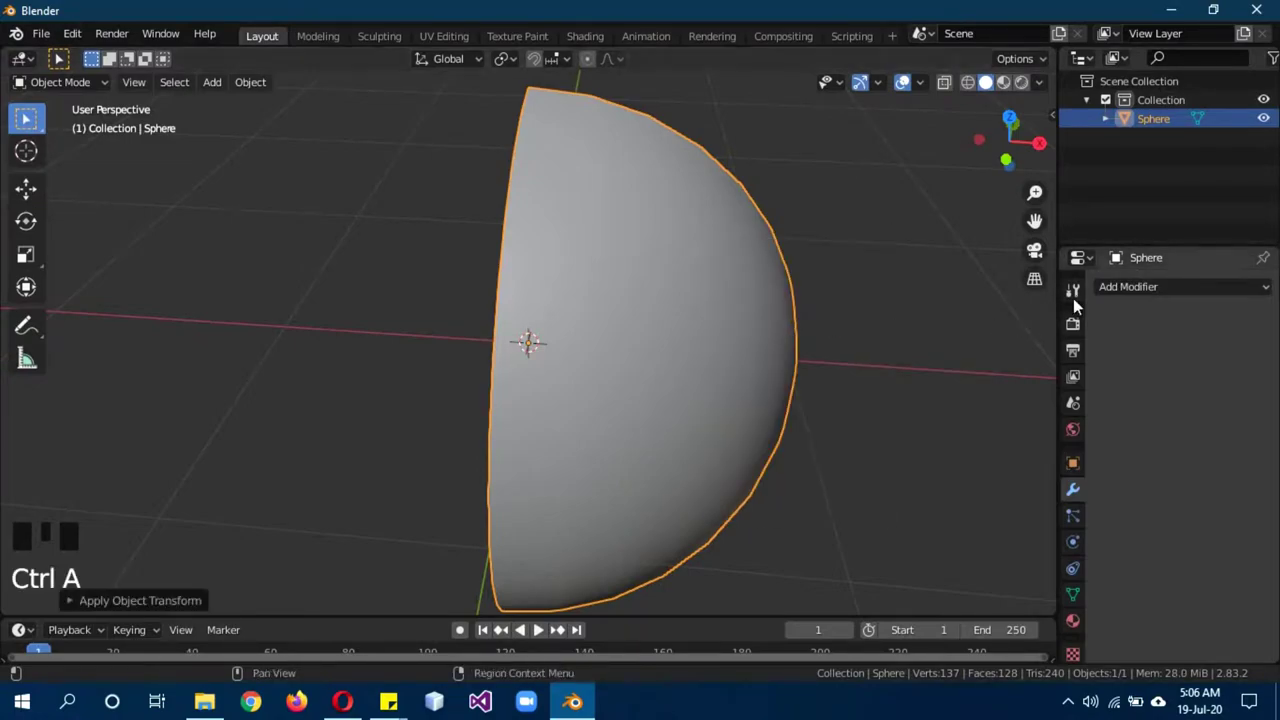
left_click_drag(1142, 294, 950, 610)
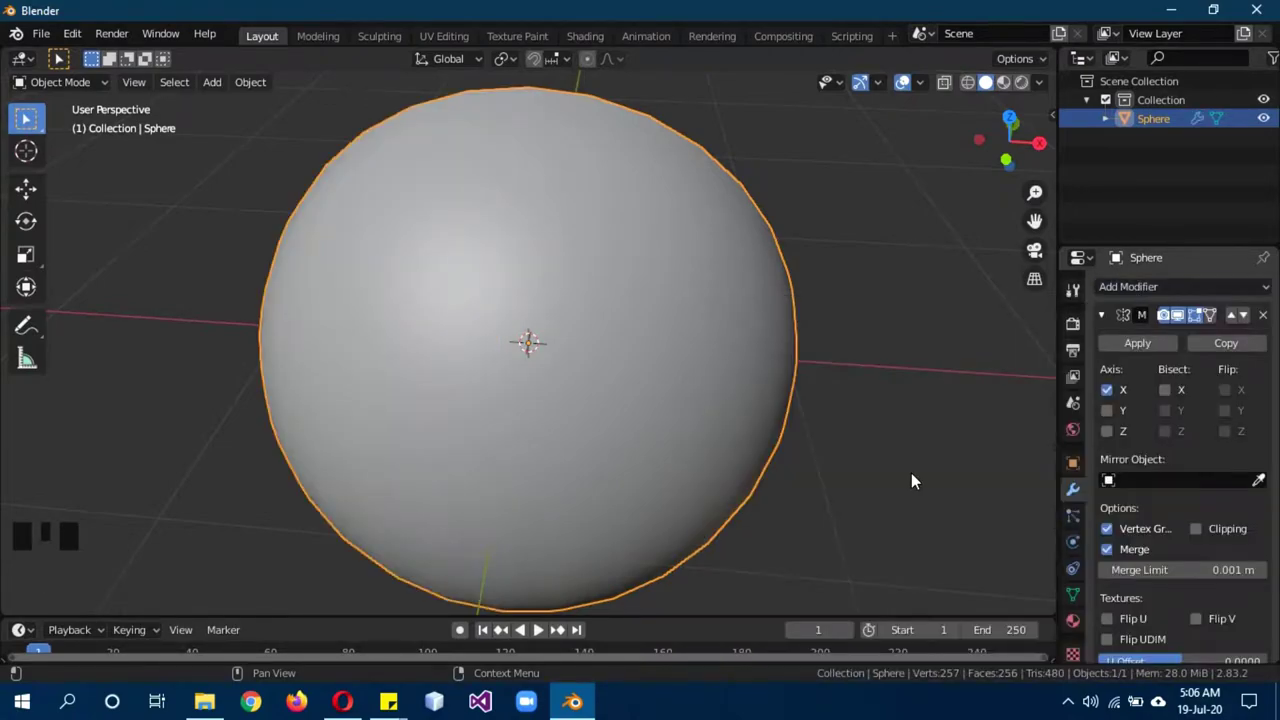
left_click(1111, 418)
Add a Subdivision Surface modifier and collapse both modifier panels.
left_click_drag(822, 370, 1108, 316)
left_click(1108, 316)
left_click_drag(1130, 289, 1112, 346)
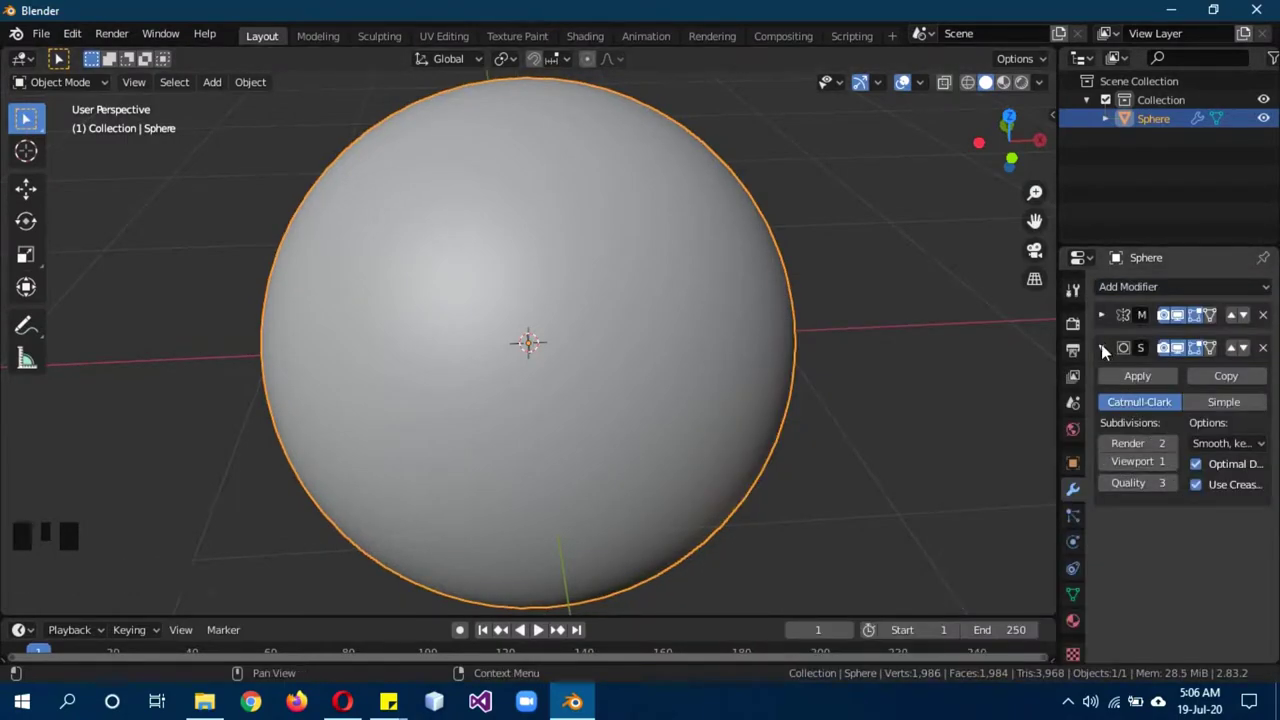
left_click(1102, 355)
left_click(1108, 354)
left_click_drag(884, 429, 891, 365)
key("KP_1")
Create a material for the sphere with a pure white base colour.
scroll("down", 3)
left_click(1083, 625)
left_click_drag(1111, 377, 1236, 560)
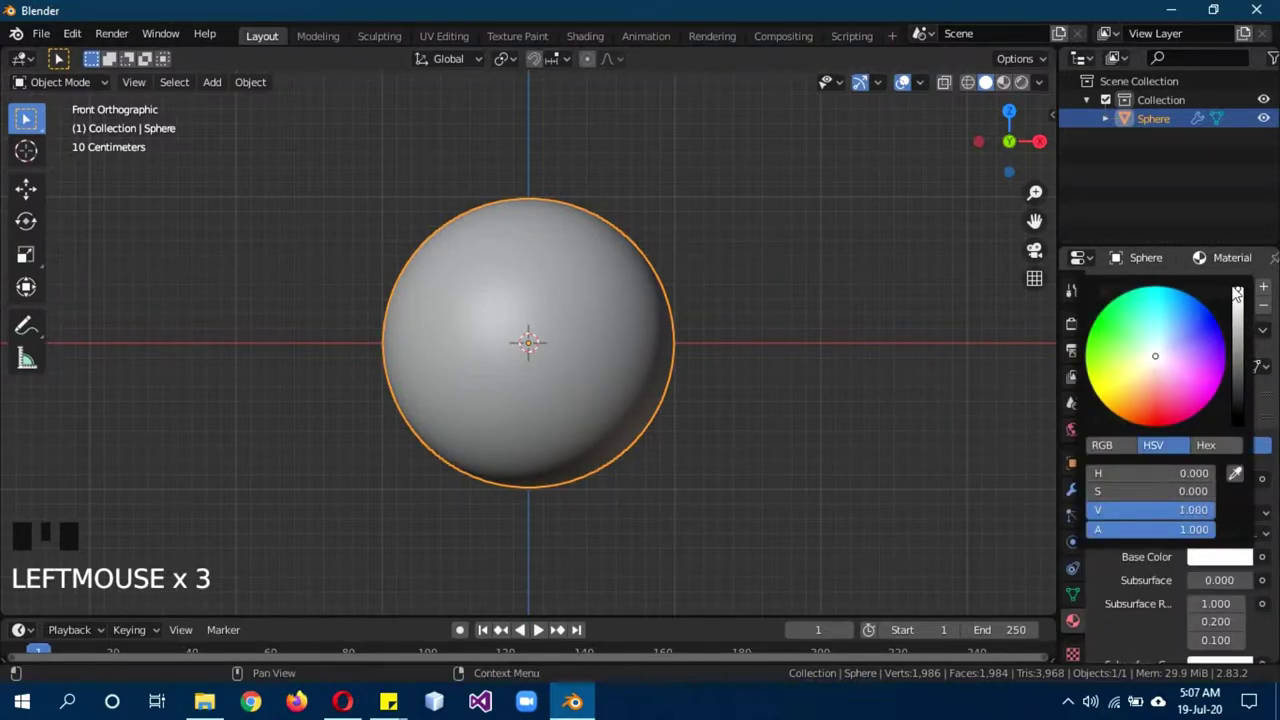
scroll("down", 3)
left_click_drag(1211, 503, 1178, 562)
scroll("down", 3)
scroll("down", 3)
Add a second material coloured black with metallic 0.1 and roughness 0, then edit the mesh.
scroll("up", 3)
left_click_drag(1269, 295, 1217, 603)
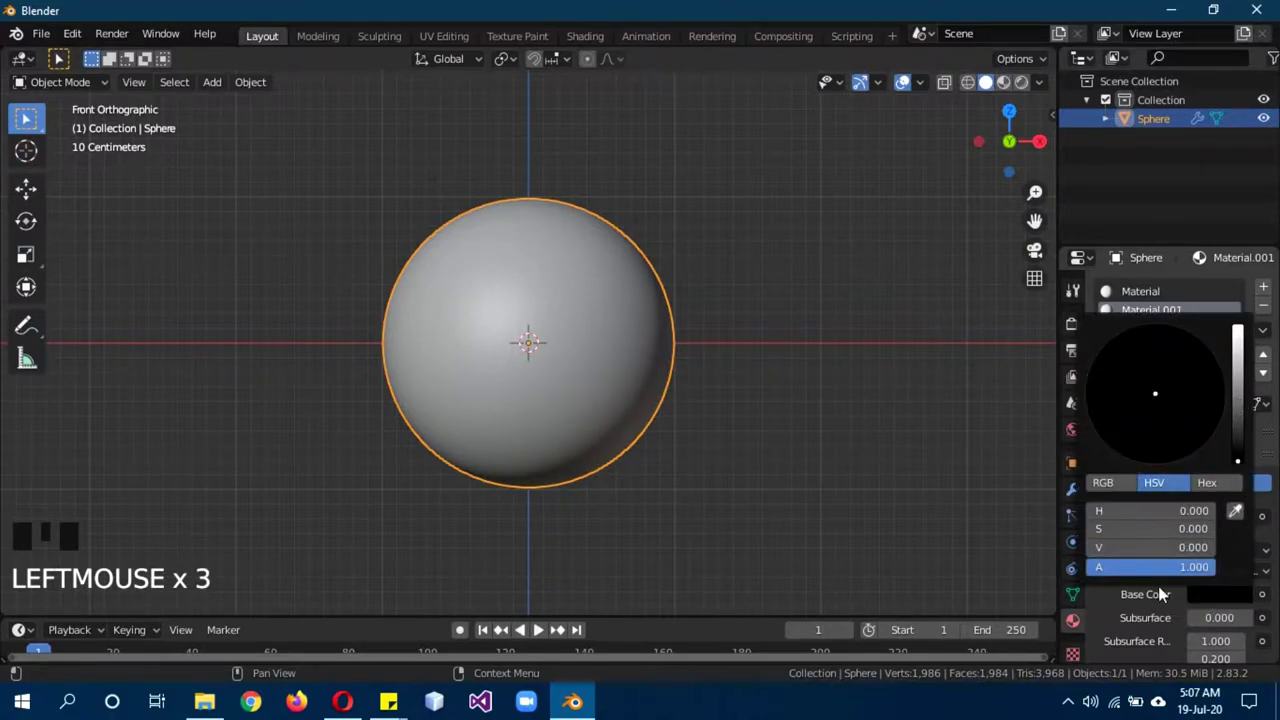
scroll("down", 3)
scroll("down", 3)
left_click_drag(1222, 585, 1150, 550)
scroll("down", 3)
scroll("up", 3)
key("b")
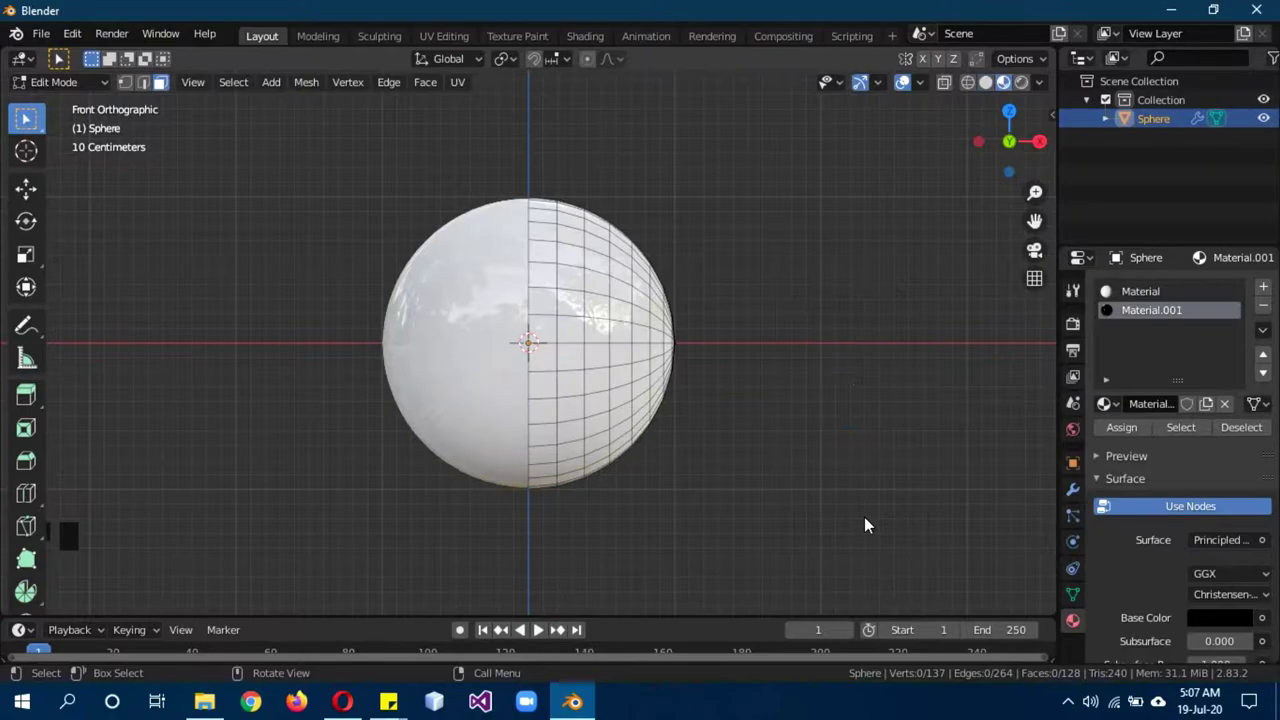
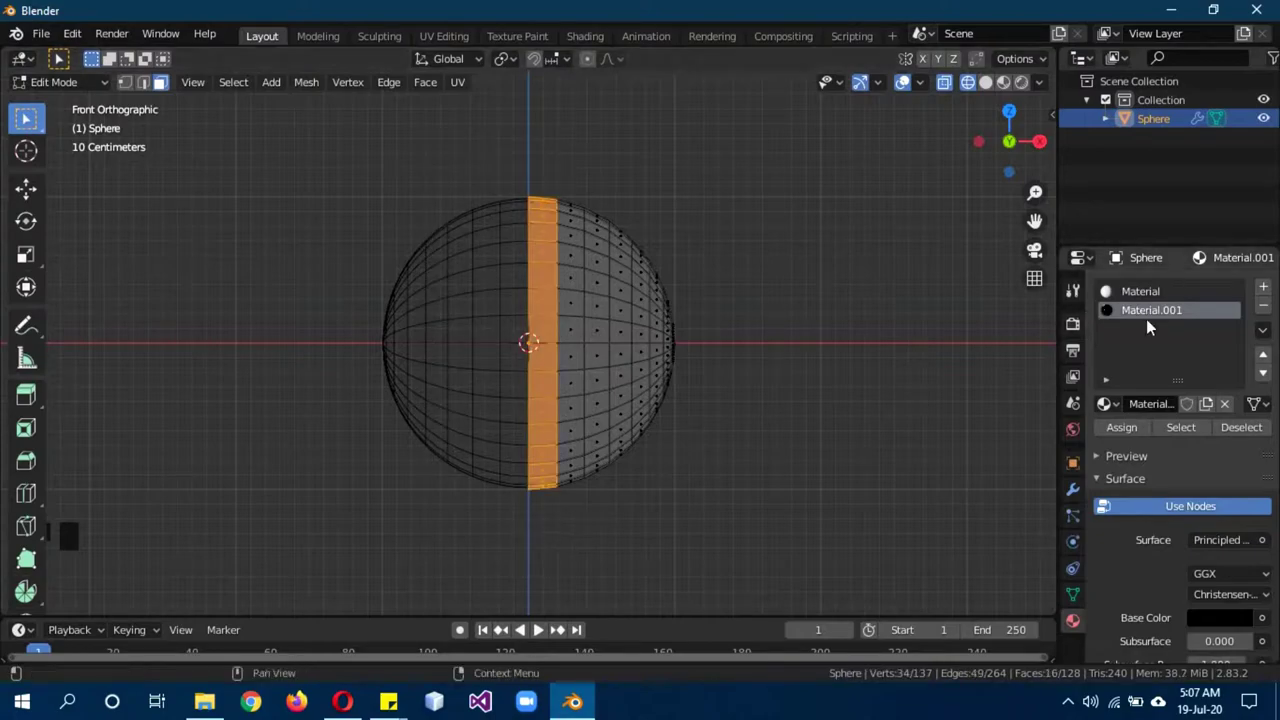
Assign the black Material.001 to the central column of faces as a stripe.
left_click(1137, 441)
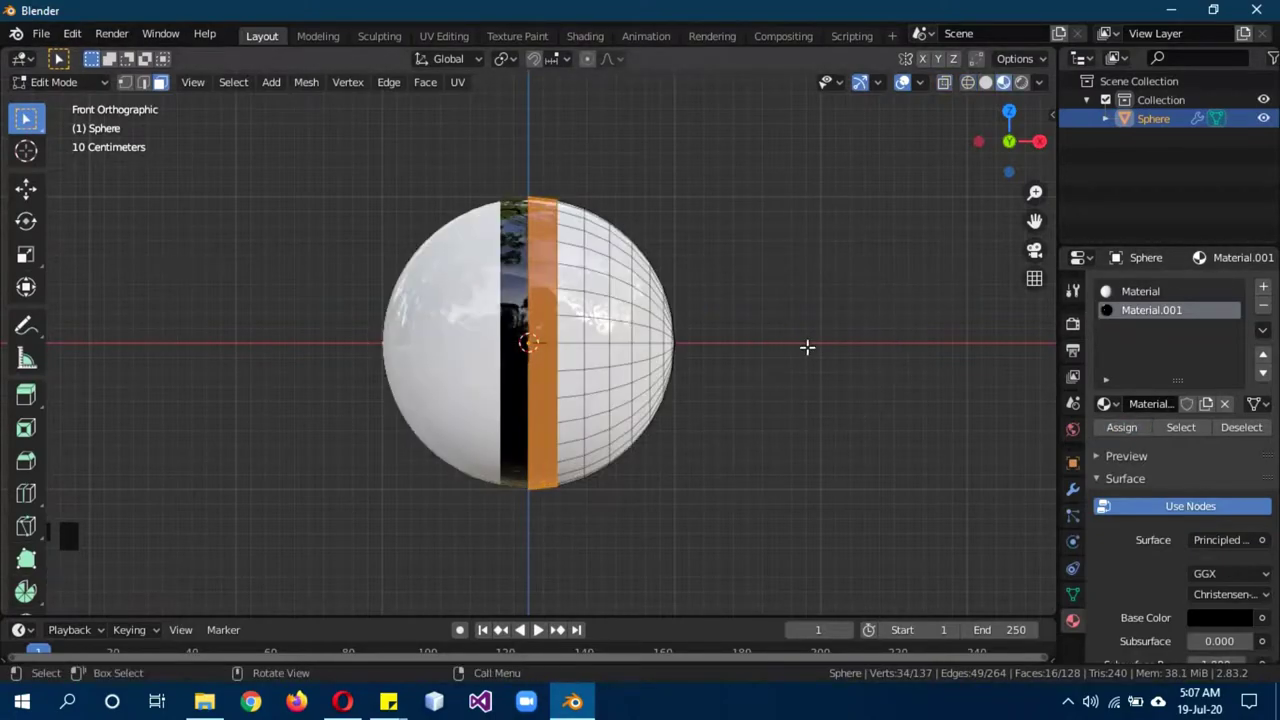
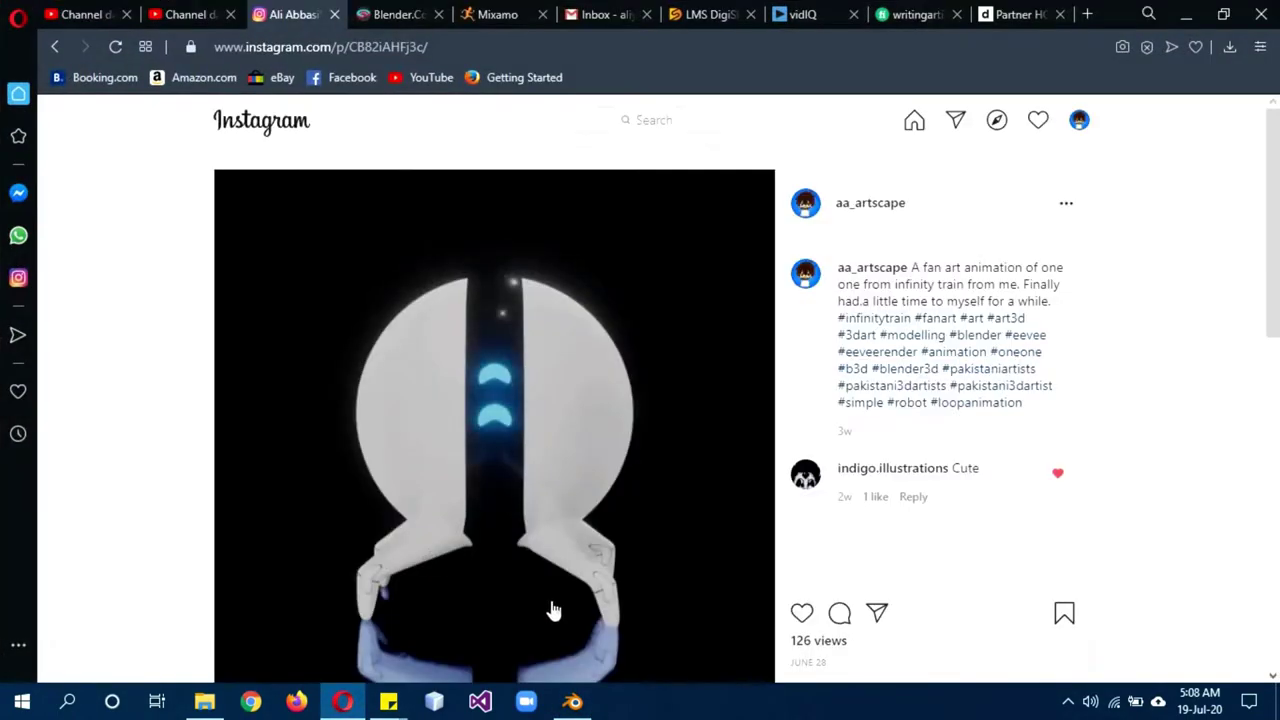
Add a plane to the scene as a ground under the sphere.
key("shift+a")
Scale the plane into a floor with a dark blue, metallic 1, roughness 0 material.
key("s")
left_click_drag(1170, 364, 1221, 563)
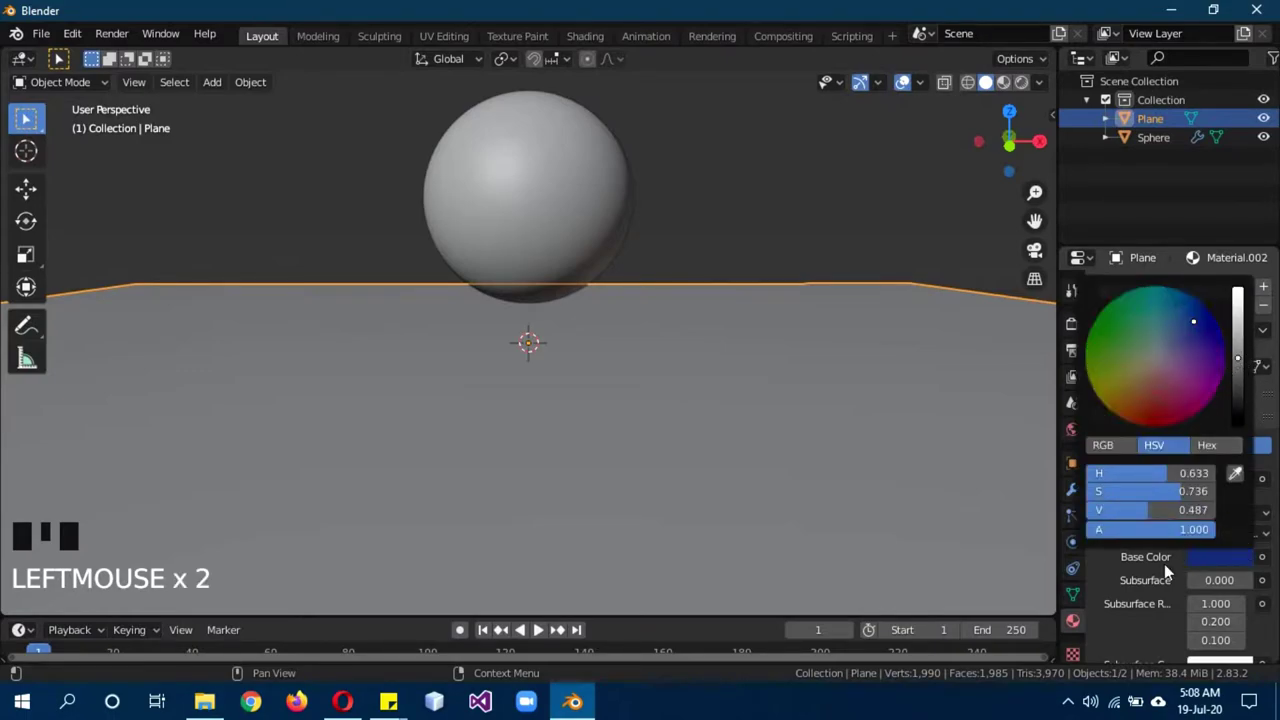
scroll("down", 3)
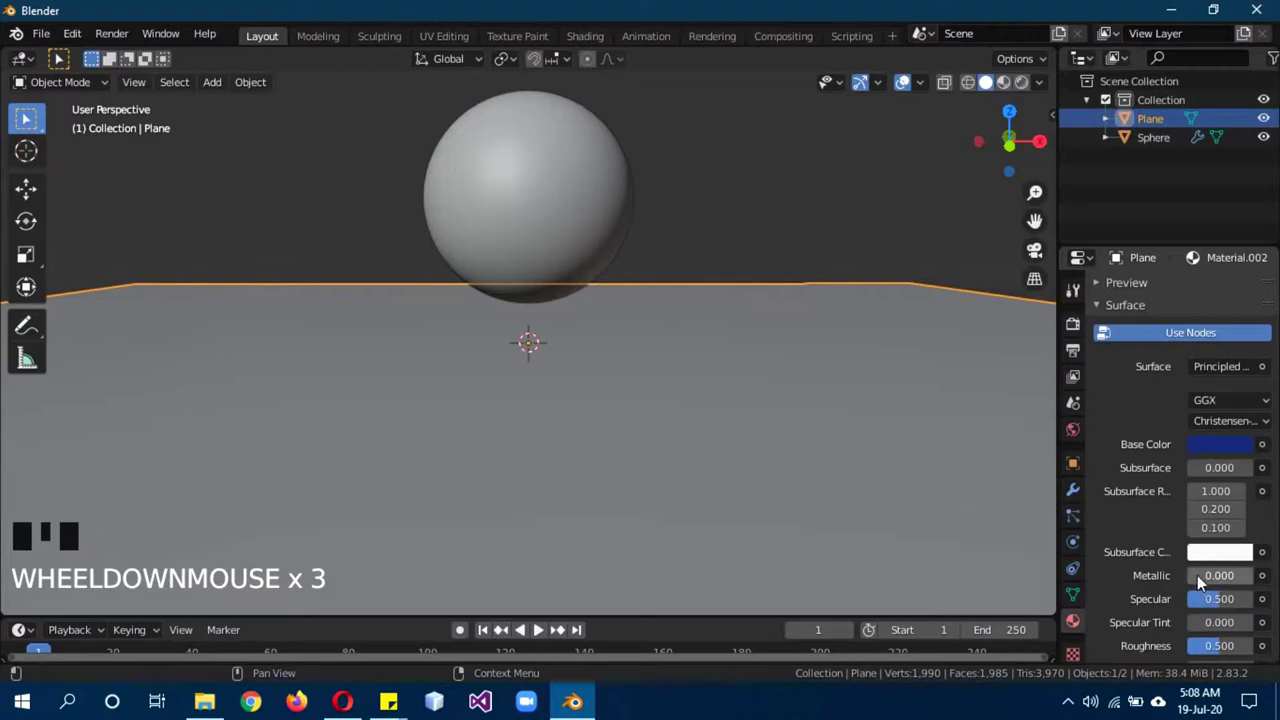
left_click_drag(1204, 579, 763, 486)
key("z")
scroll("down", 3)
left_click_drag(794, 351, 423, 194)
key("shift+a")
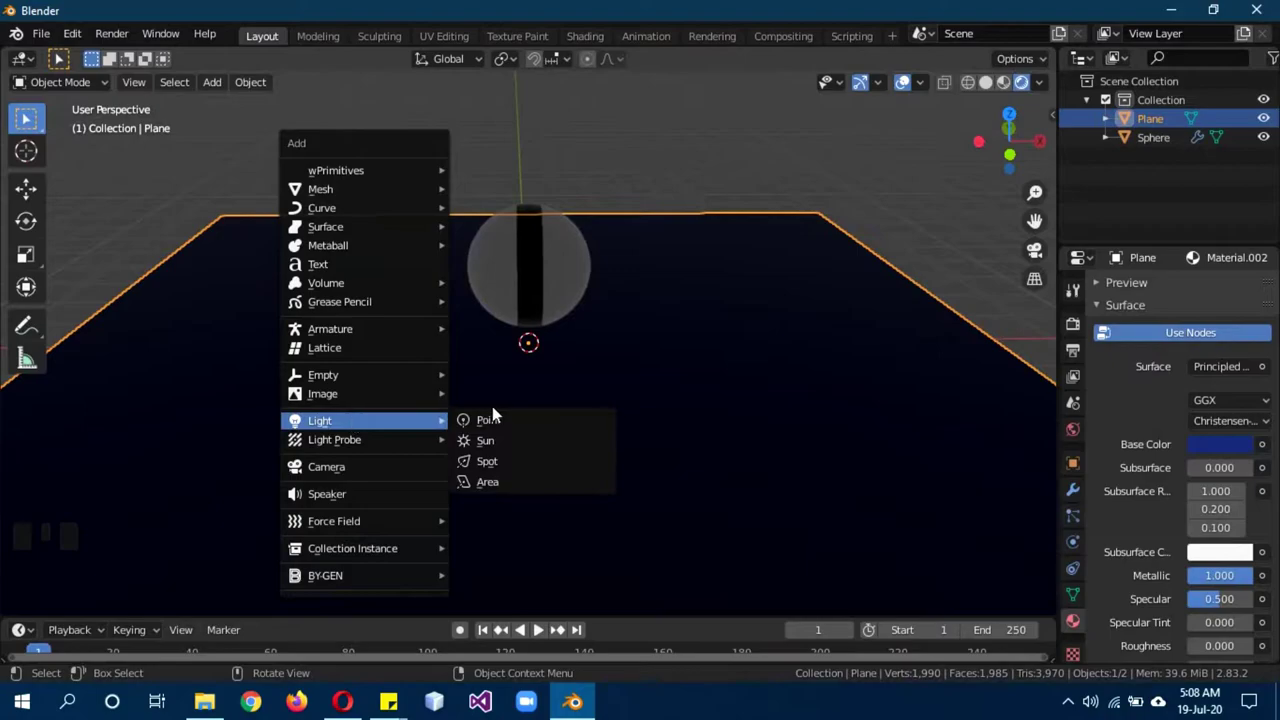
Add an area light to the sphere's right and a duplicate on its left.
key("g")
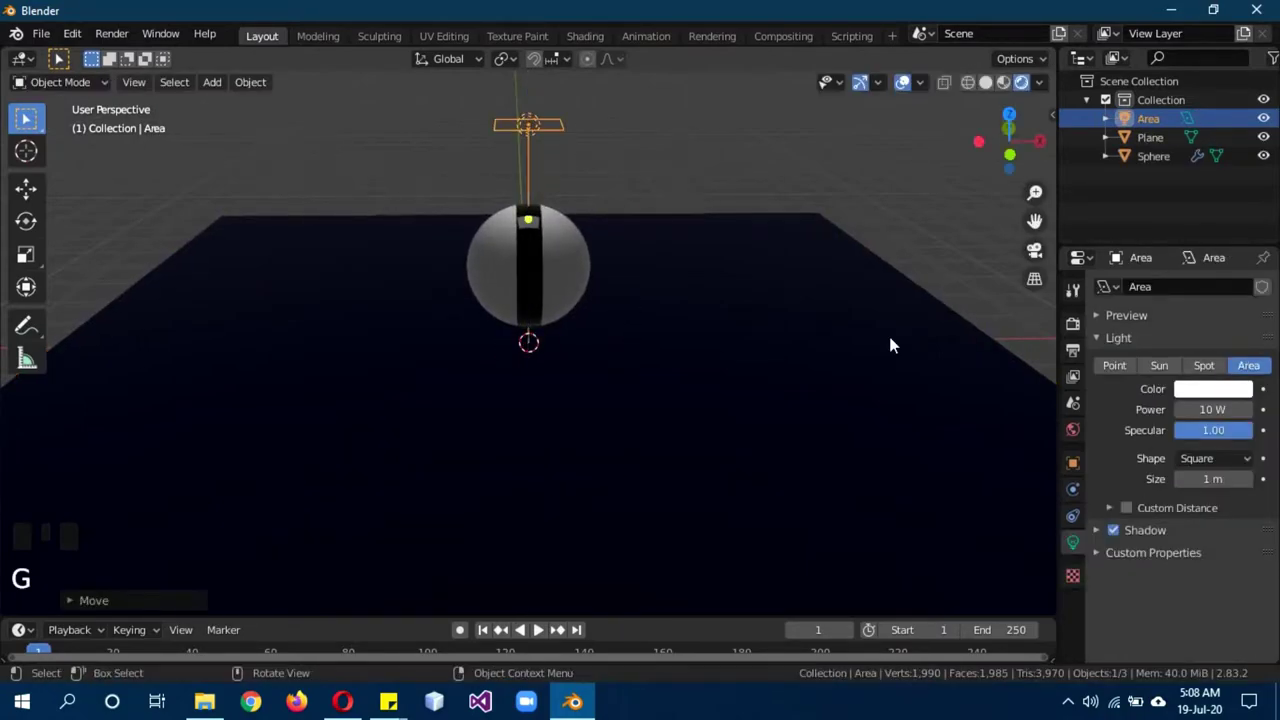
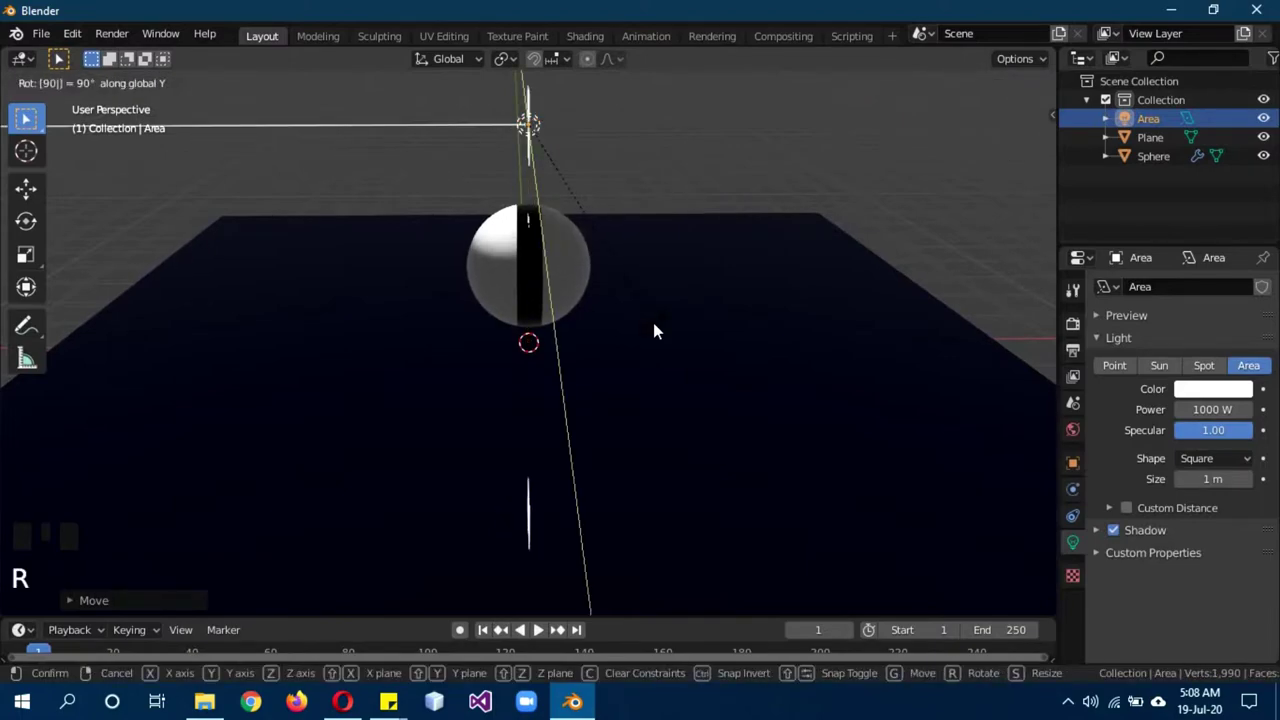
key("KP_1")
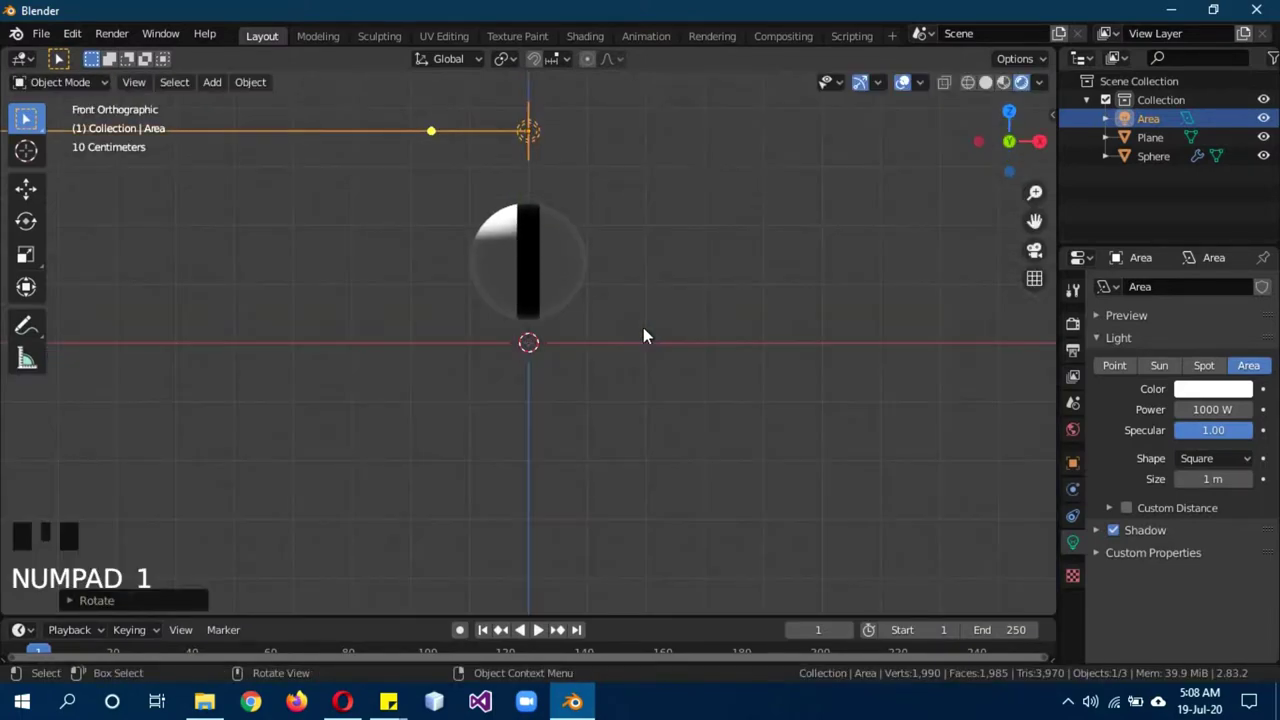
key("g")
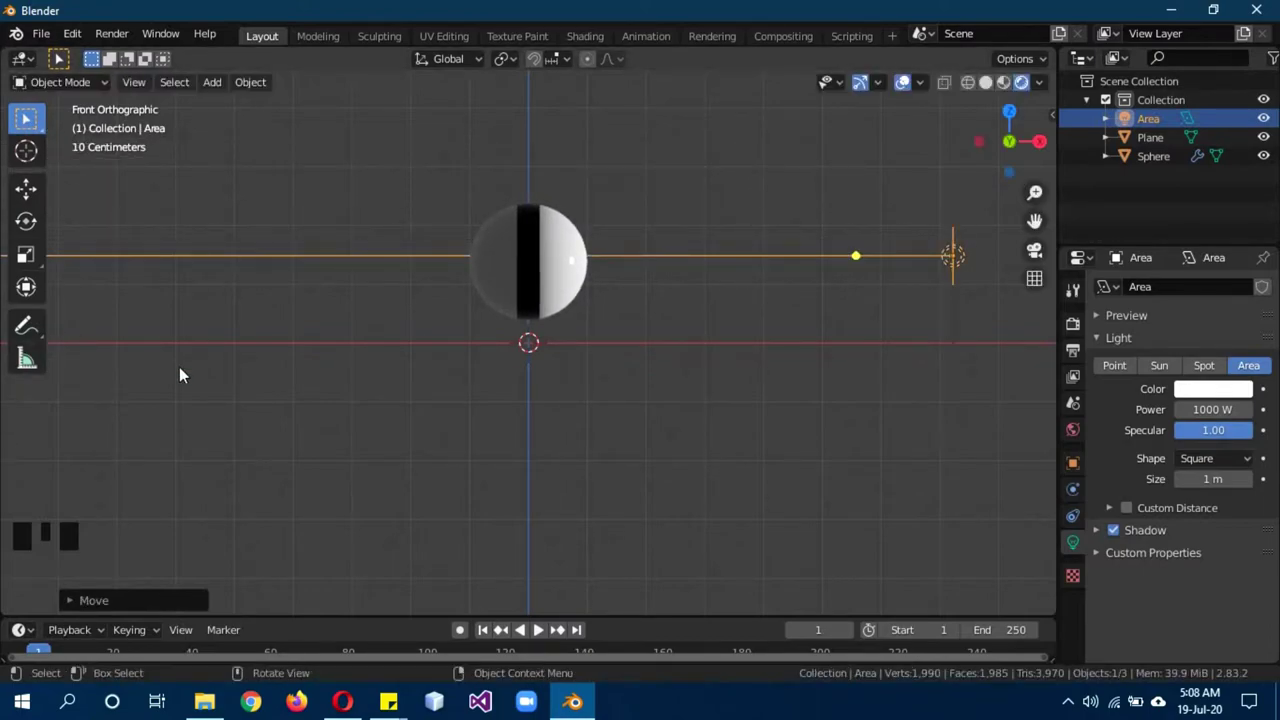
key("shift+d")
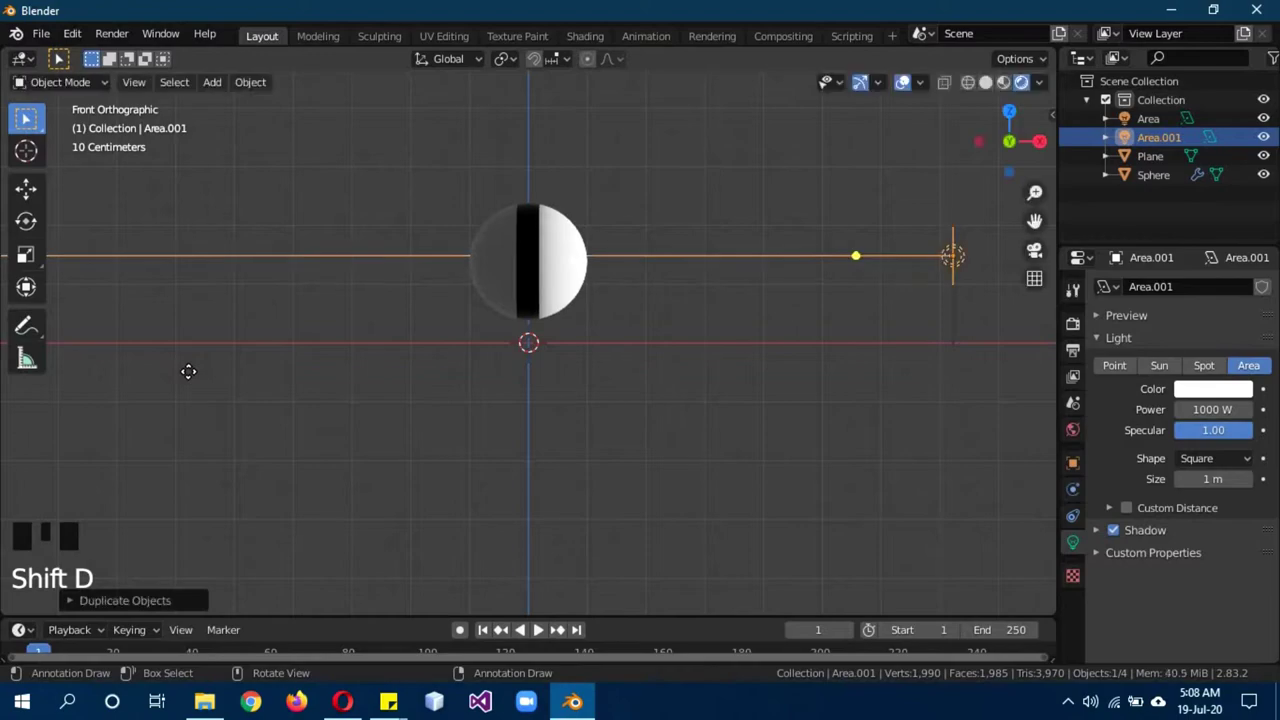
key("g")
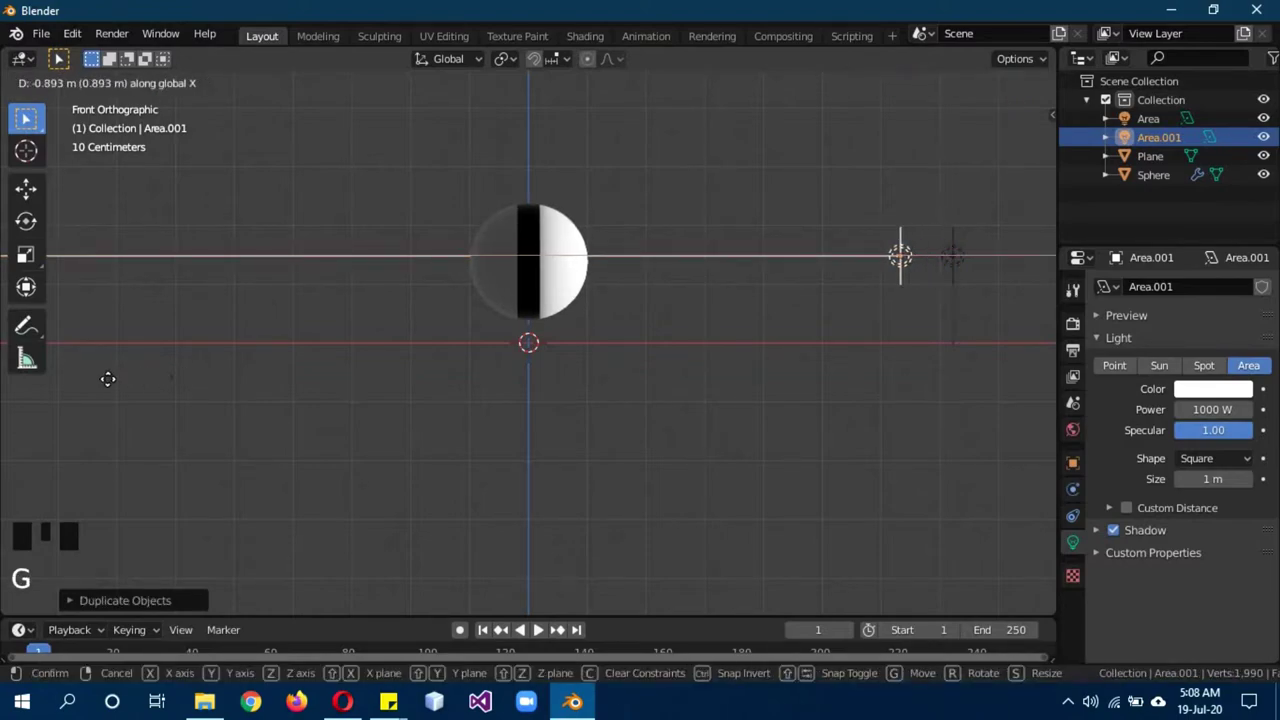
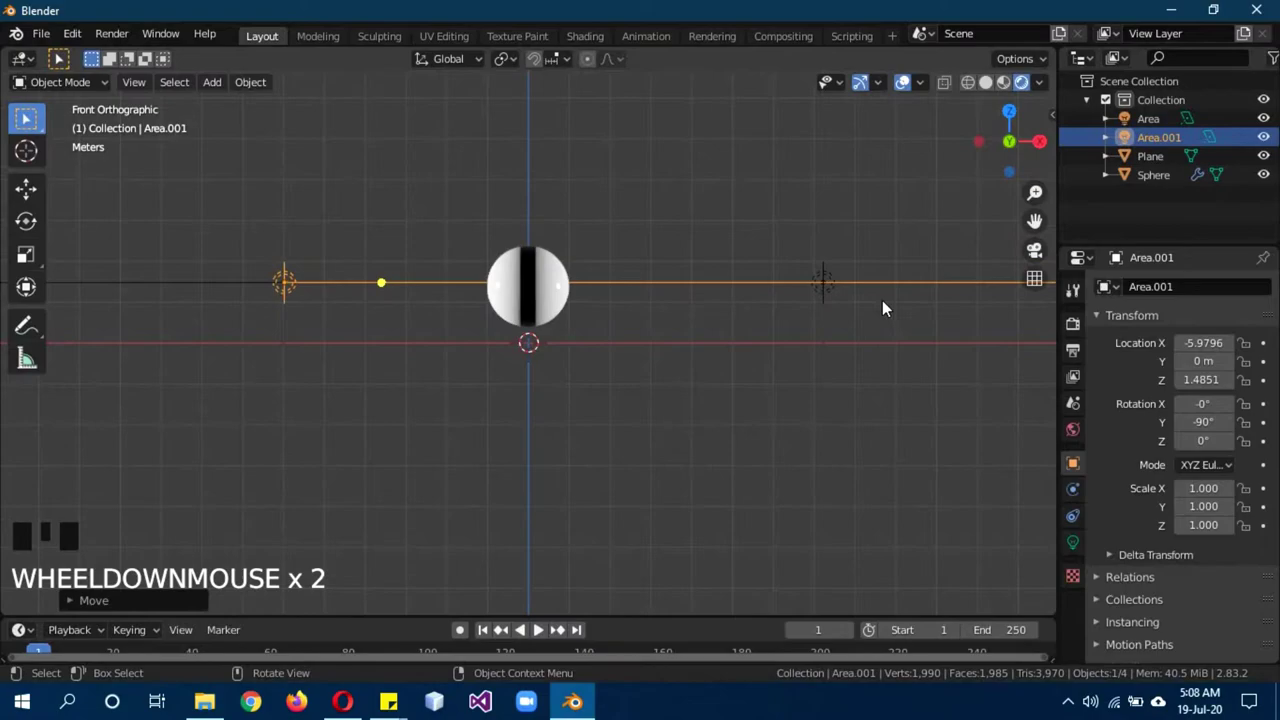
key("g")
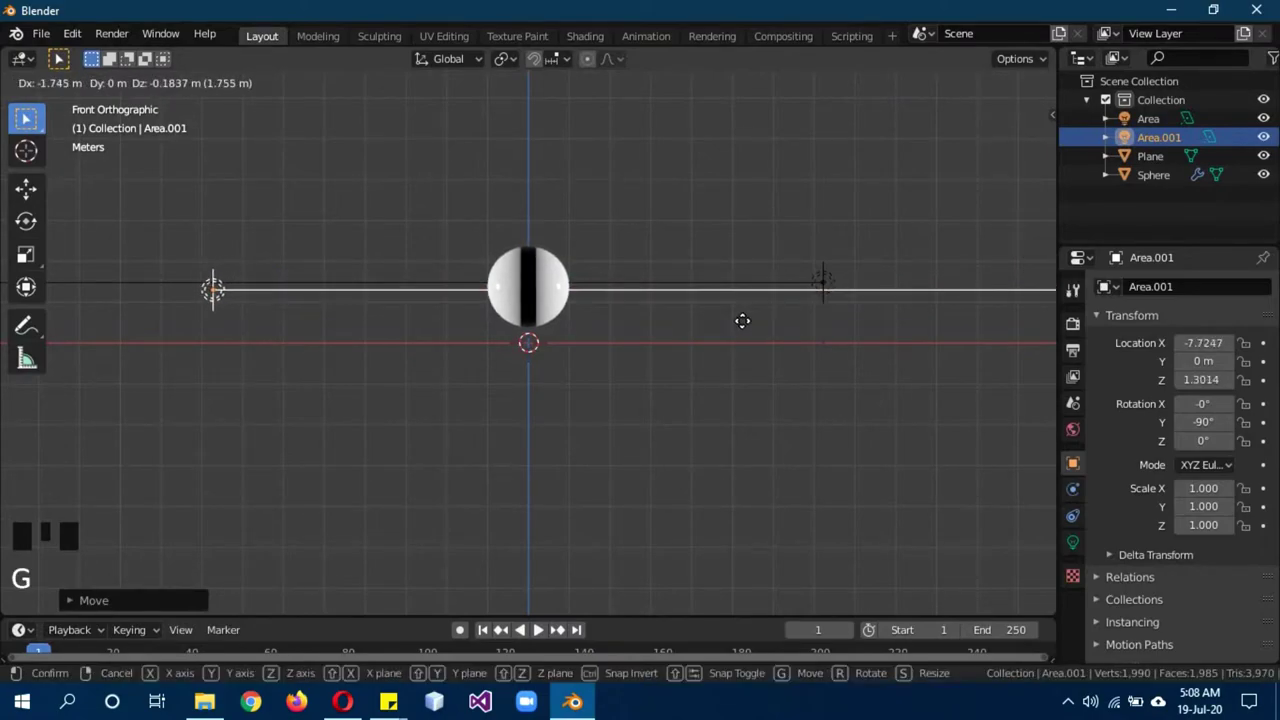
Duplicate both side lights and rotate the copies 90° to light the front and back.
left_click_drag(738, 318, 836, 302)
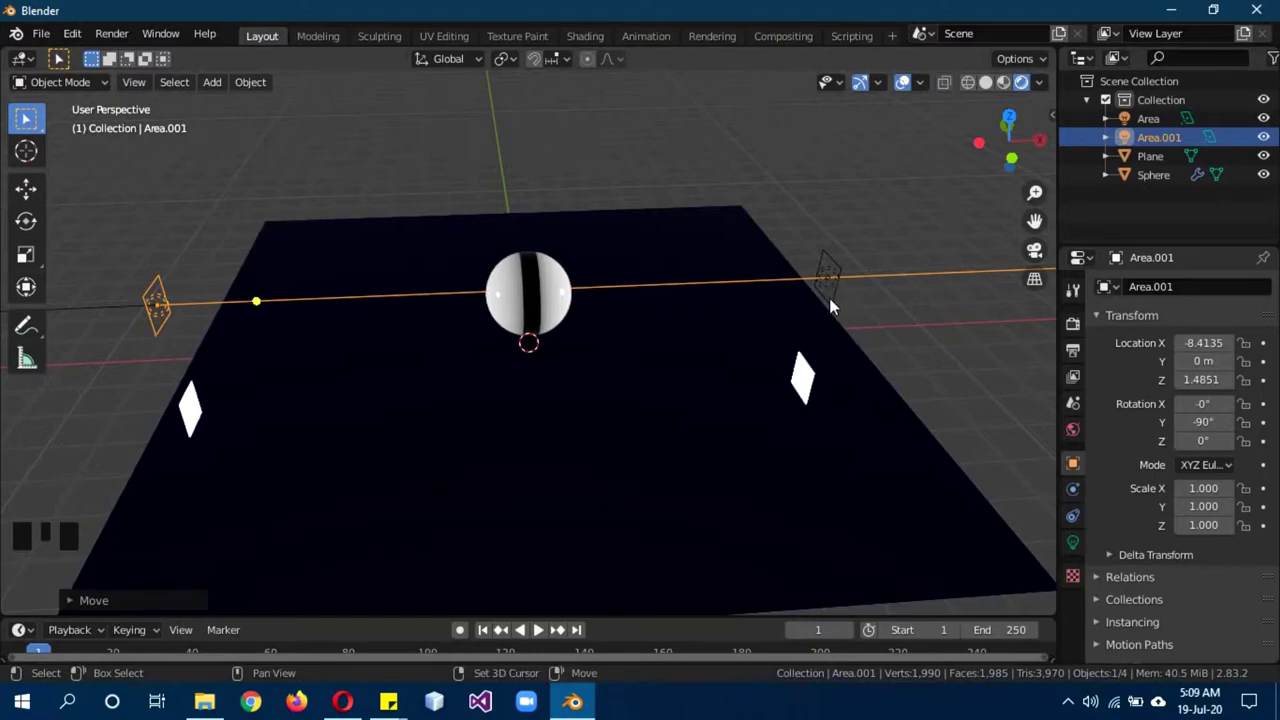
left_click(836, 302)
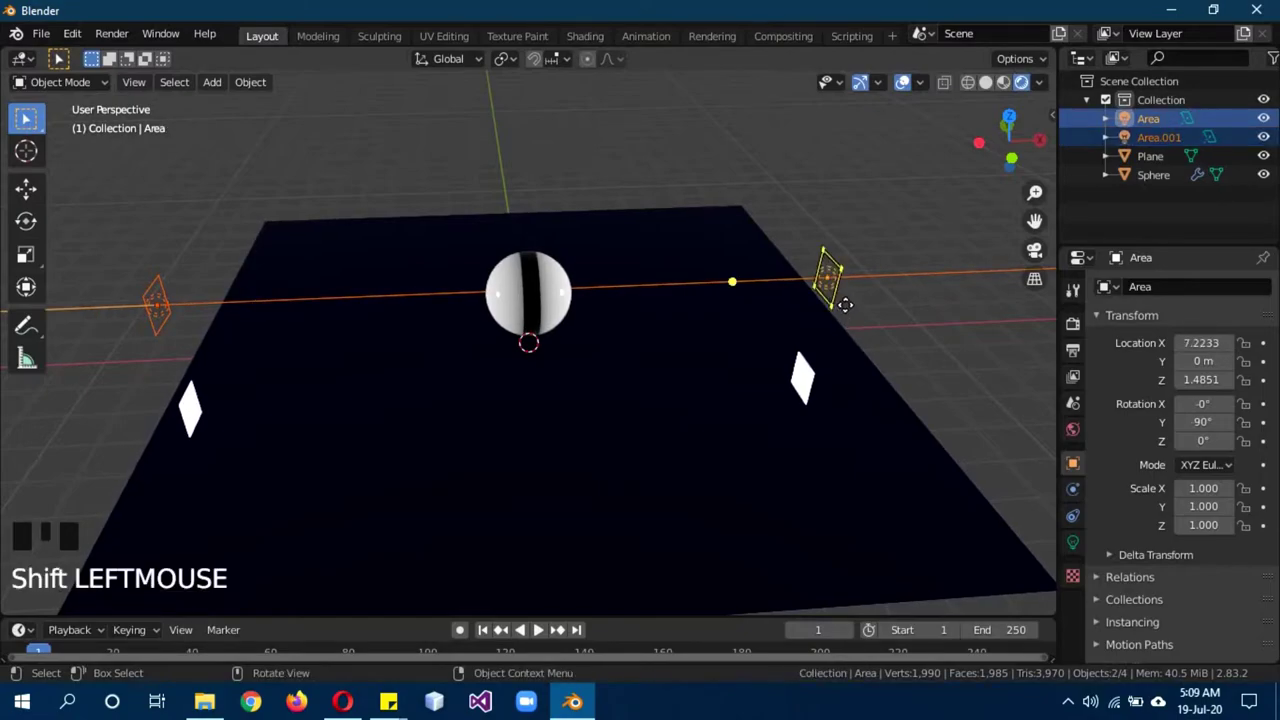
key("KP_7")
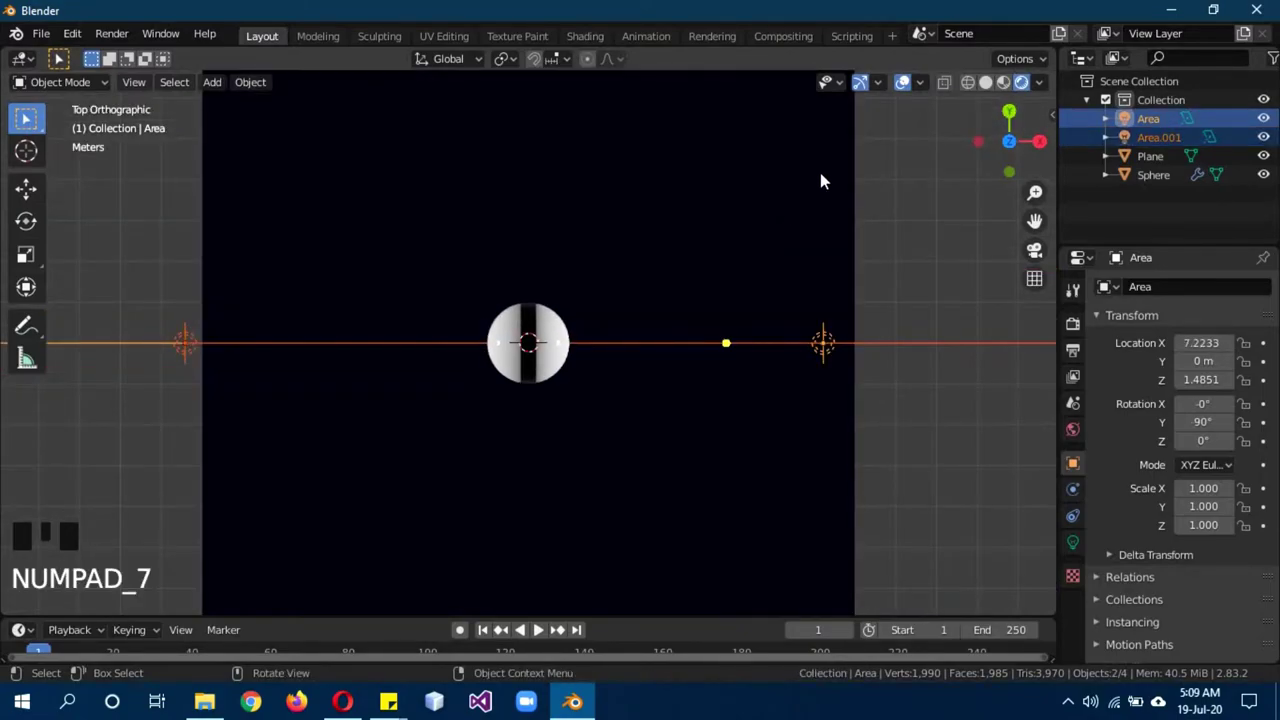
key("r")
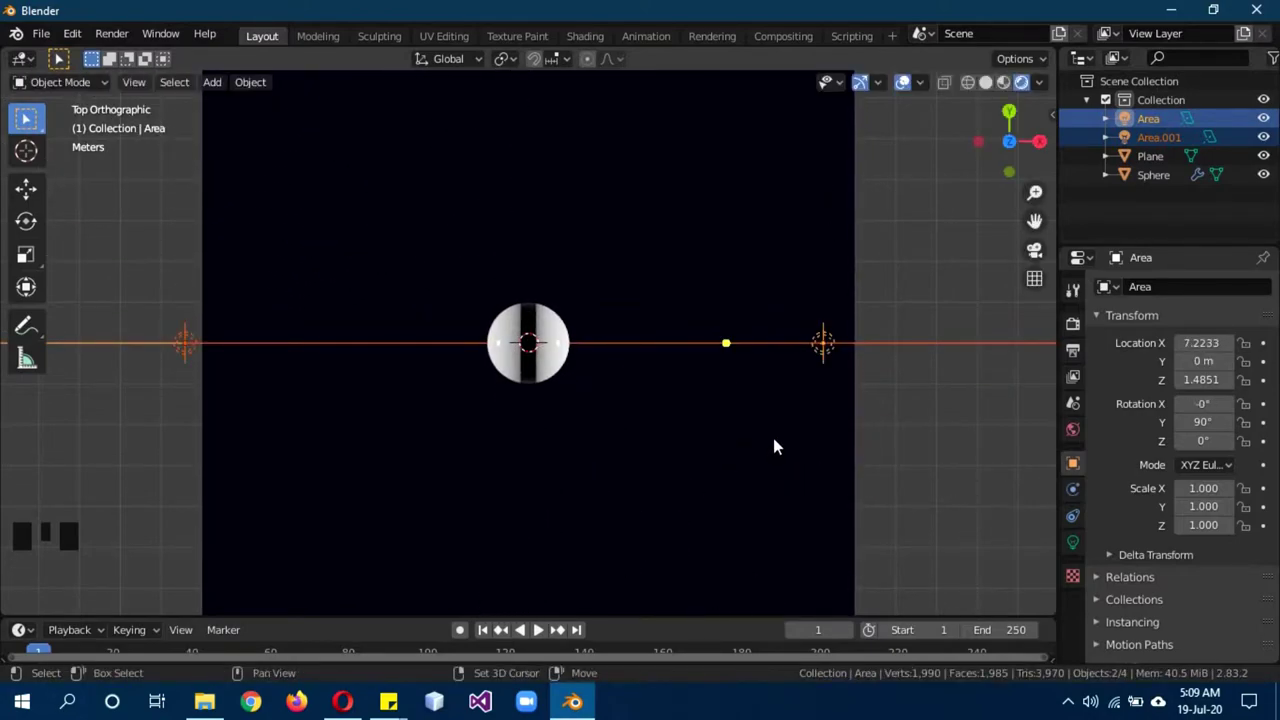
key("shift+d")
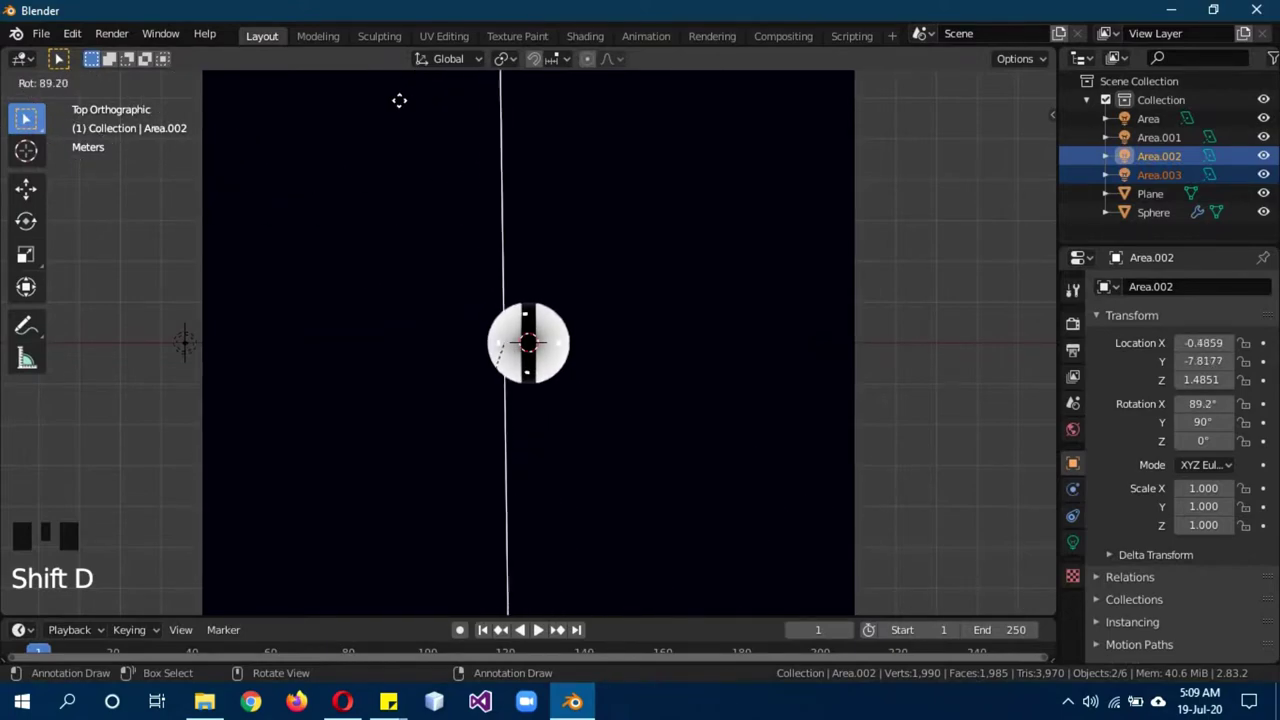
key("g")
left_click_drag(694, 444, 648, 385)
scroll("up", 3)
Enable Screen Space Reflections in Render Properties under rendered shading.
left_click(738, 401)
left_click(1078, 332)
left_click(1120, 445)
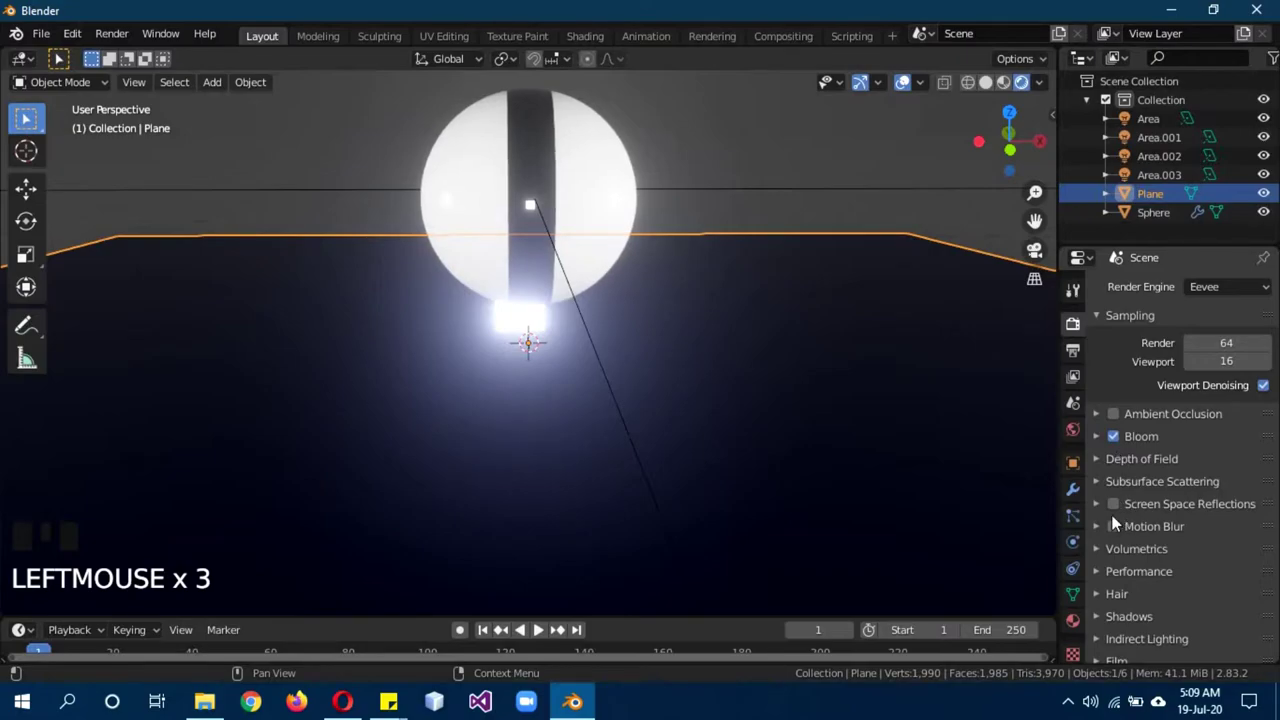
left_click(1115, 509)
left_click_drag(1103, 510, 1187, 537)
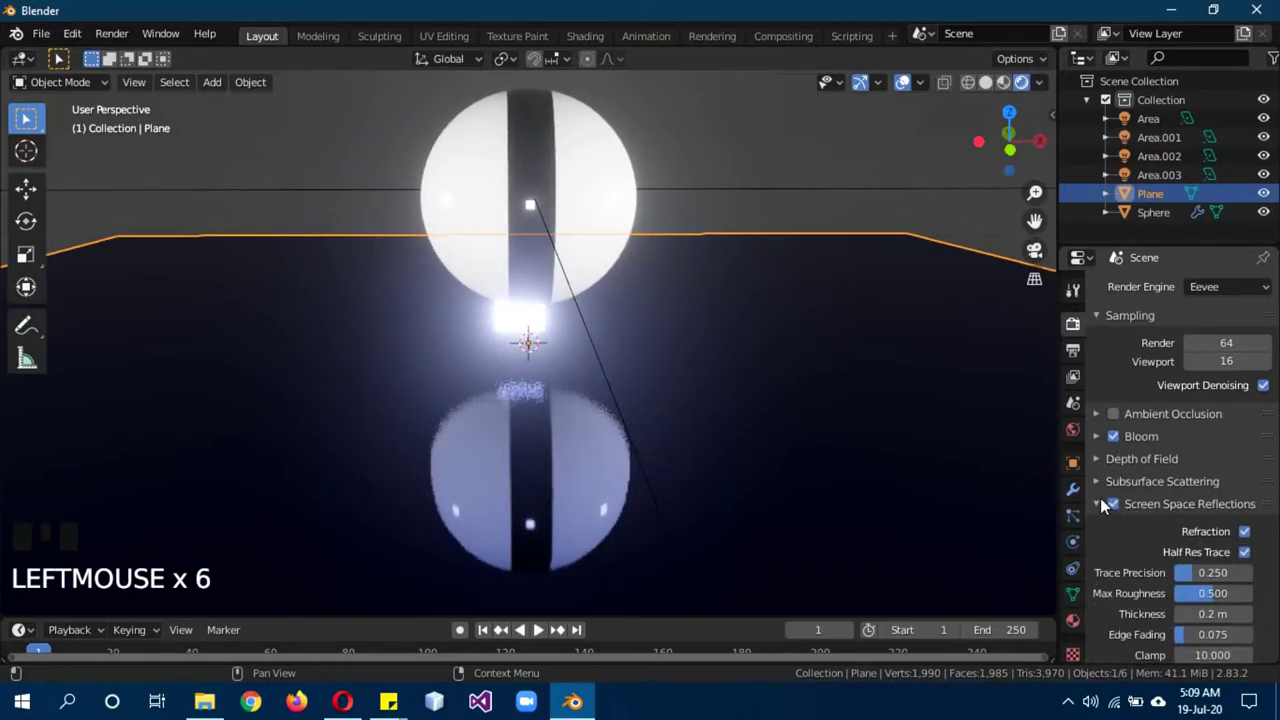
left_click_drag(1038, 495, 656, 414)
Return to the front view of the sphere reflecting in the floor.
key("KP_1")
scroll("down", 3)
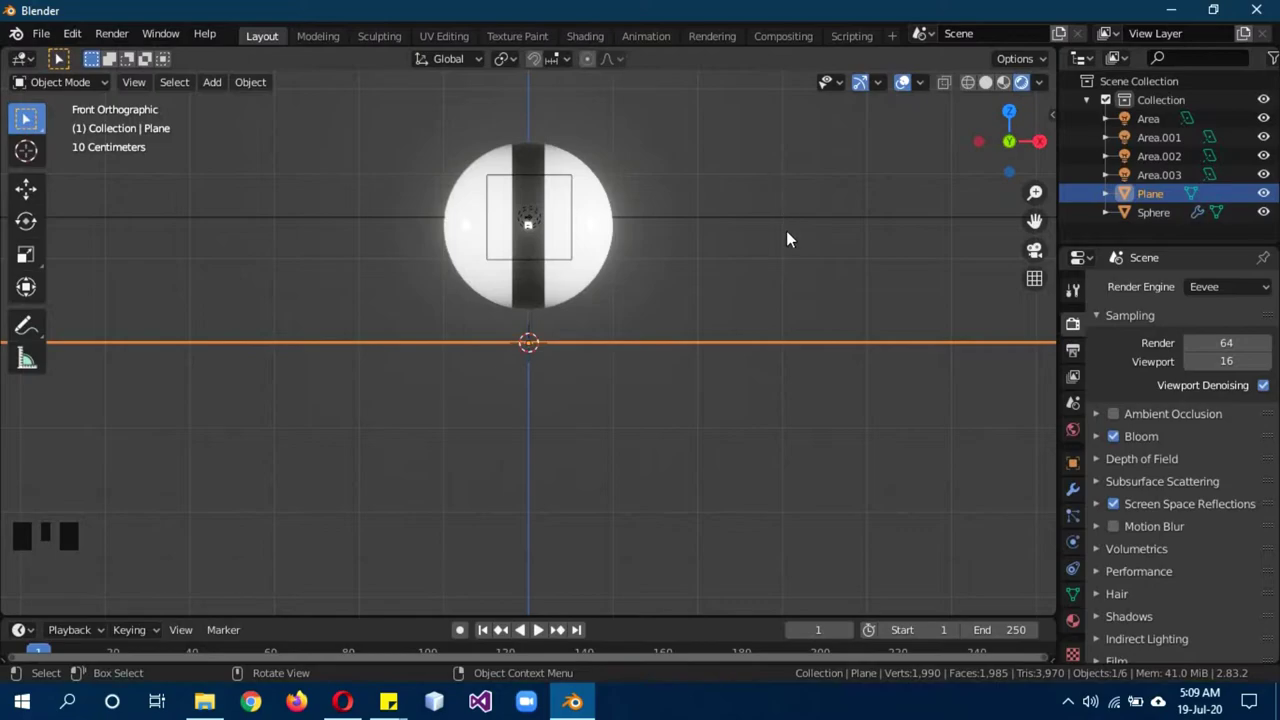
scroll("up", 3)
left_click_drag(785, 216, 773, 230)
scroll("down", 3)
key("z")
scroll("down", 3)
Add a circle, shrink it and fill it with a face.
key("shift+a")
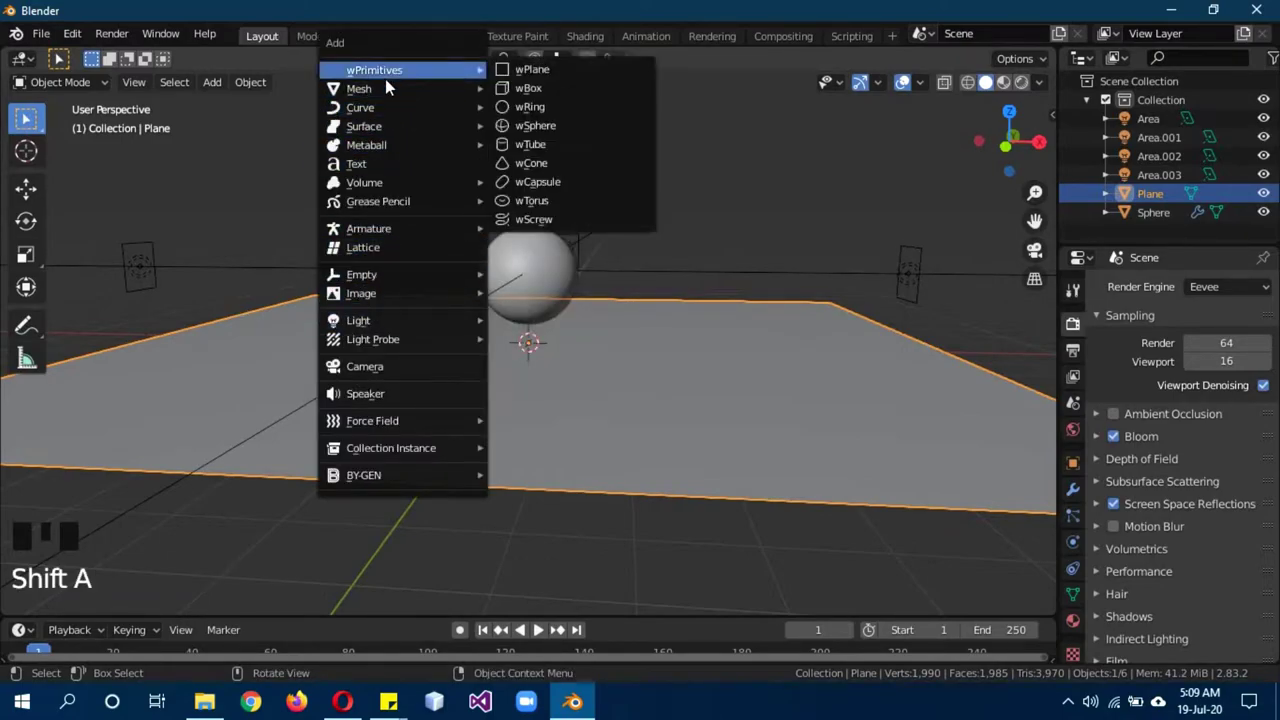
scroll("up", 3)
key("s")
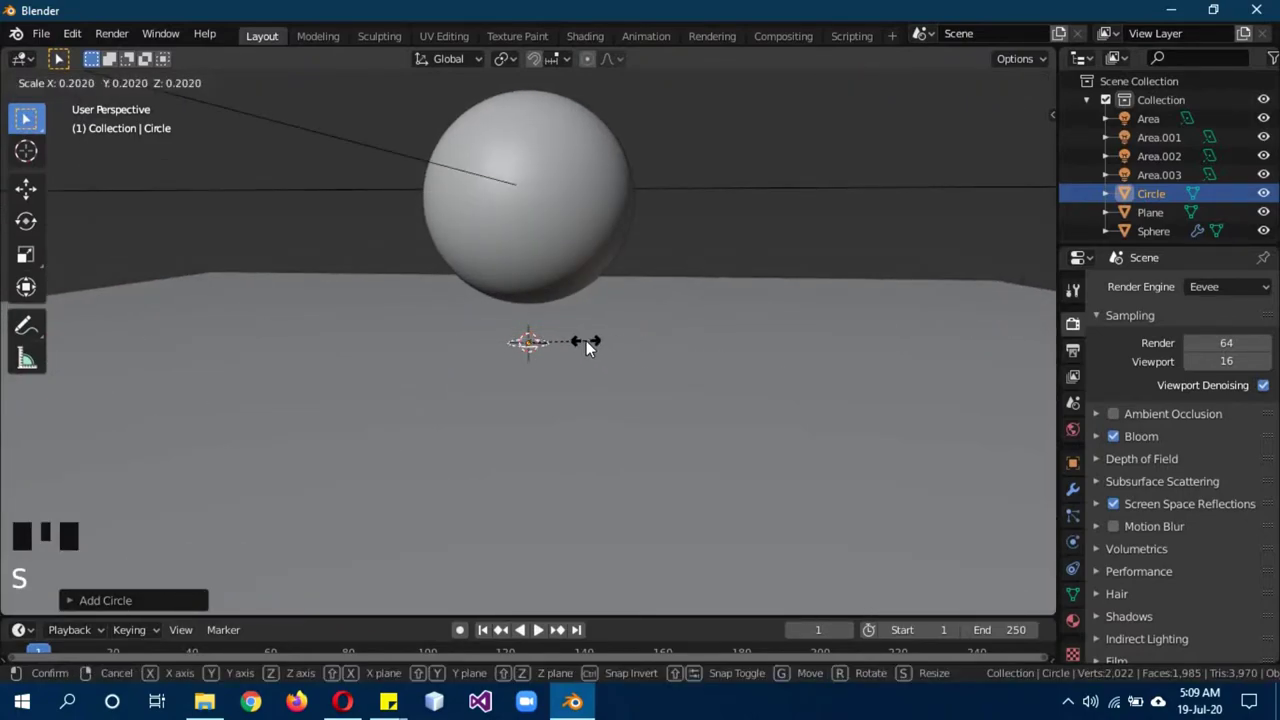
key("r")
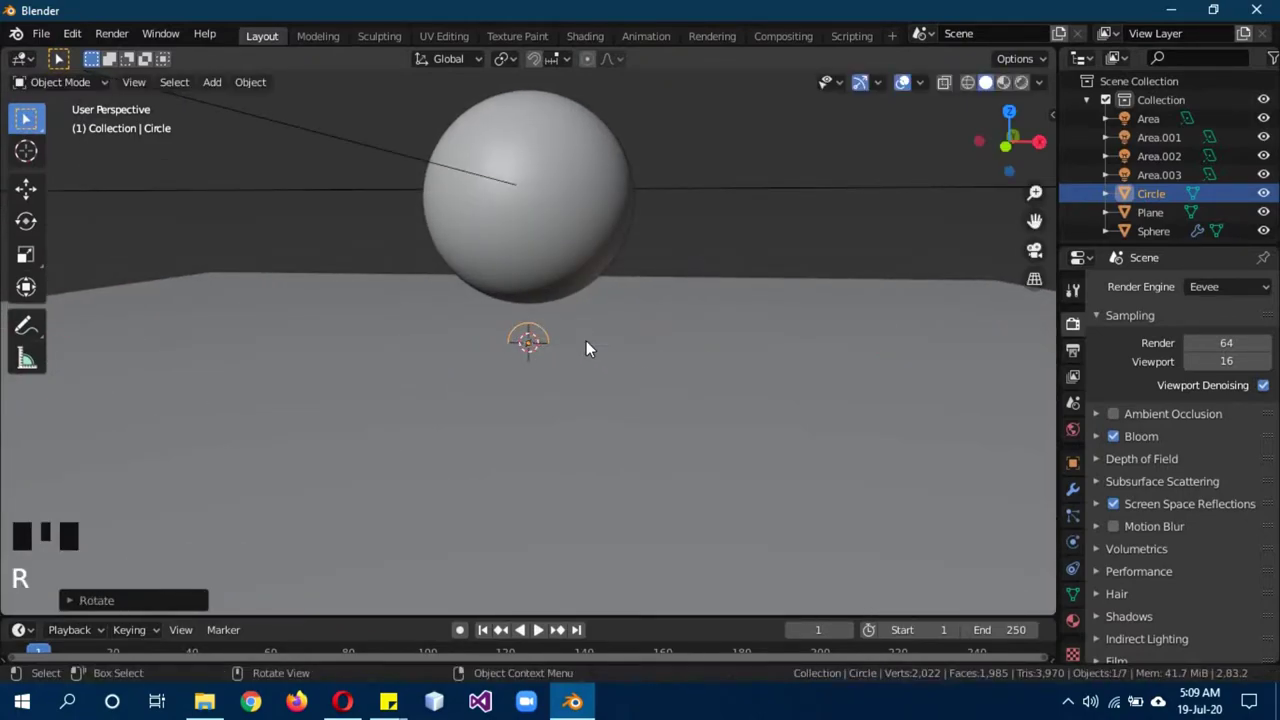
key("b")
key("Tab")
key("ctrl+a")
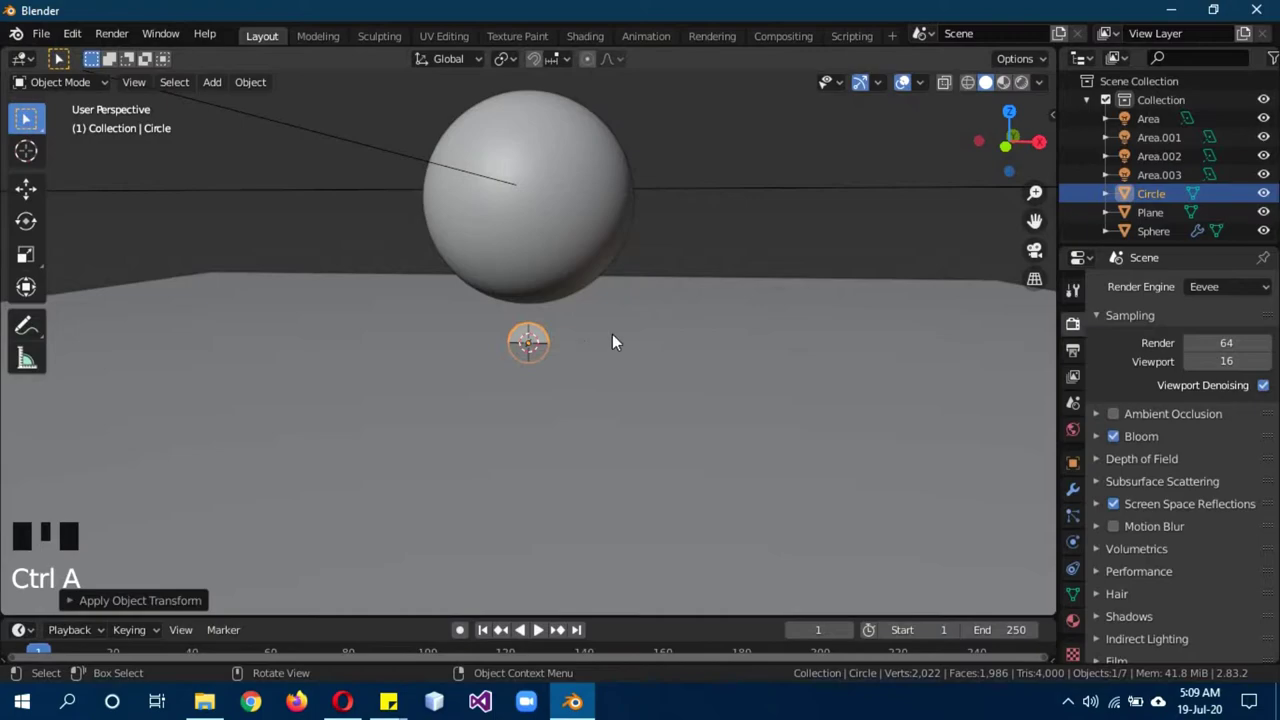
Move the circle up and forward to sit as an eye on the sphere's front.
key("KP_3")
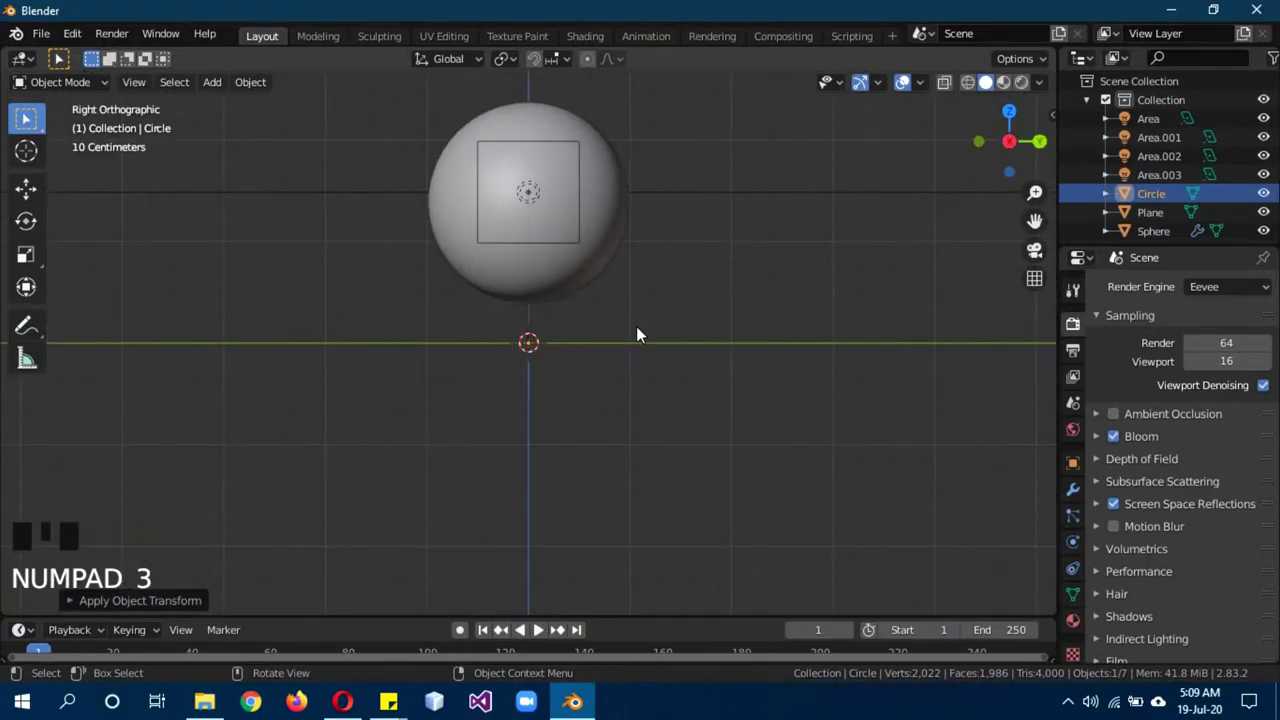
key("g")
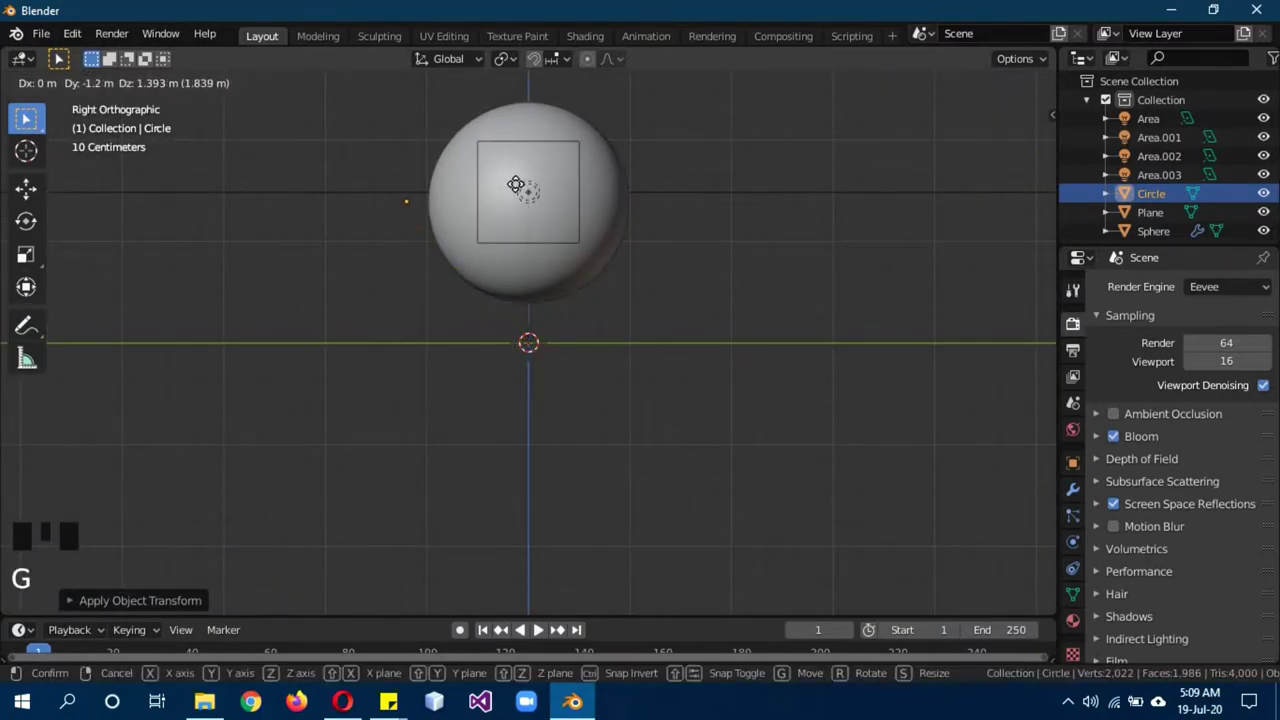
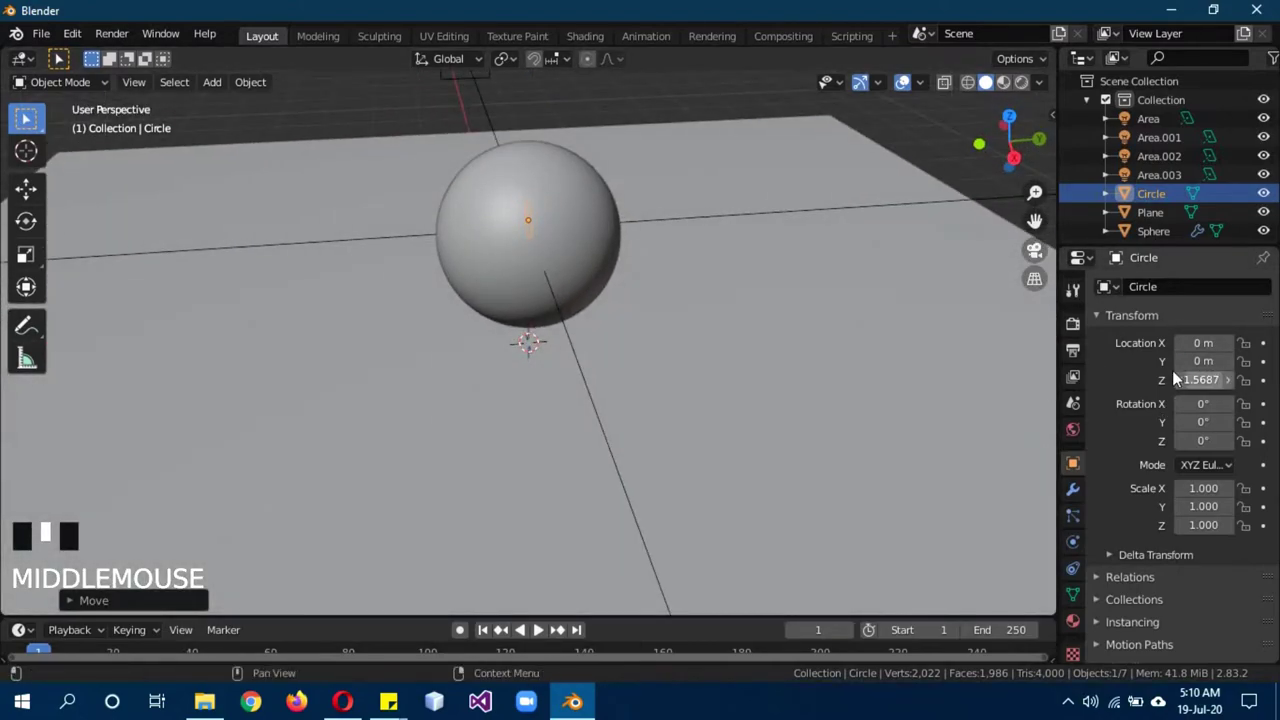
key("g")
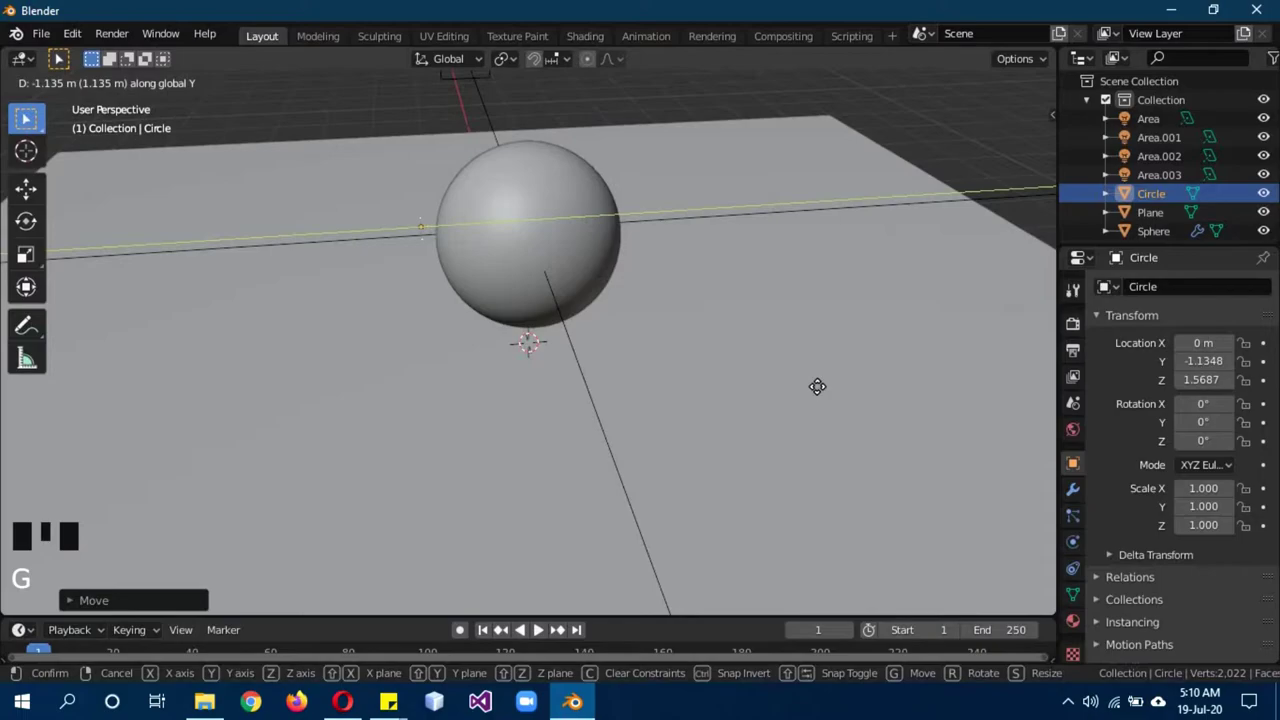
key("KP_1")
scroll("up", 3)
key("s")
Give the eye a white Emission material at strength 5.
key("z")
scroll("down", 3)
left_click_drag(1072, 624, 1098, 605)
left_click_drag(1146, 375, 730, 178)
key("b")
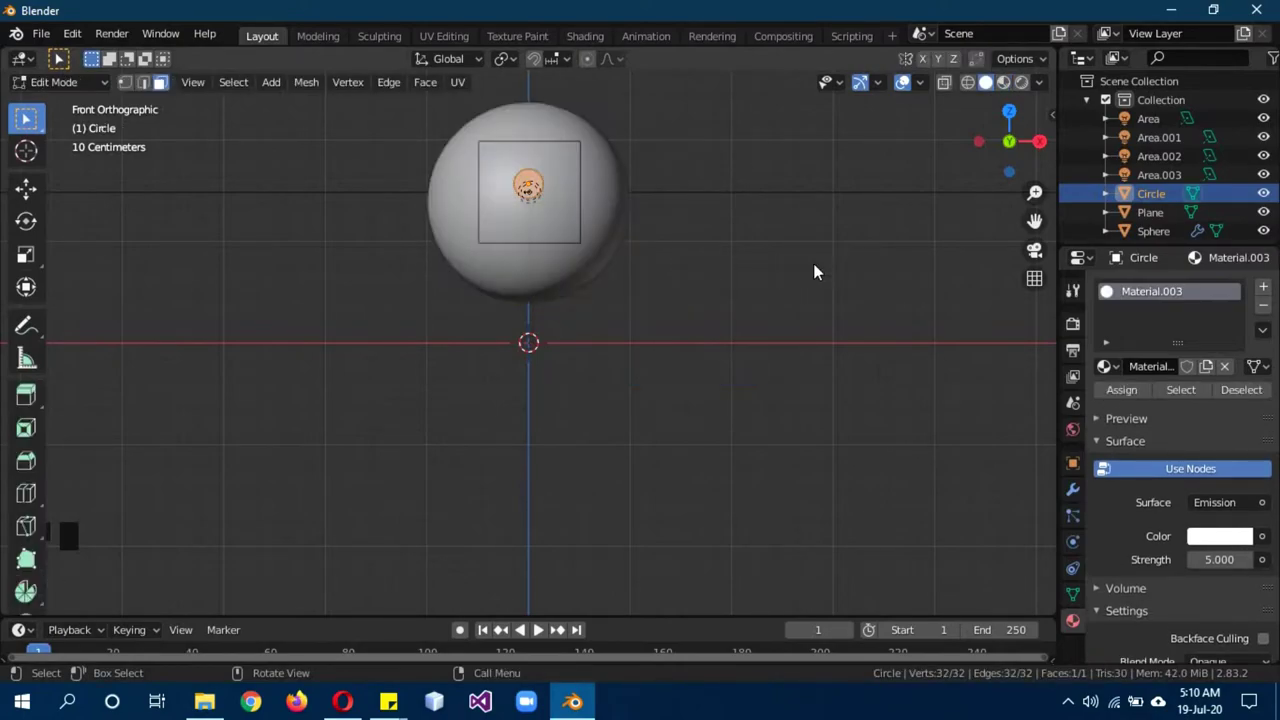
Add Basis and 'blink' shape keys, reshaping blink into a crescent closed lid.
key("Tab")
left_click(1076, 589)
left_click_drag(737, 160, 742, 279)
scroll("up", 3)
scroll("up", 3)
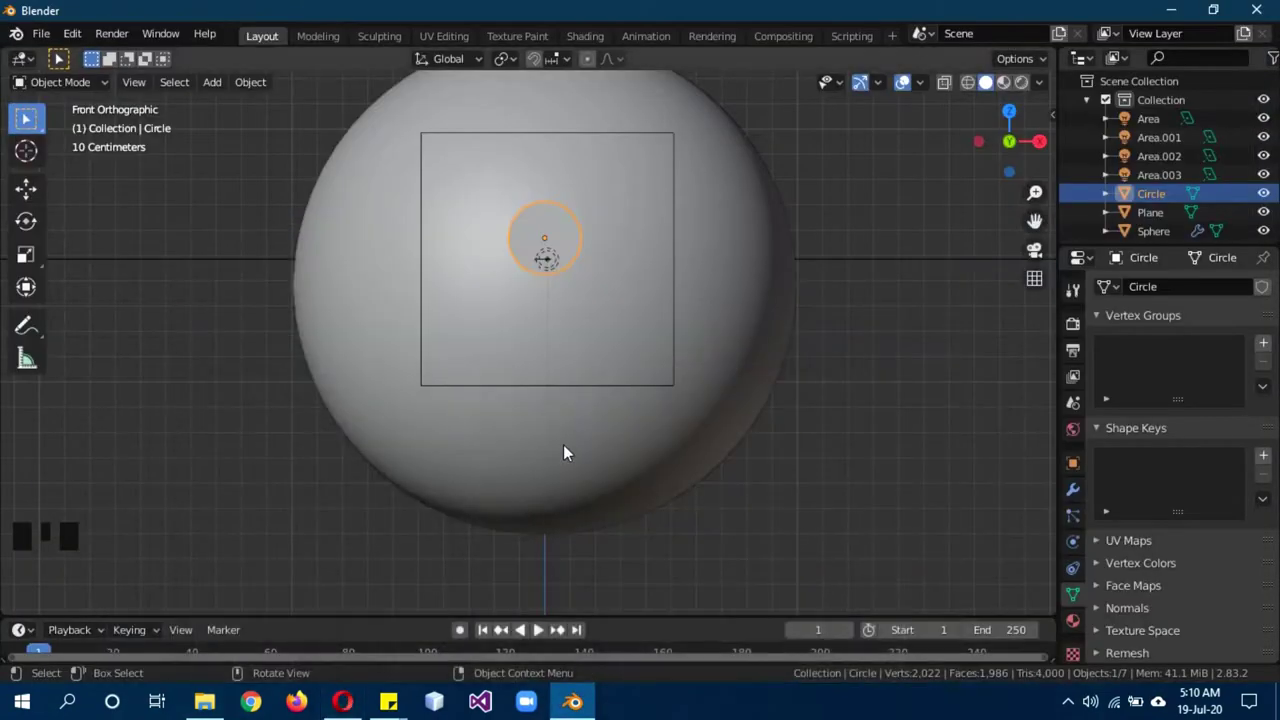
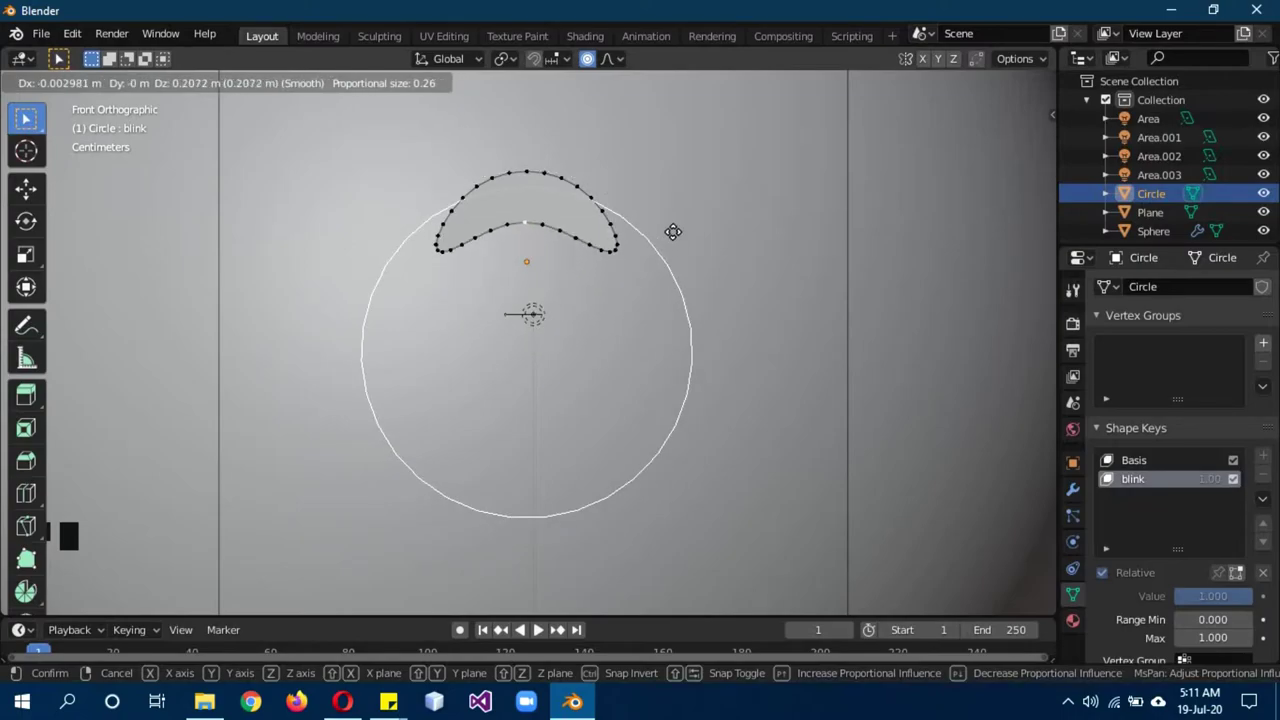
key("Tab")
key("z")
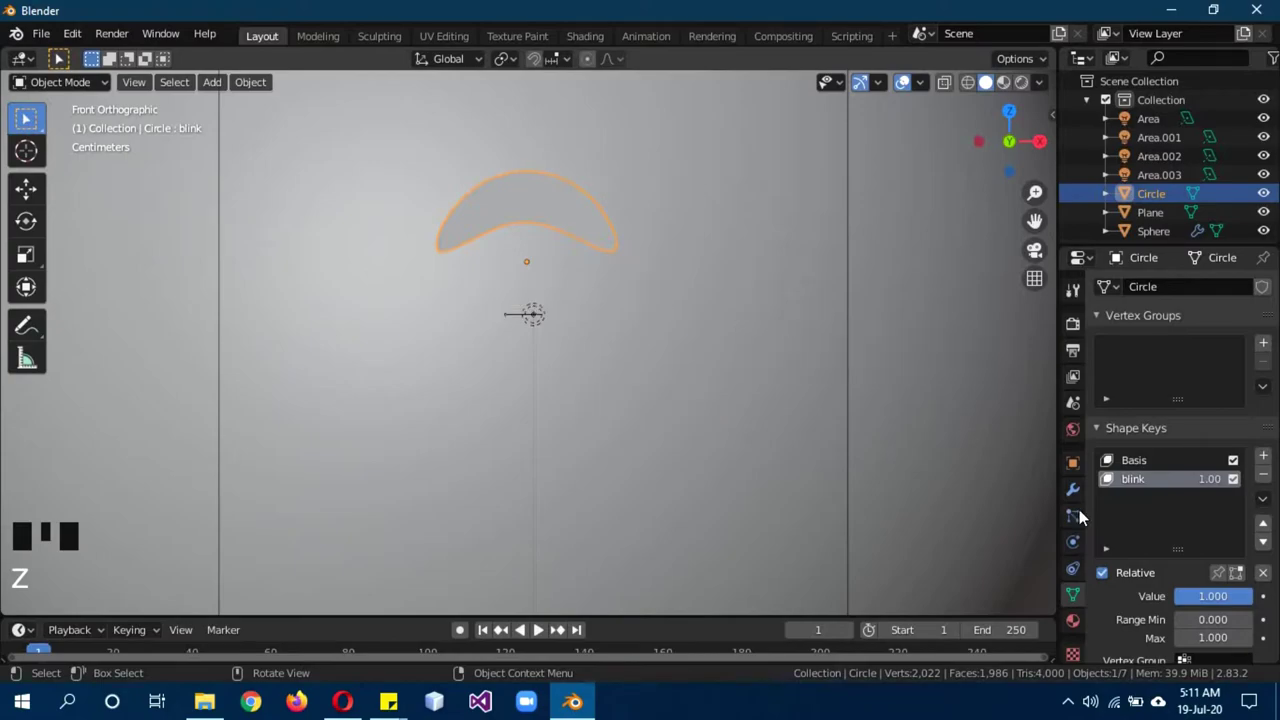
Reset blink to 0 and add a Shrinkwrap modifier targeting Sphere with a 0.01 m offset.
left_click_drag(1236, 604, 1193, 590)
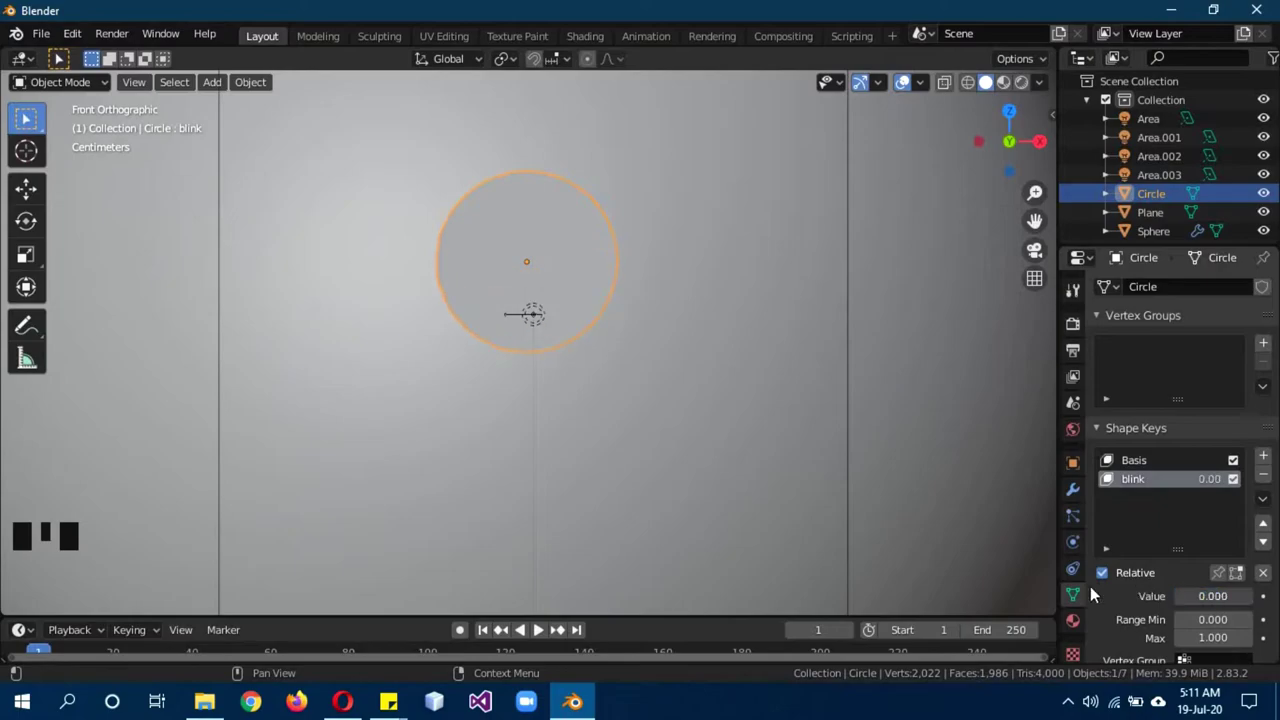
scroll("down", 3)
left_click(1079, 494)
left_click_drag(1157, 289, 1074, 499)
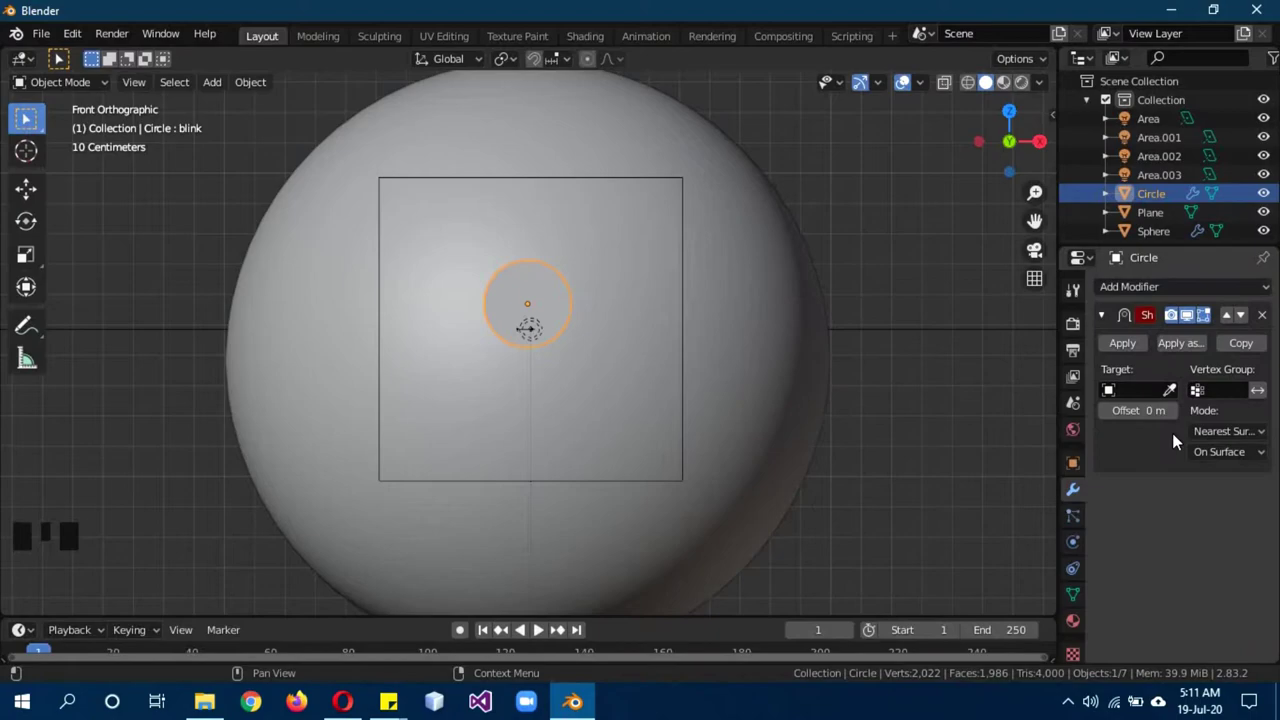
left_click(1169, 396)
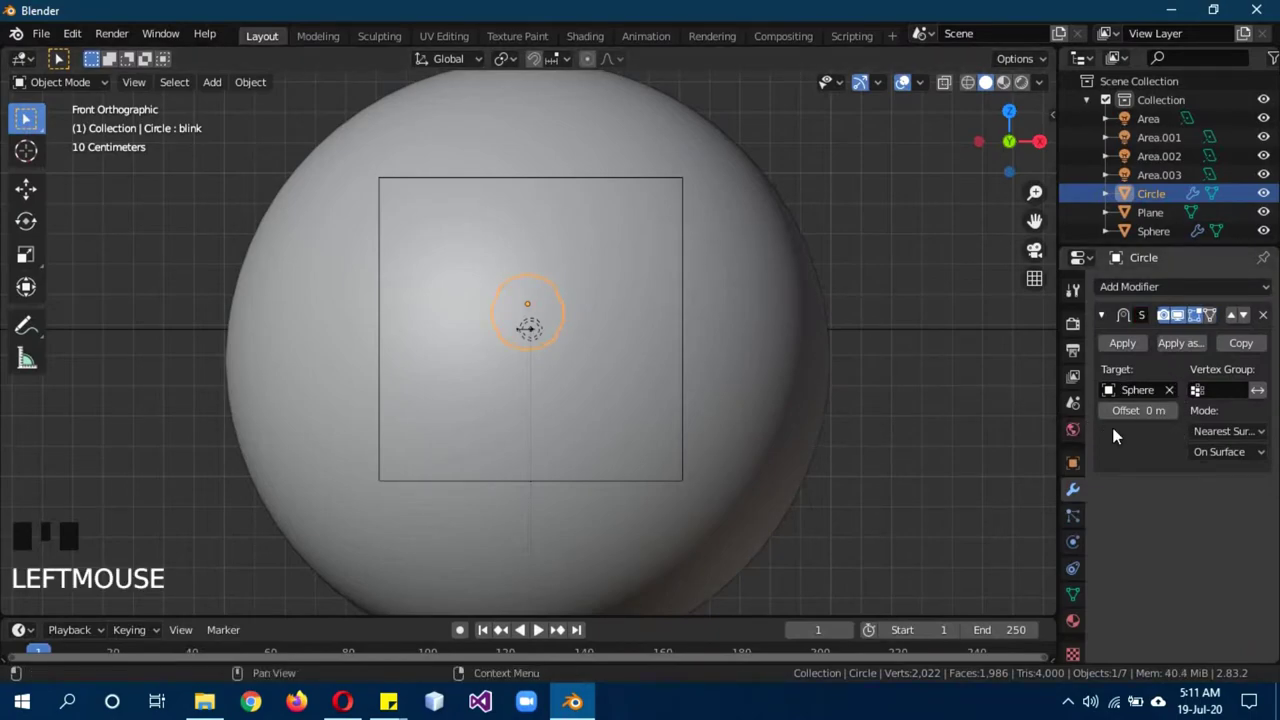
left_click(1175, 420)
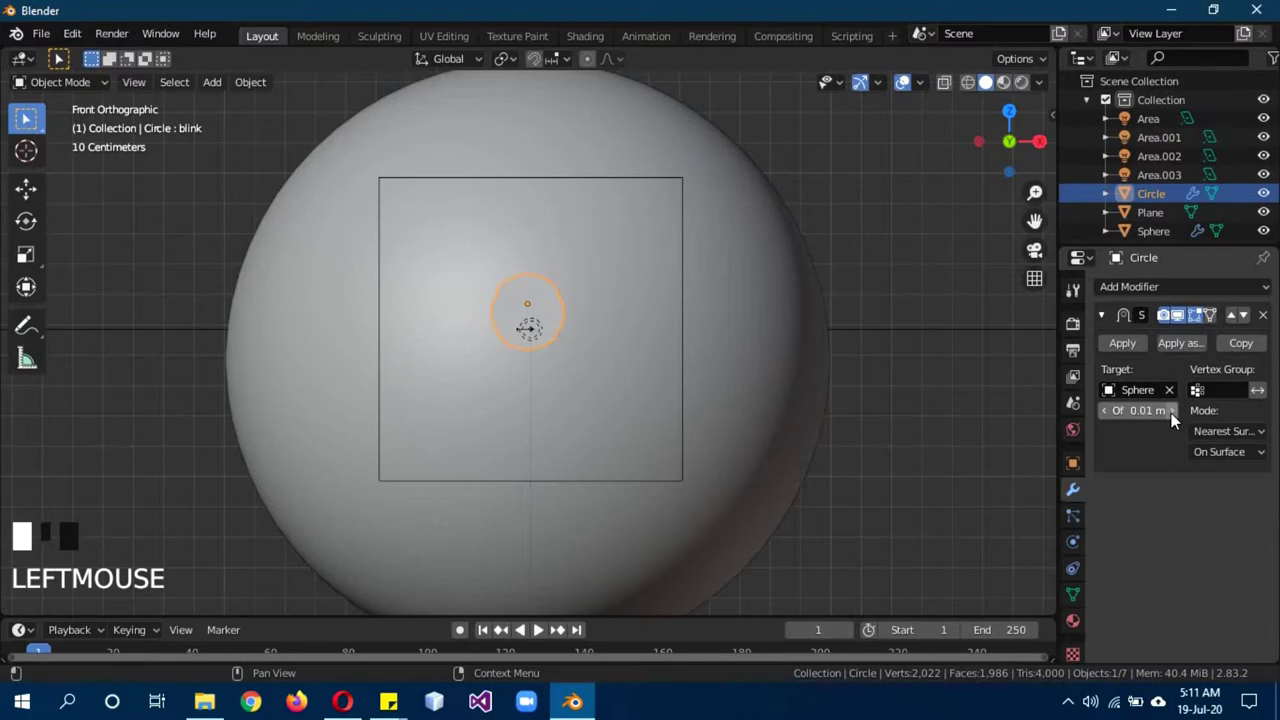
left_click_drag(824, 347, 663, 350)
Tilt the eye from side view to follow the sphere, then add a Subdivision Surface modifier.
key("KP_3")
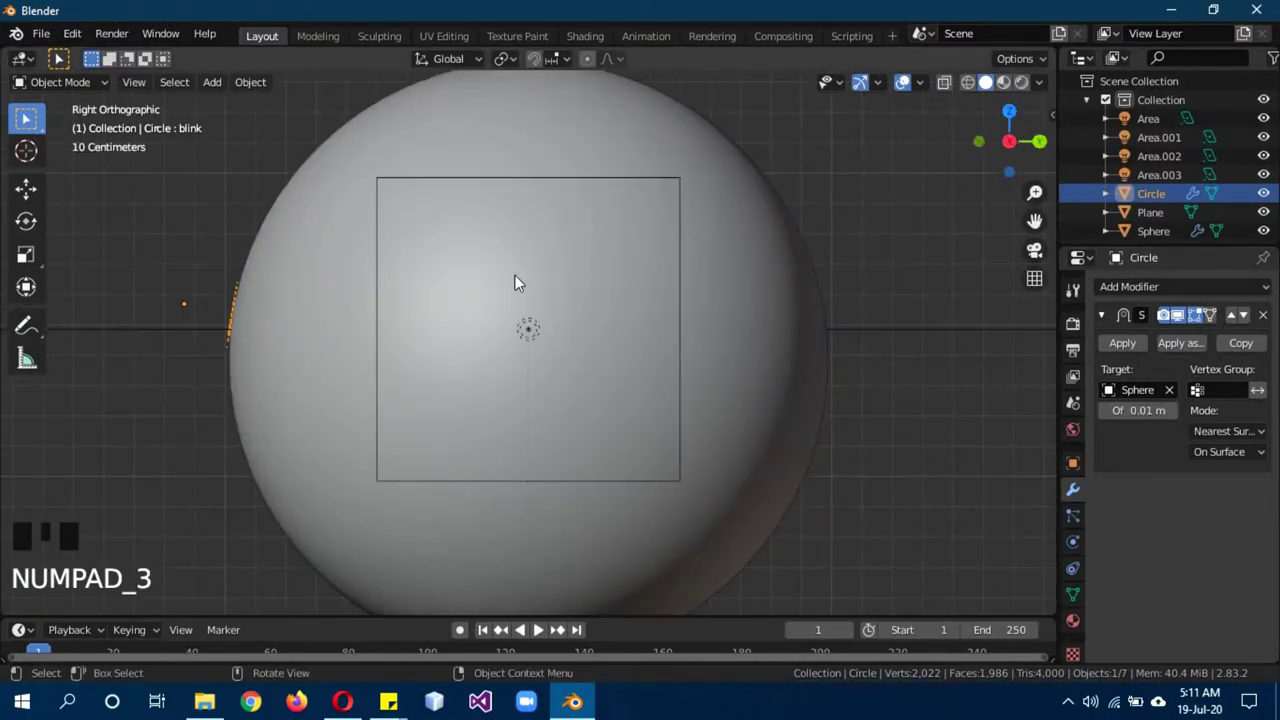
key("r")
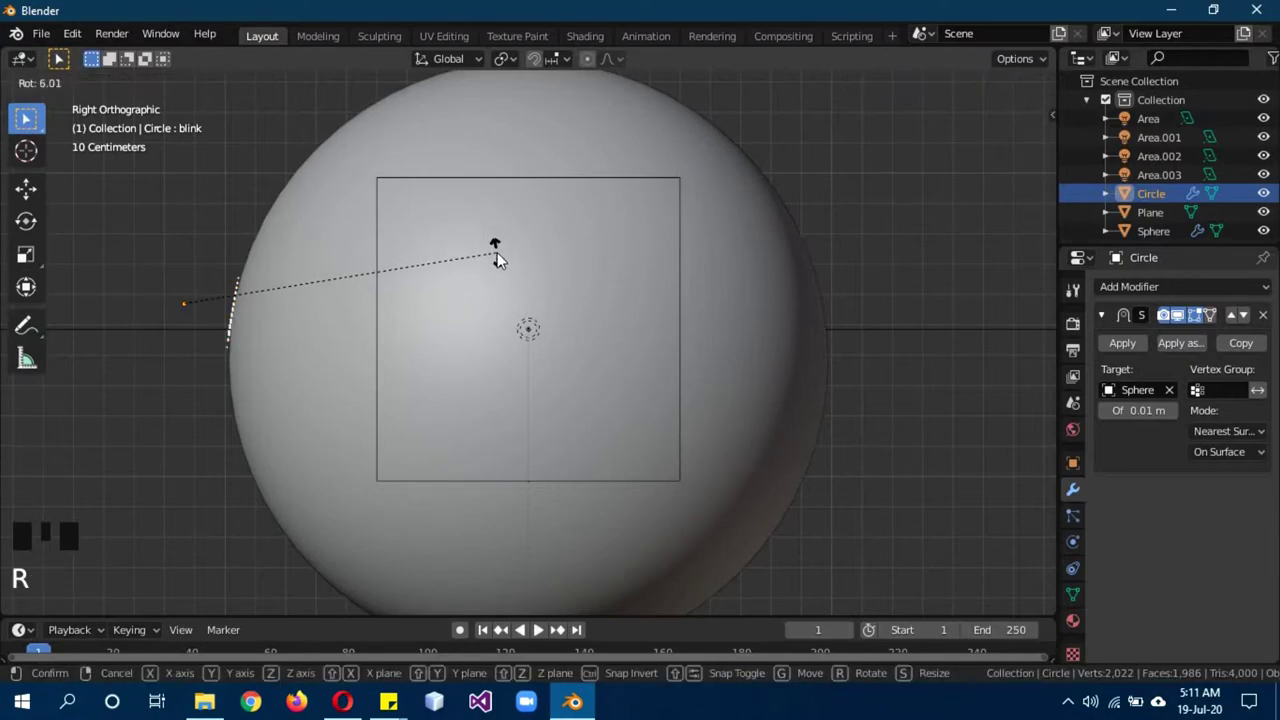
key("KP_1")
scroll("up", 3)
left_click(1109, 319)
left_click_drag(1128, 297, 879, 394)
Preview the glow, raise the wrap offset to 0.03 m and duplicate the eye as Circle.001.
key("z")
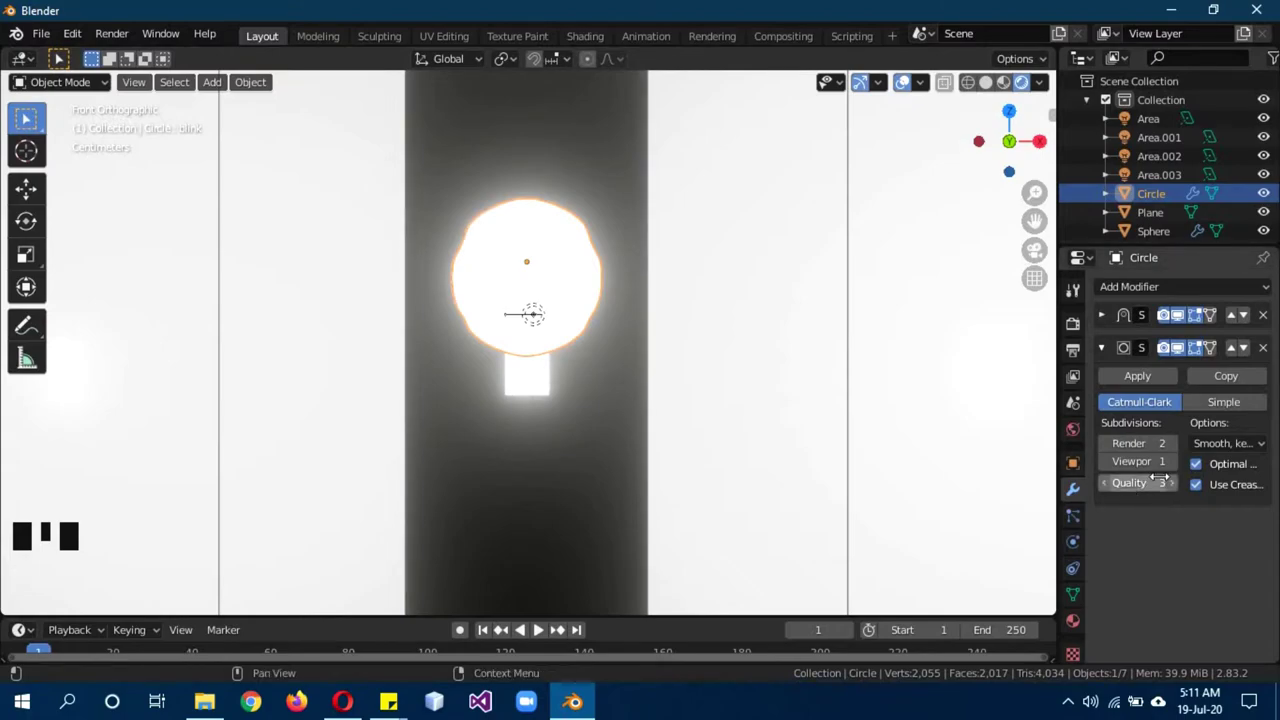
left_click(1109, 347)
left_click(1102, 322)
left_click(1105, 319)
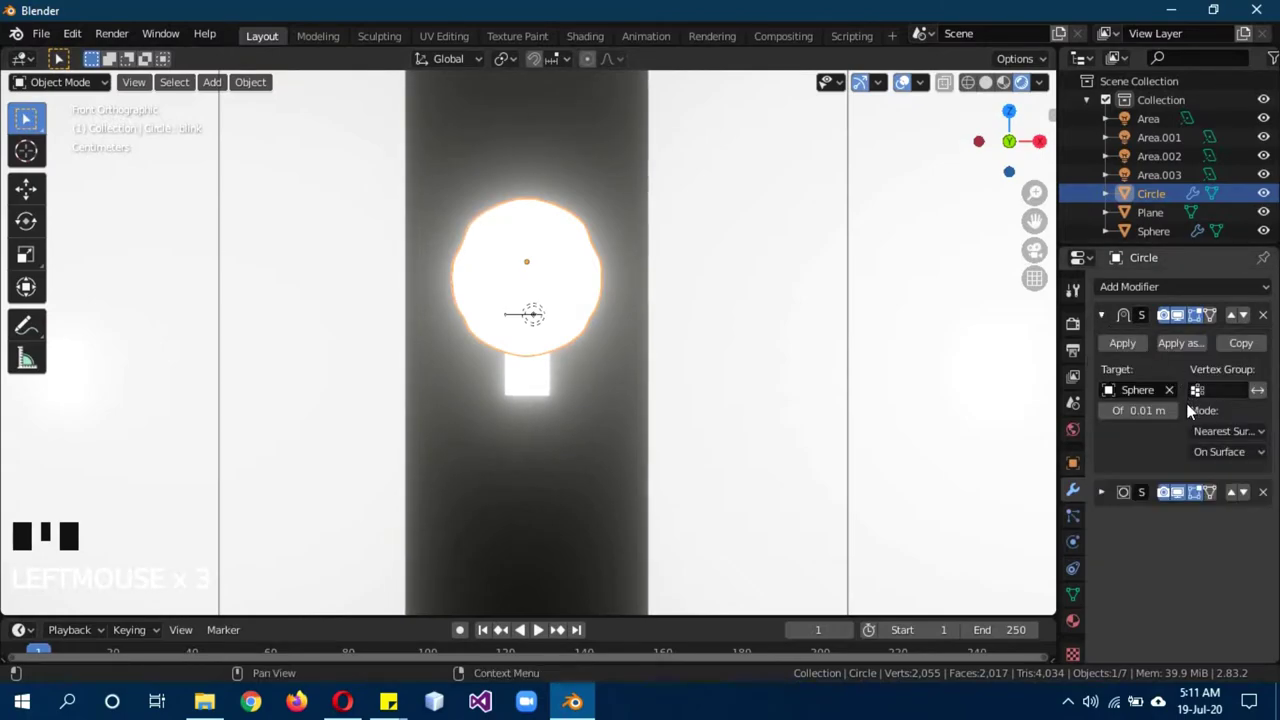
left_click(1176, 418)
scroll("down", 3)
scroll("down", 3)
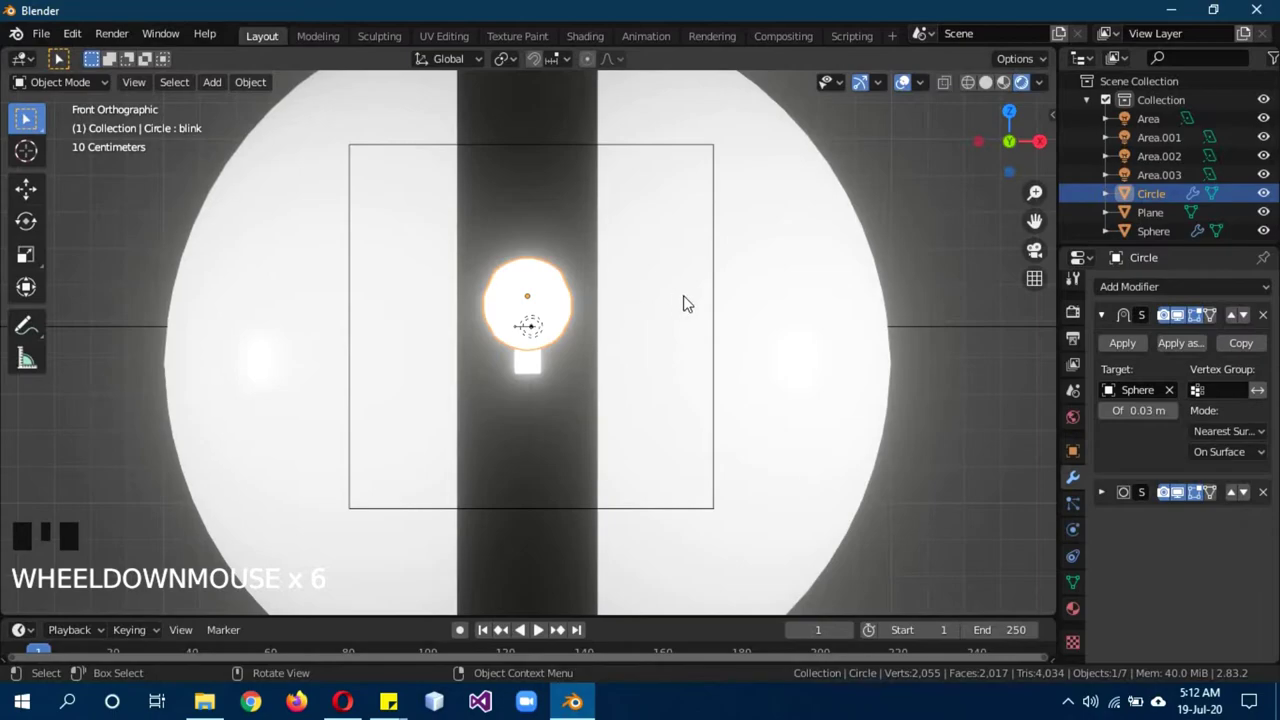
key("shift+d")
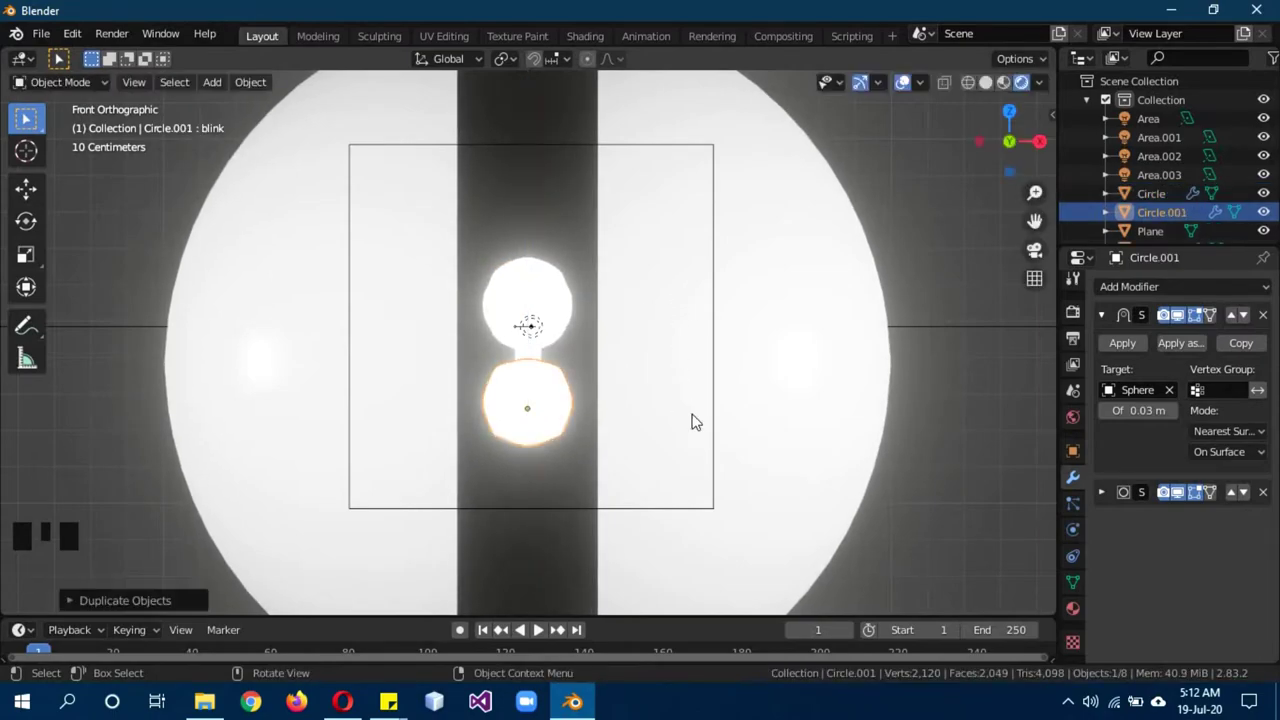
Inspect both eyes against the body from the side and front views.
left_click_drag(743, 428, 621, 418)
key("KP_3")
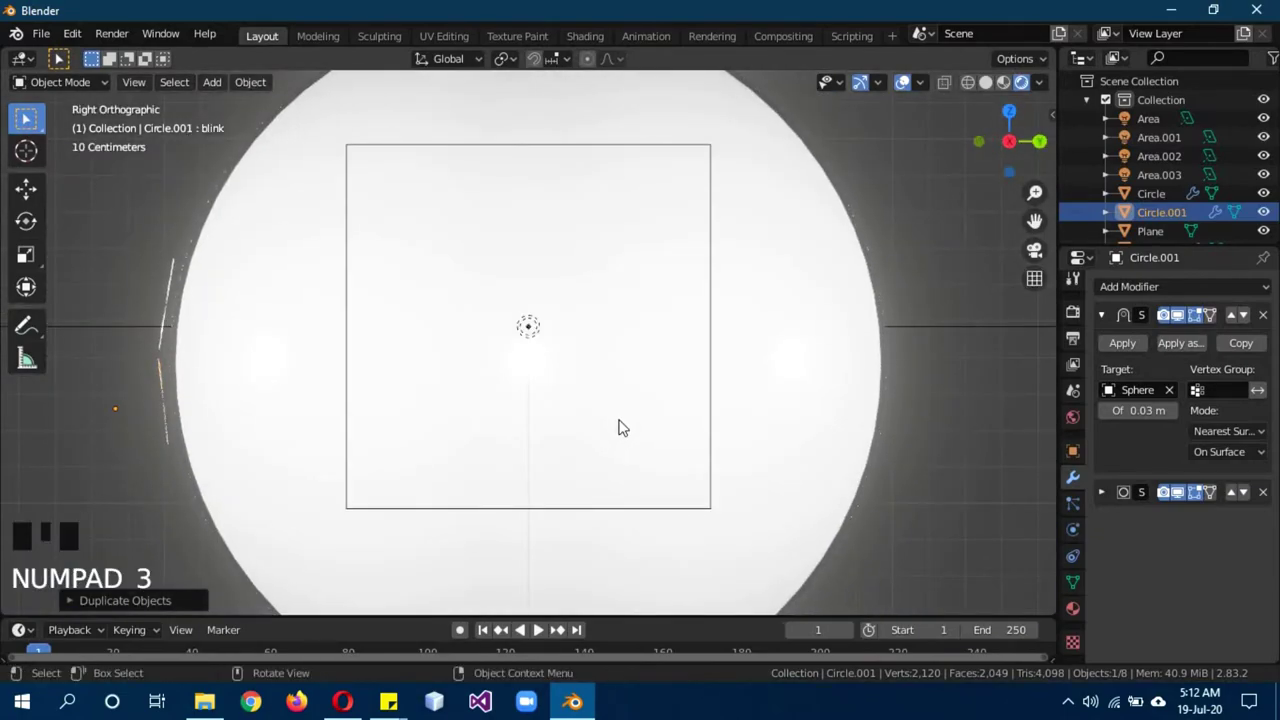
left_click_drag(529, 472, 707, 458)
scroll("down", 3)
left_click_drag(681, 456, 697, 480)
key("a")
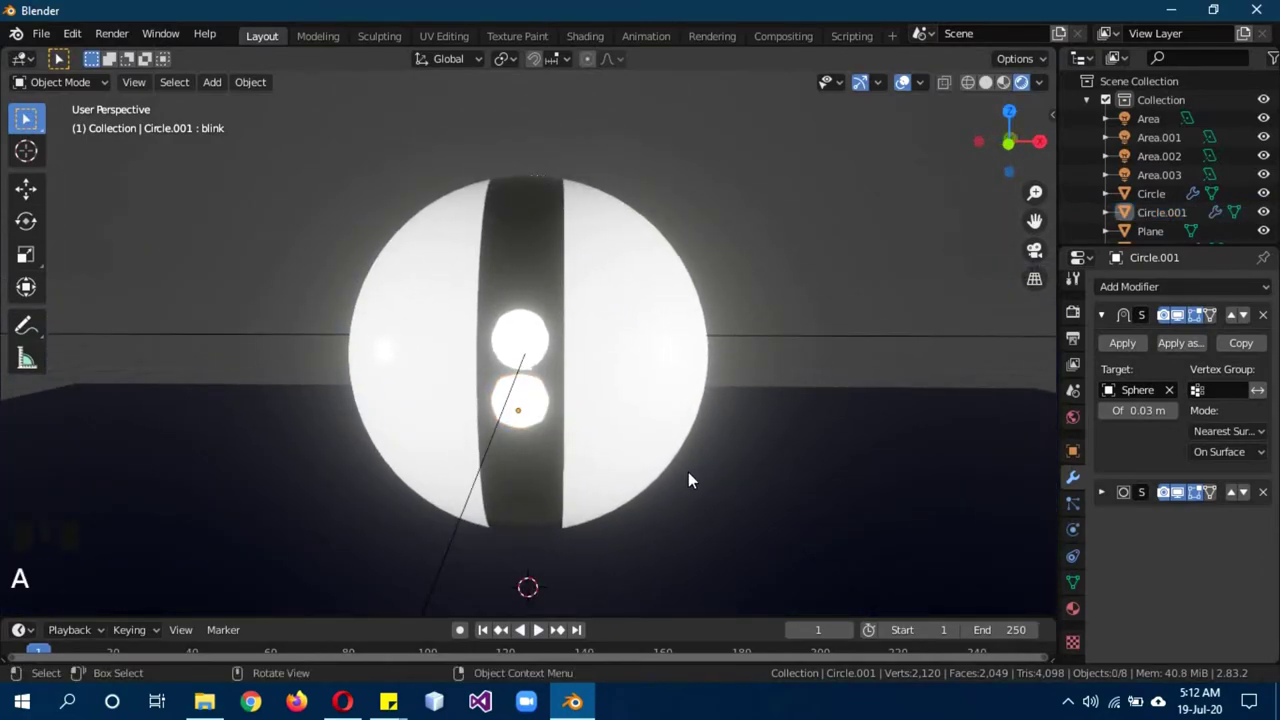
key("KP_1")
scroll("down", 3)
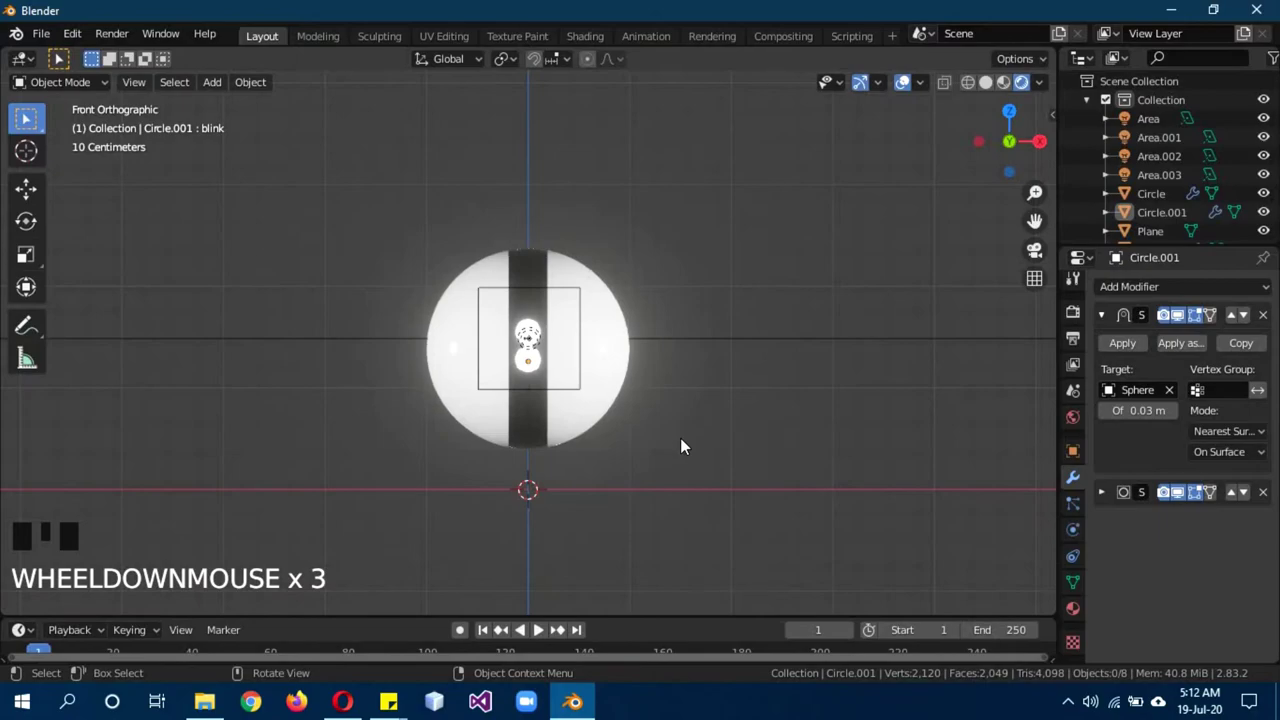
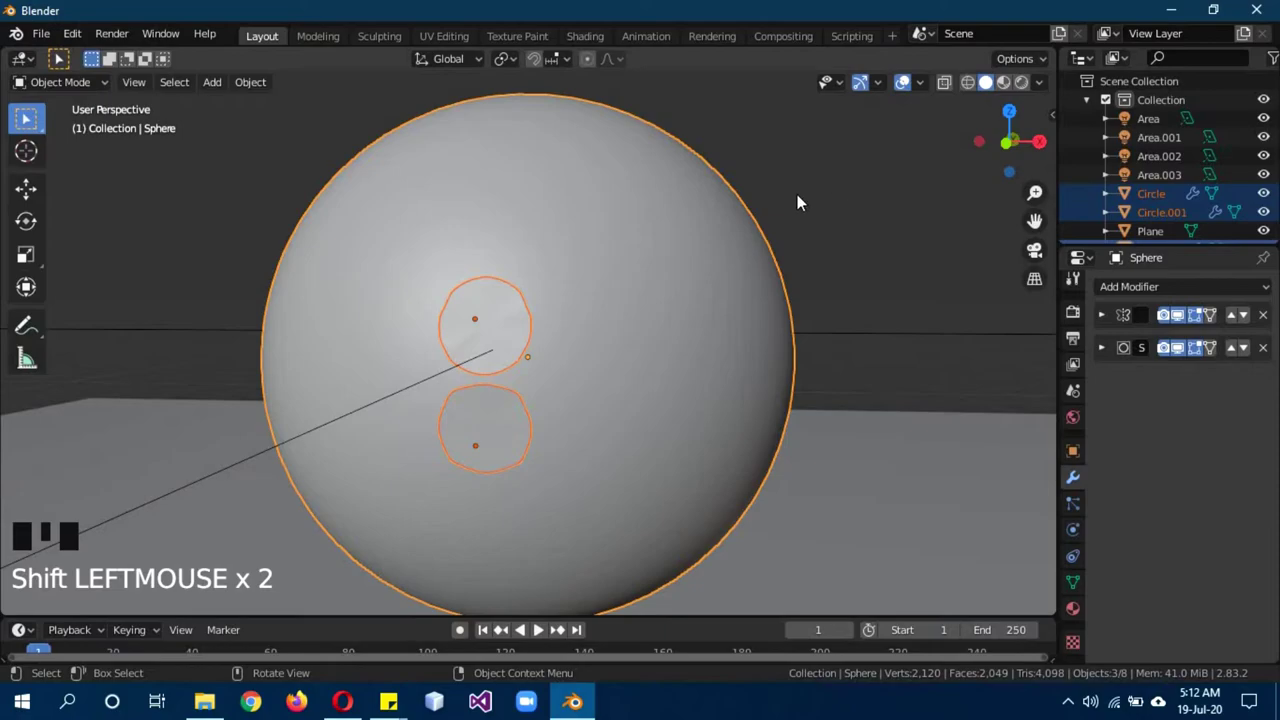
Parent both eye circles to the Sphere, then begin editing its mesh.
key("ctrl+p")
left_click(690, 320)
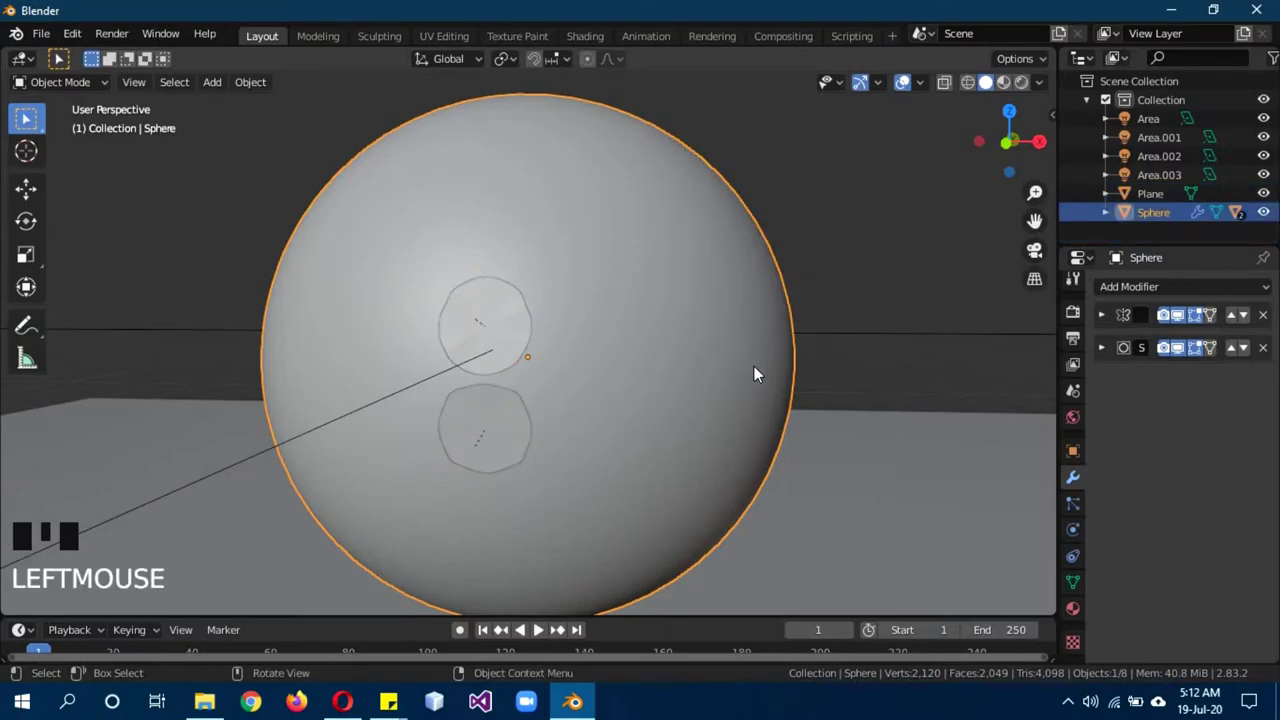
key("g")
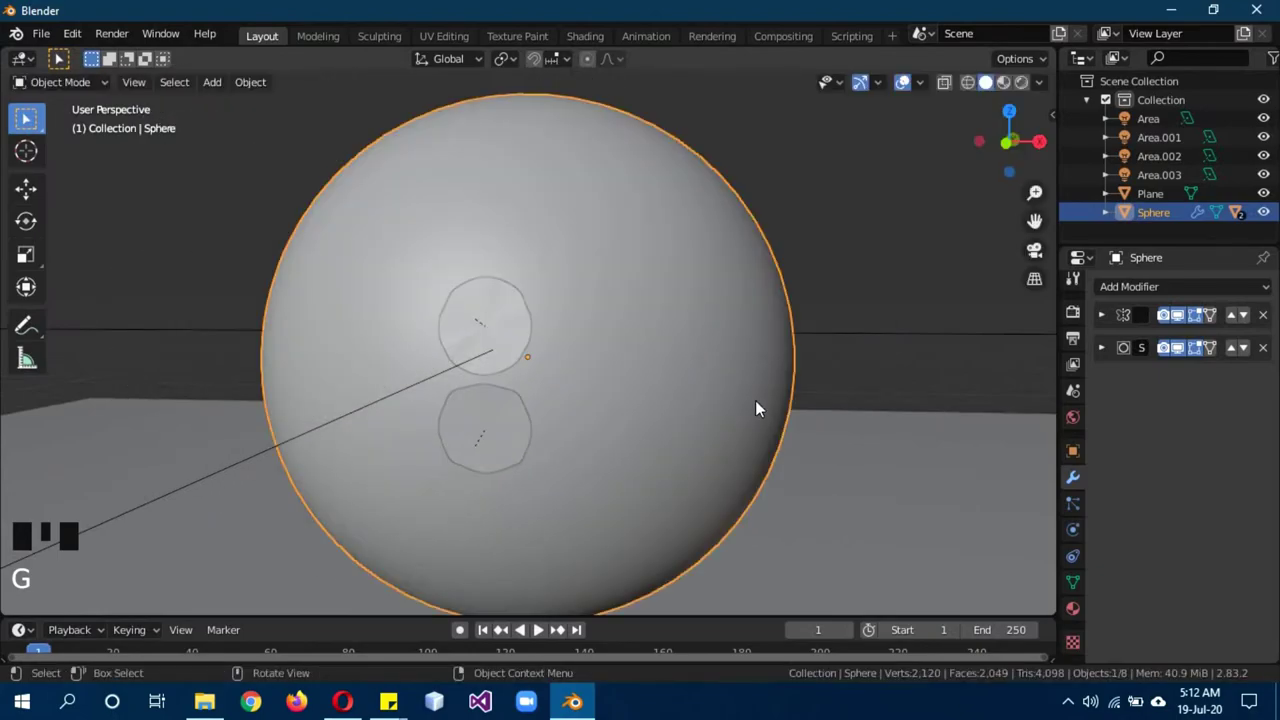
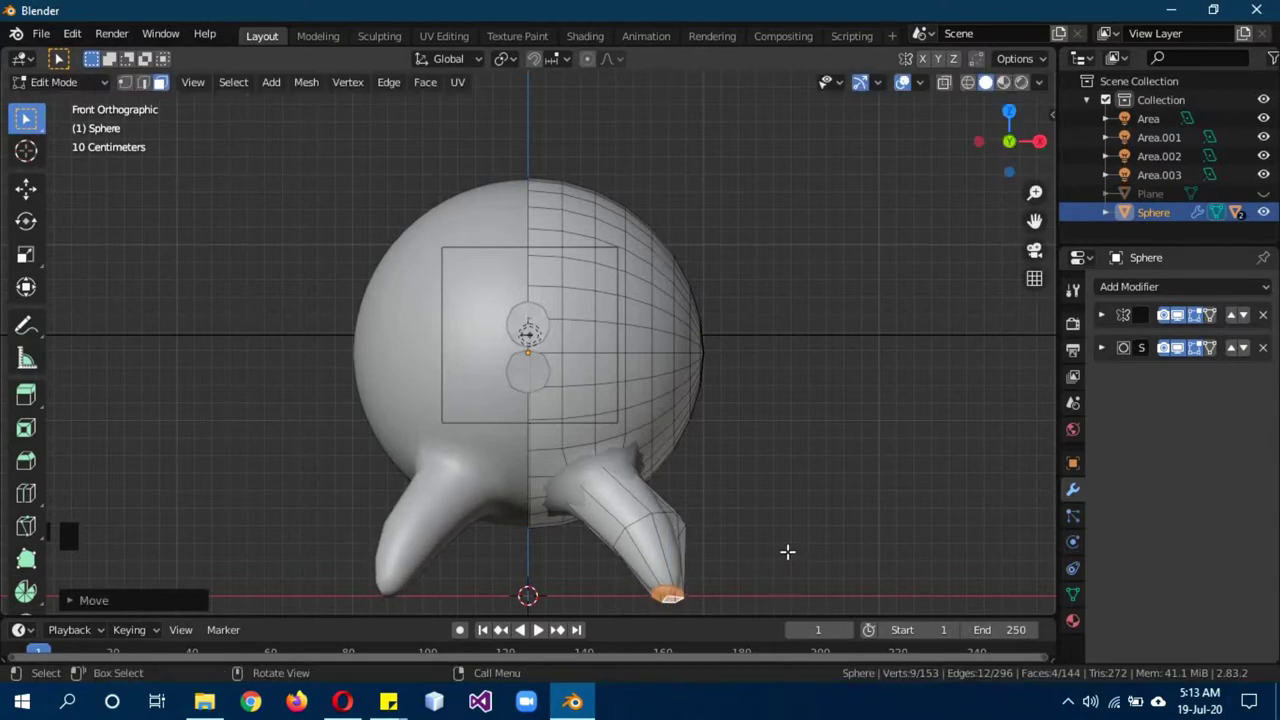
Finish editing after extruding a tapered, mirrored leg from the sphere's underside.
key("Tab")
Scale the leg tips to sharp points, add an edge loop near them, and return to object mode.
left_click_drag(763, 521, 834, 511)
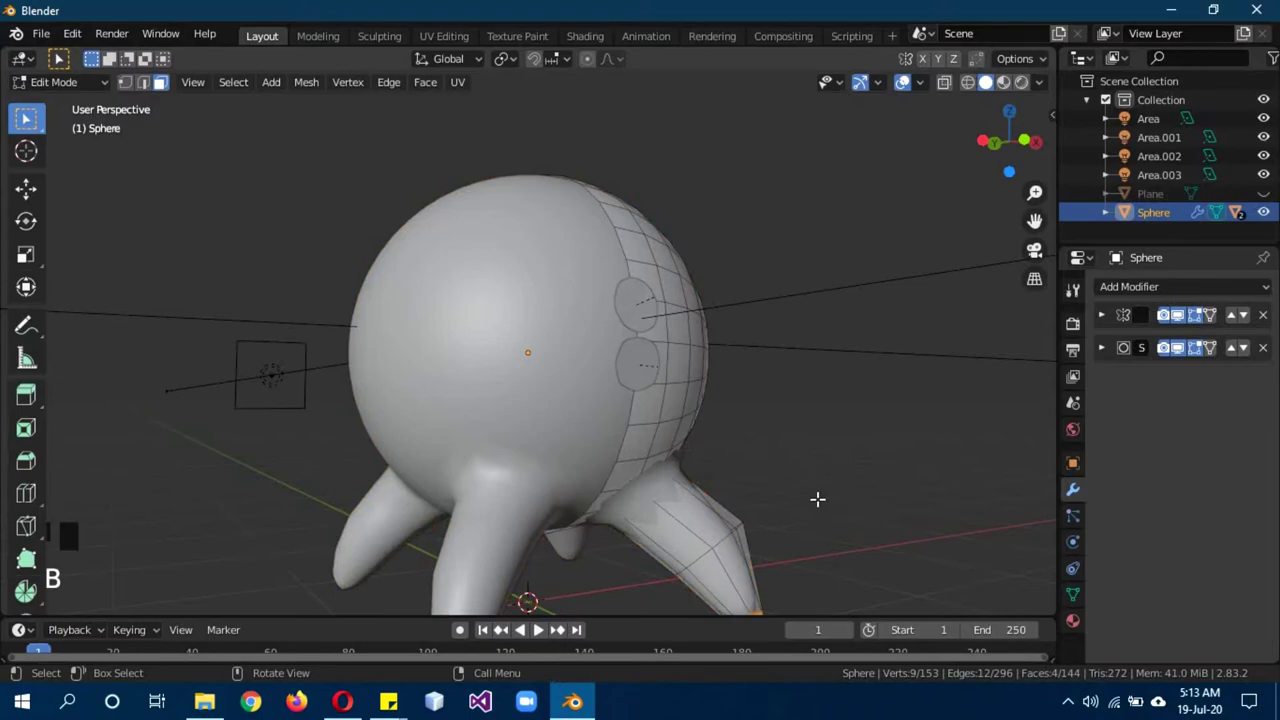
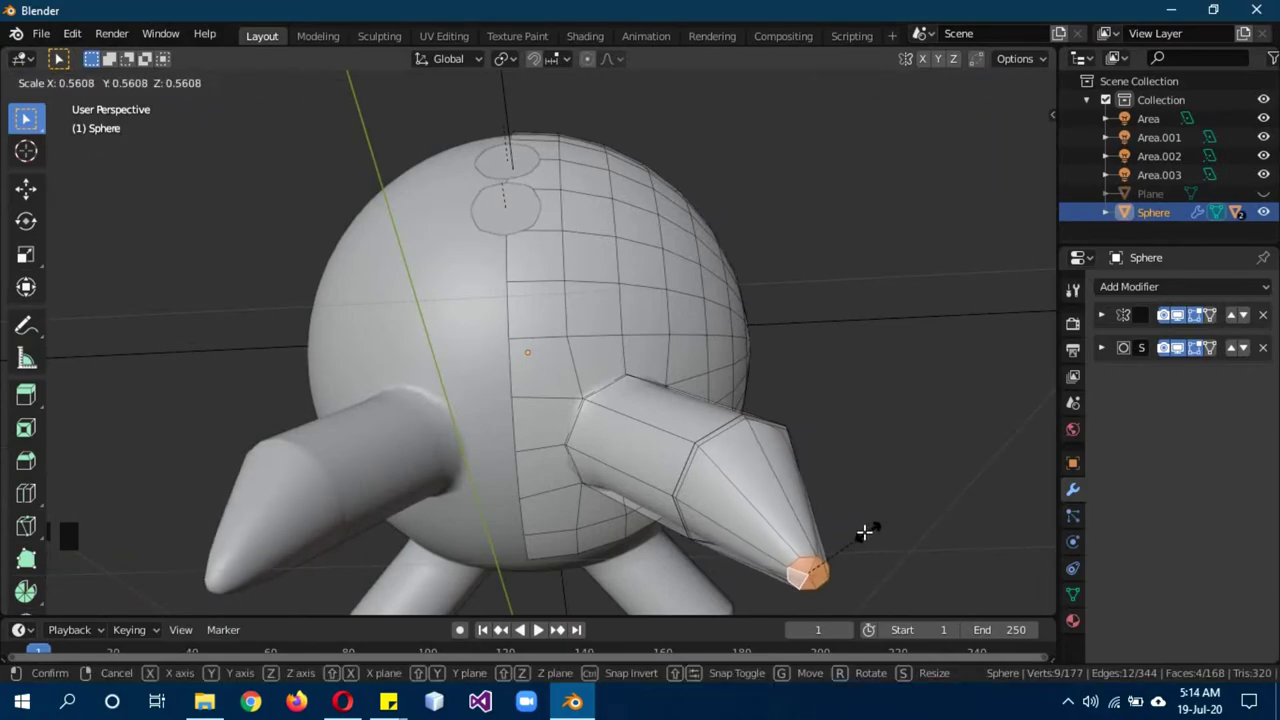
key("KP_1")
scroll("down", 3)
key("ctrl+r")
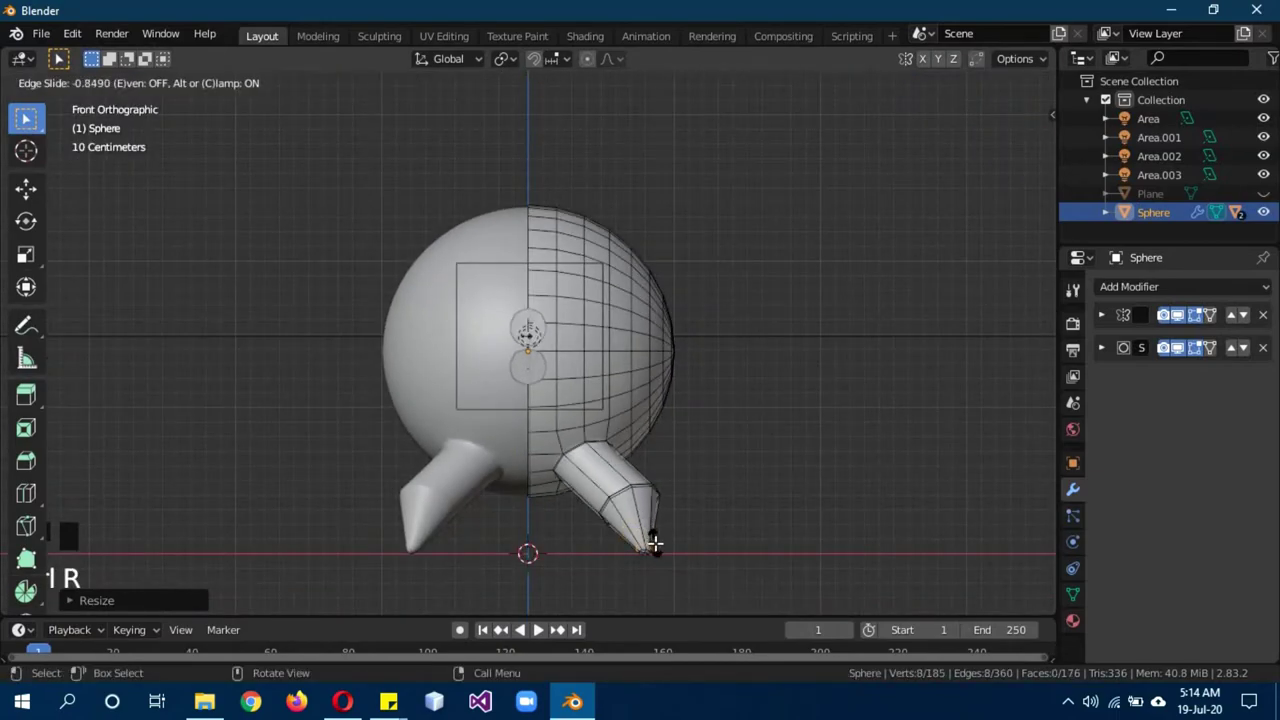
key("Tab")
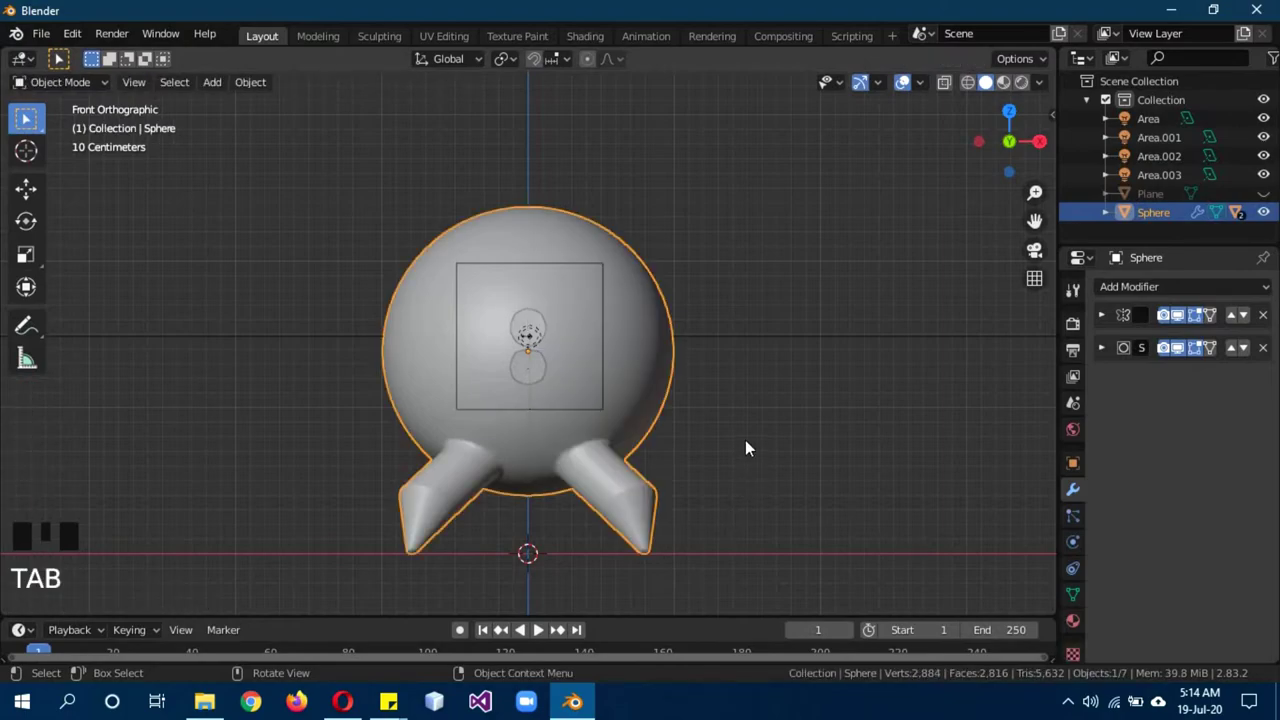
left_click_drag(751, 451, 801, 453)
key("KP_1")
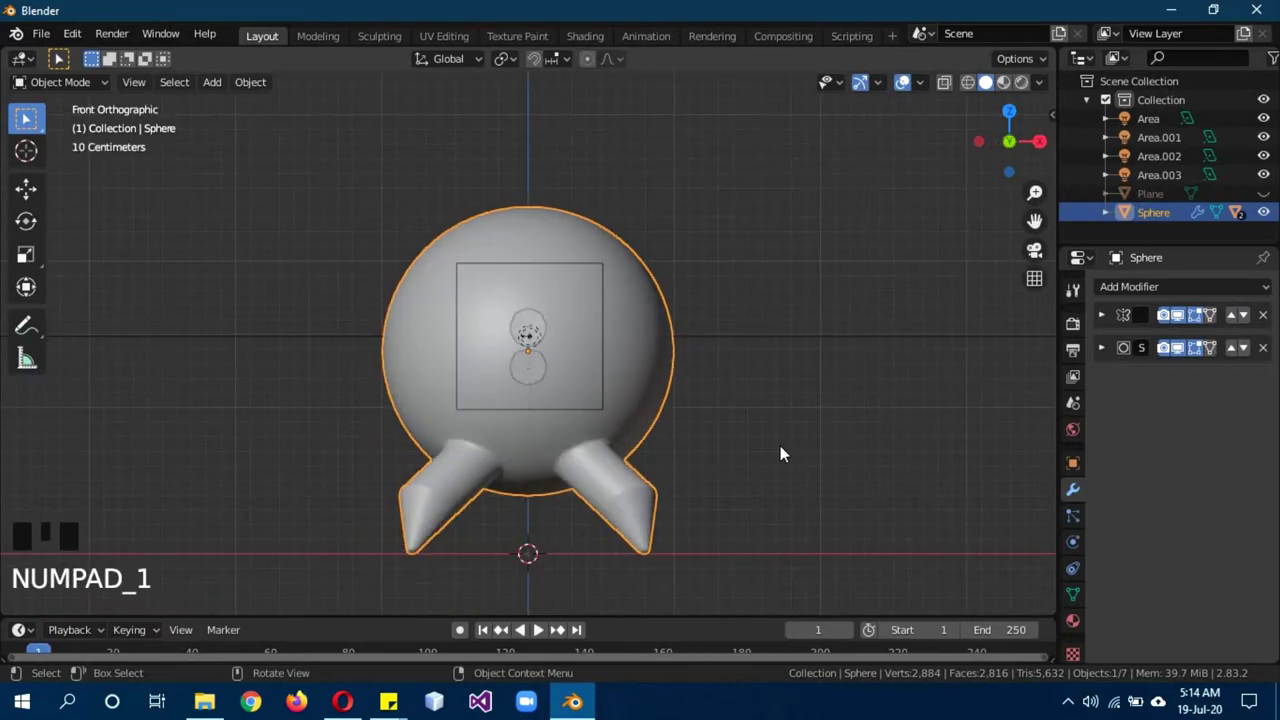
In rendered preview, look under the body and apply the Subdivision modifier.
key("z")
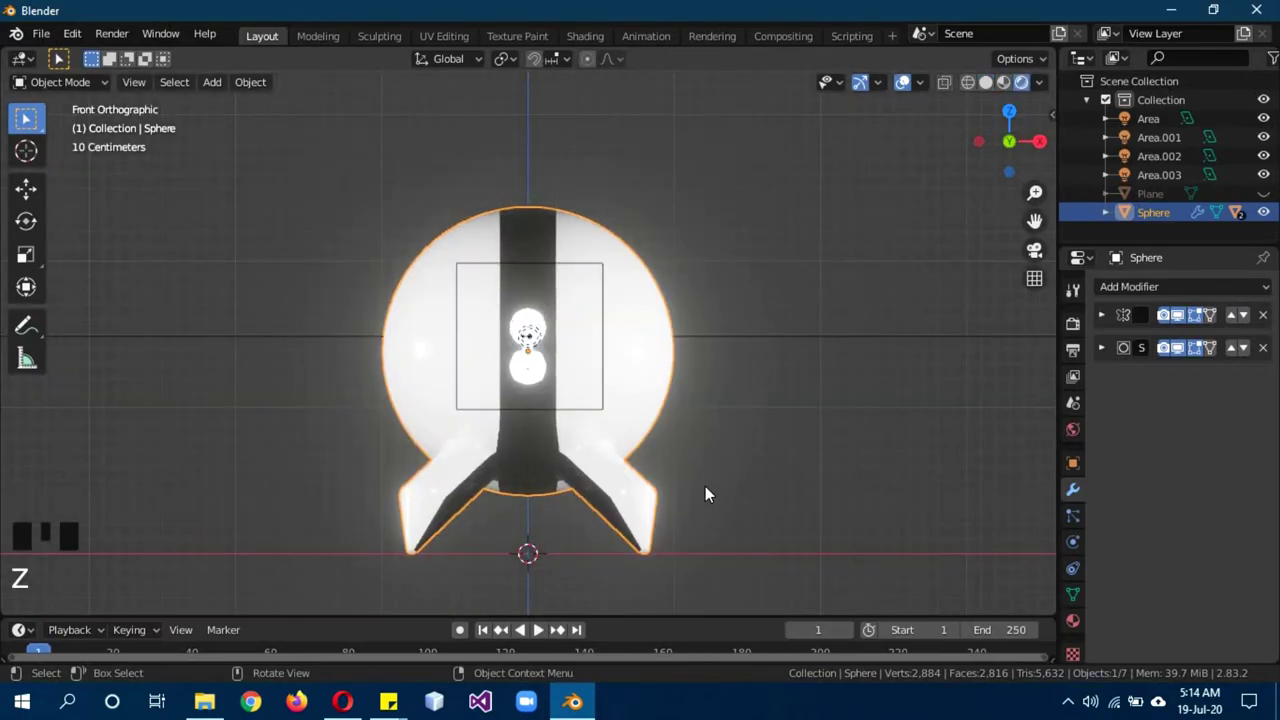
left_click_drag(709, 493, 1163, 364)
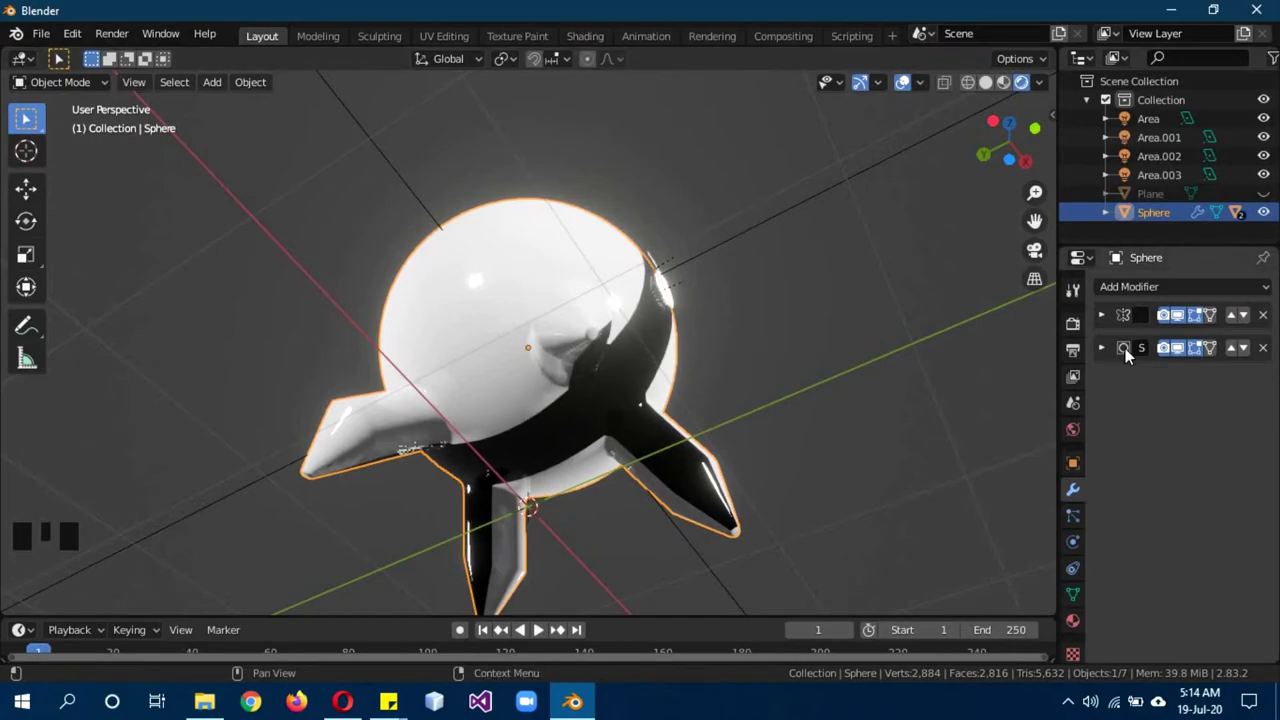
left_click(1104, 359)
left_click(1152, 380)
key("ctrl+z")
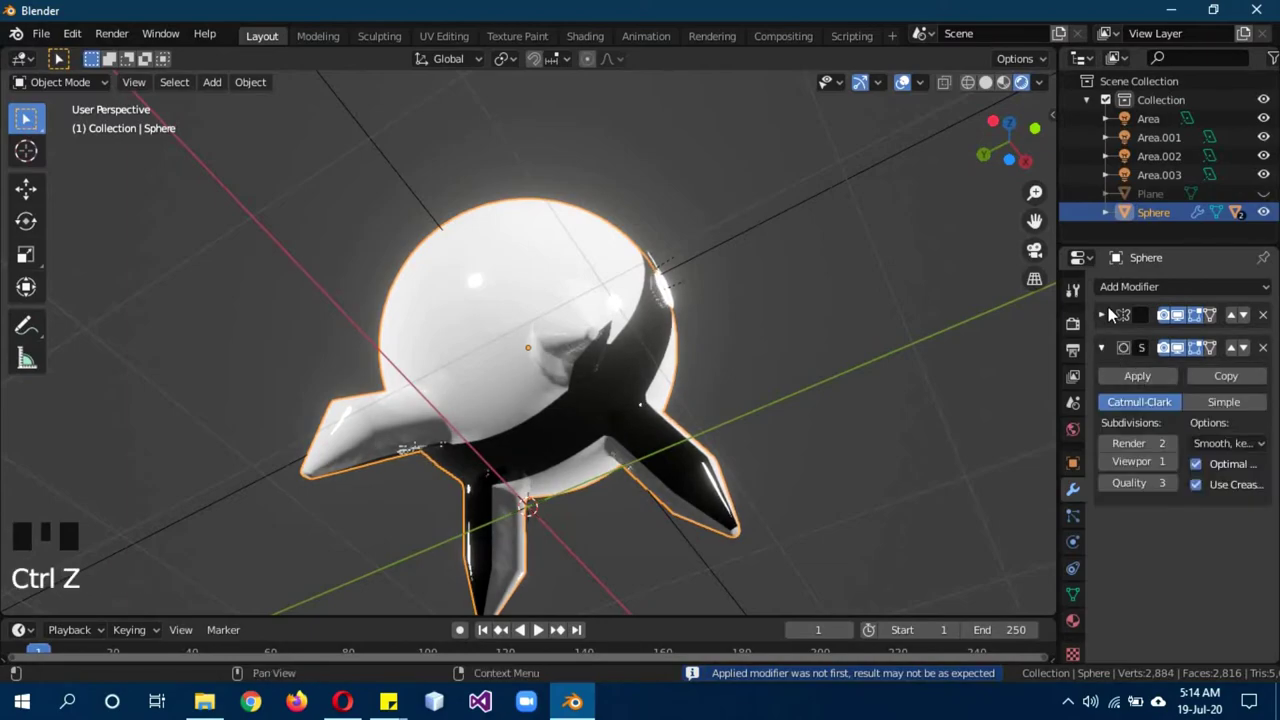
Apply the Mirror modifier, leaving the body's modifier stack empty.
left_click(1115, 312)
left_click(1110, 315)
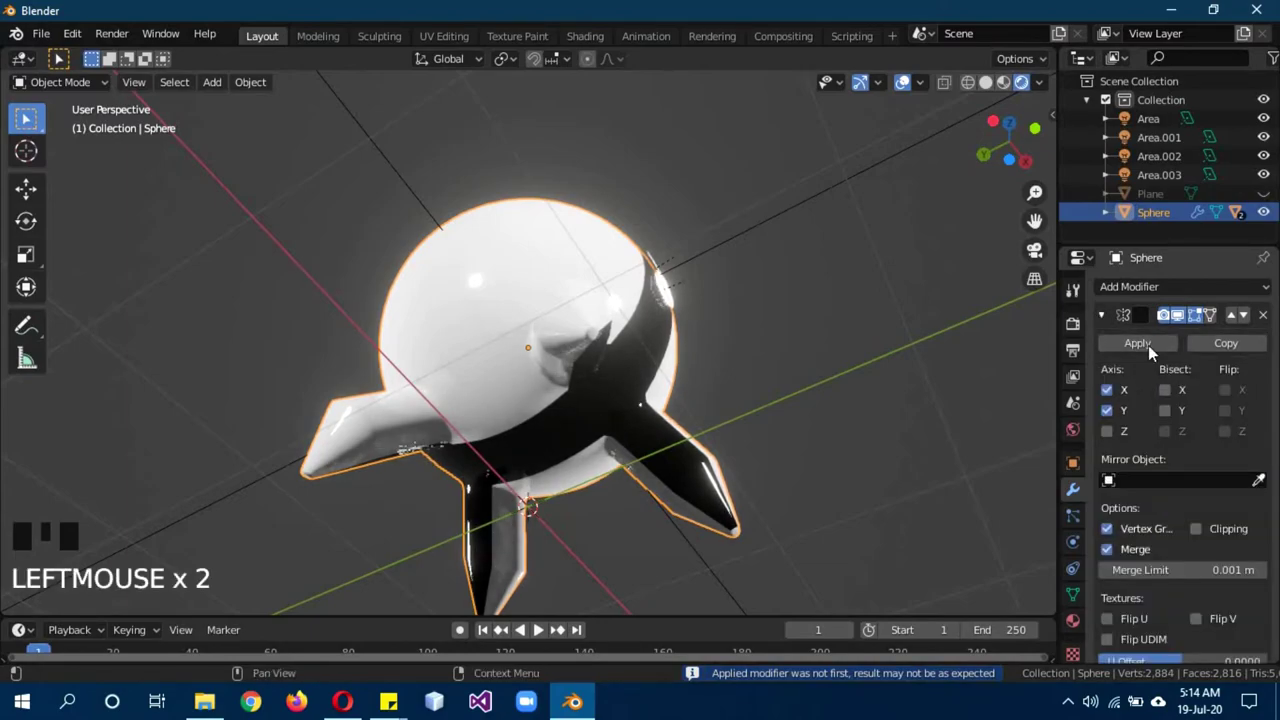
left_click_drag(1154, 349, 852, 395)
key("z")
key("z")
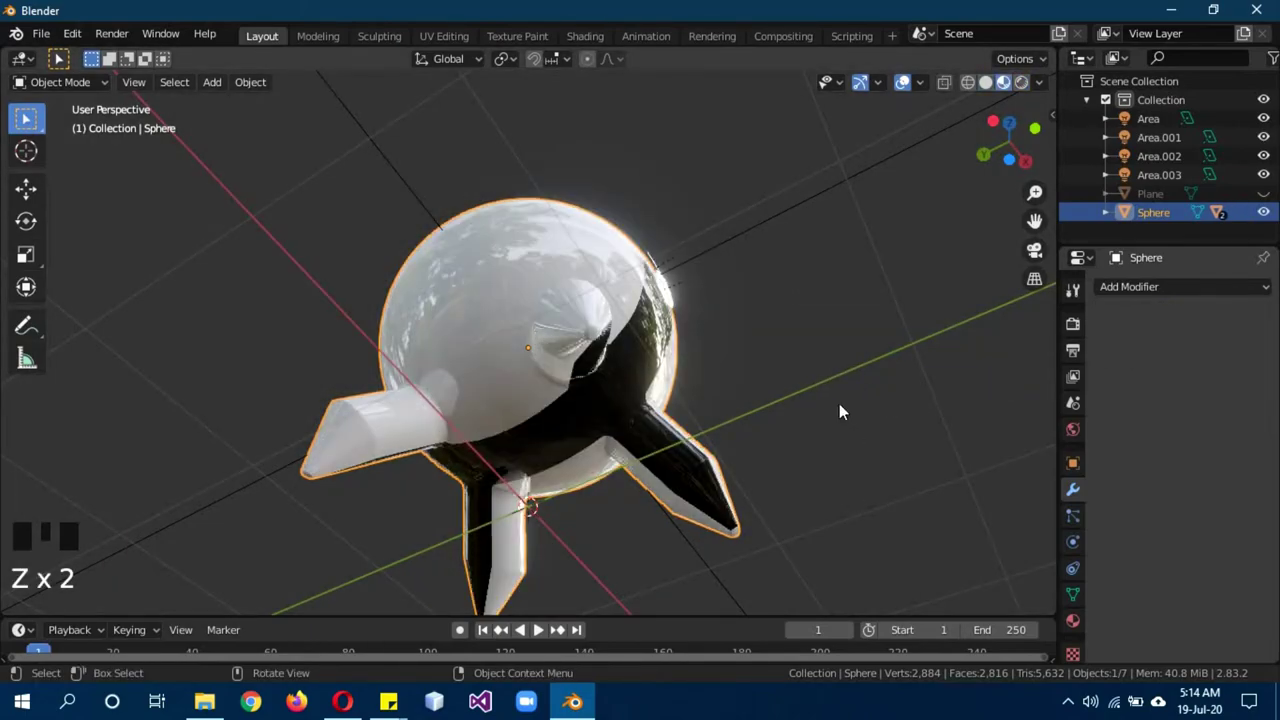
In edit mode, assign the white body material to the selected leg faces.
key("b")
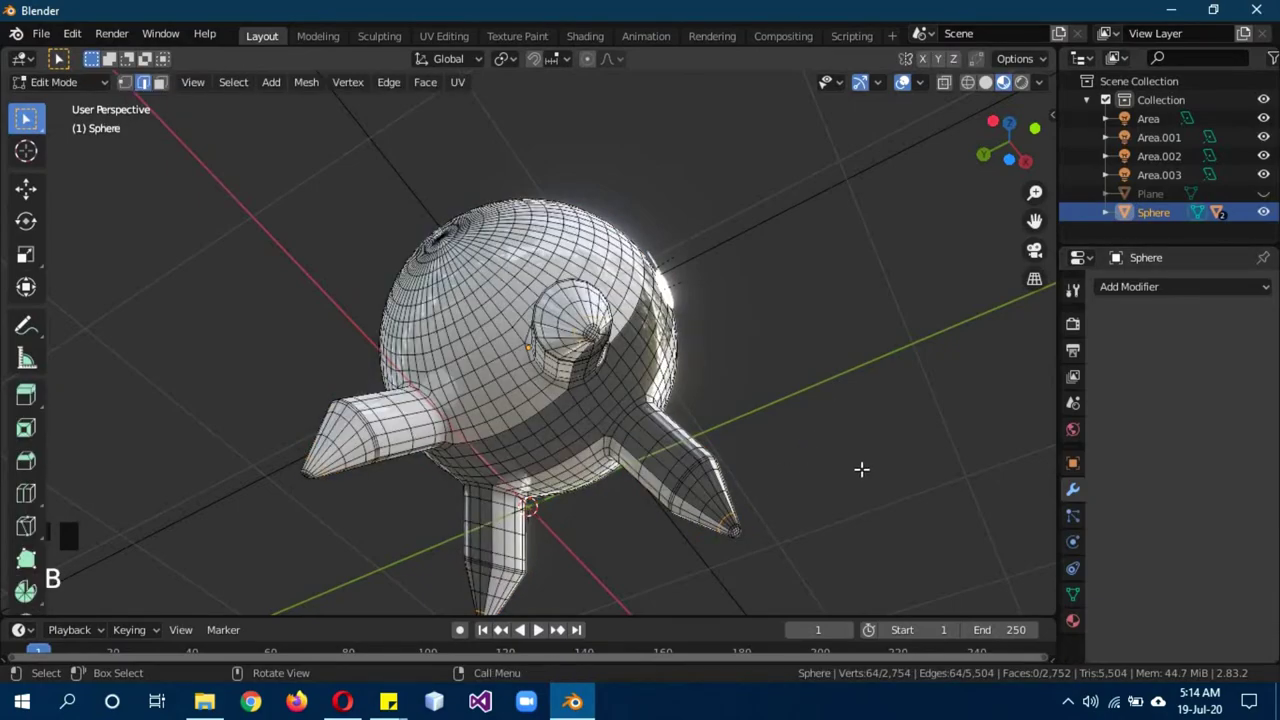
left_click(1079, 624)
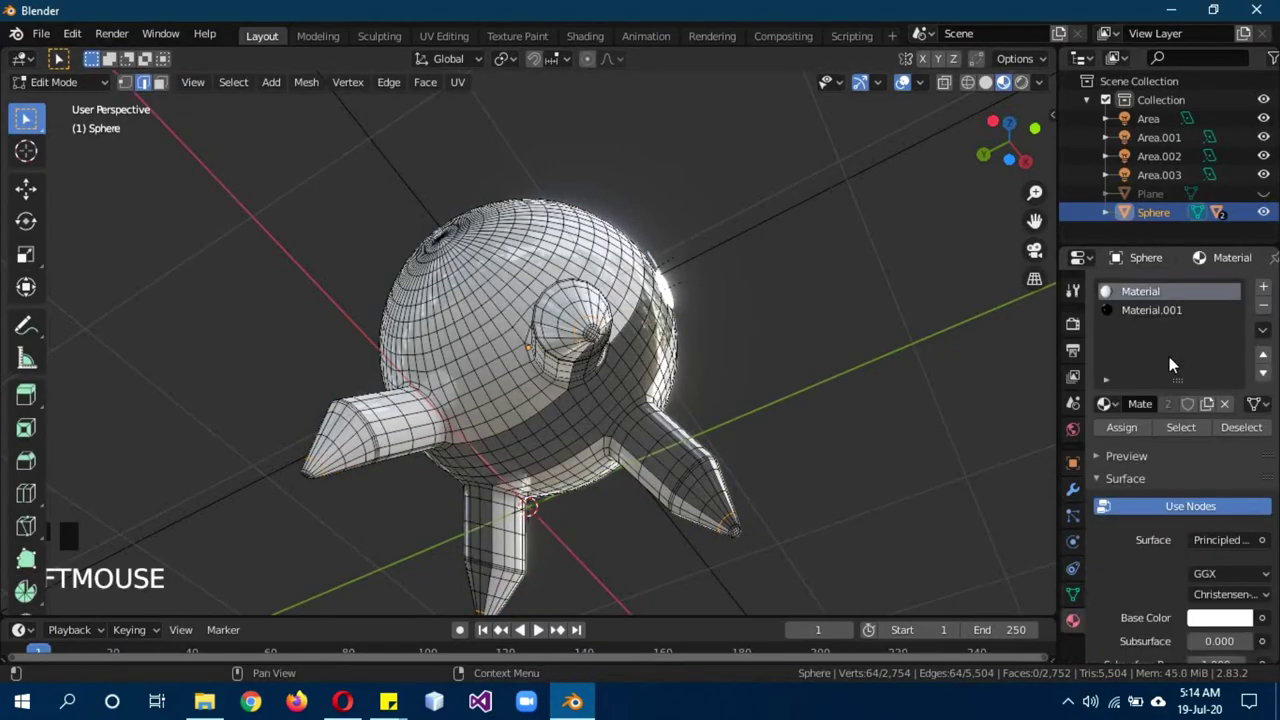
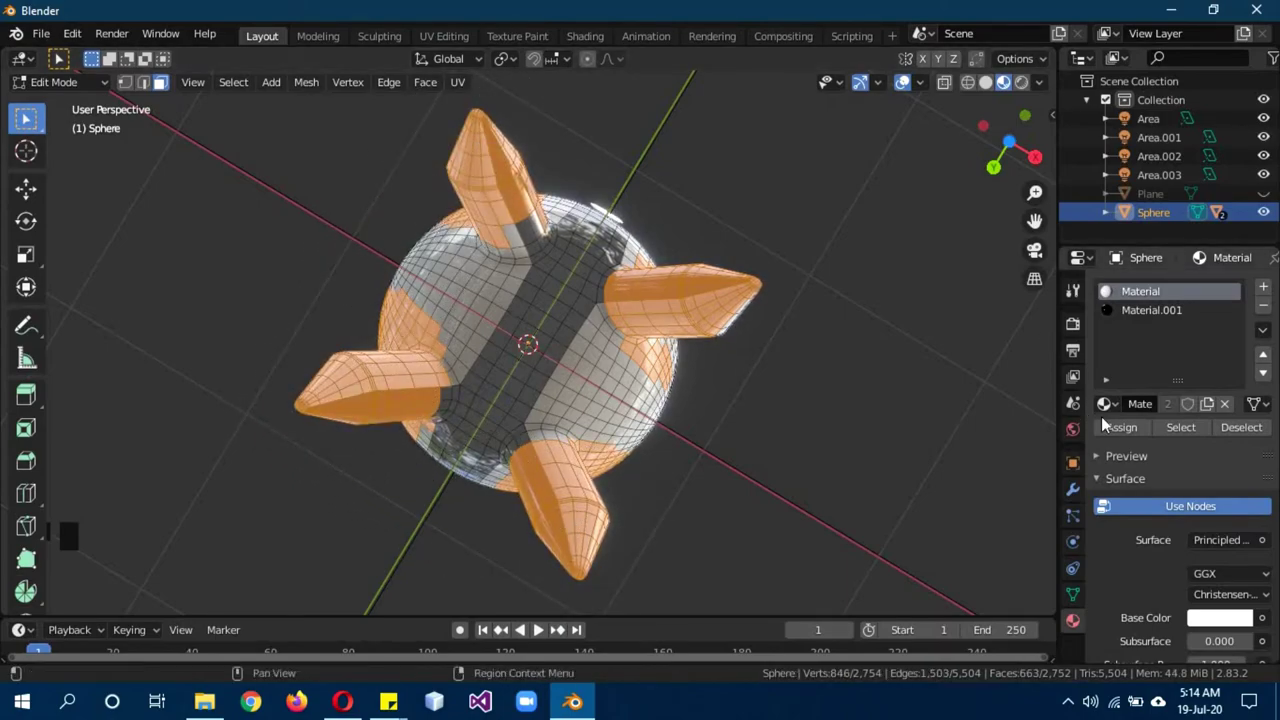
left_click(1114, 427)
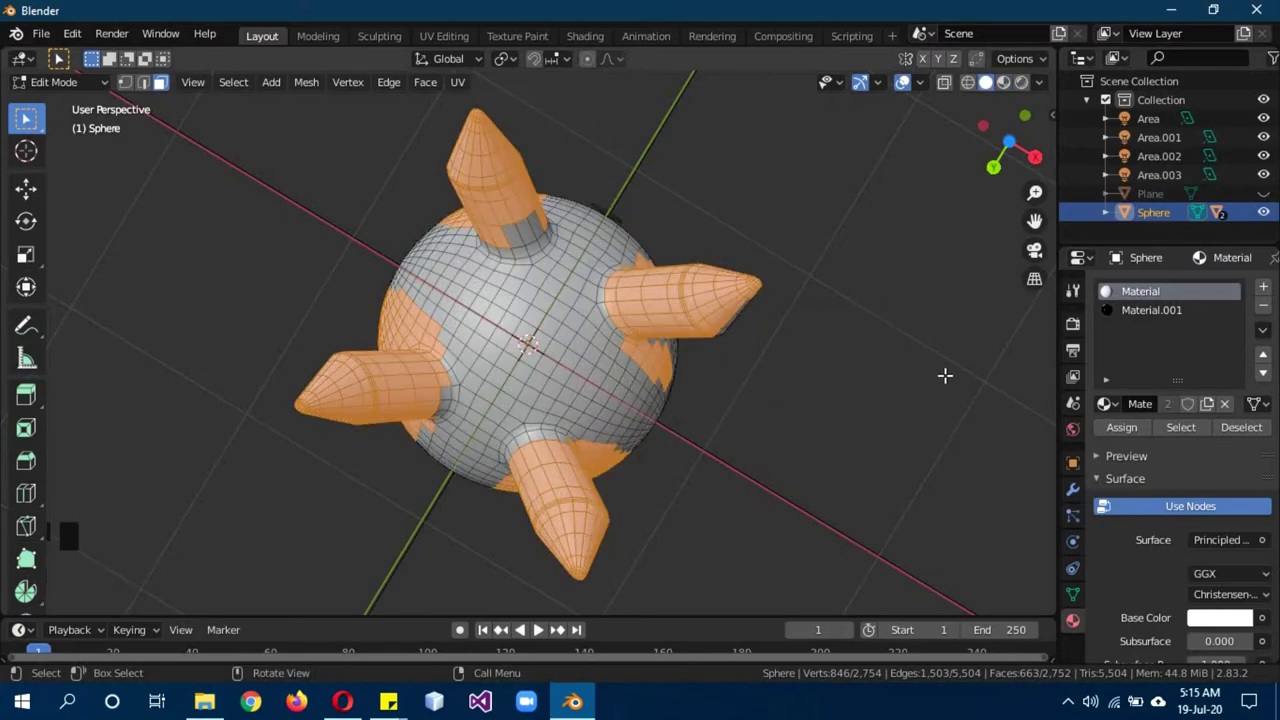
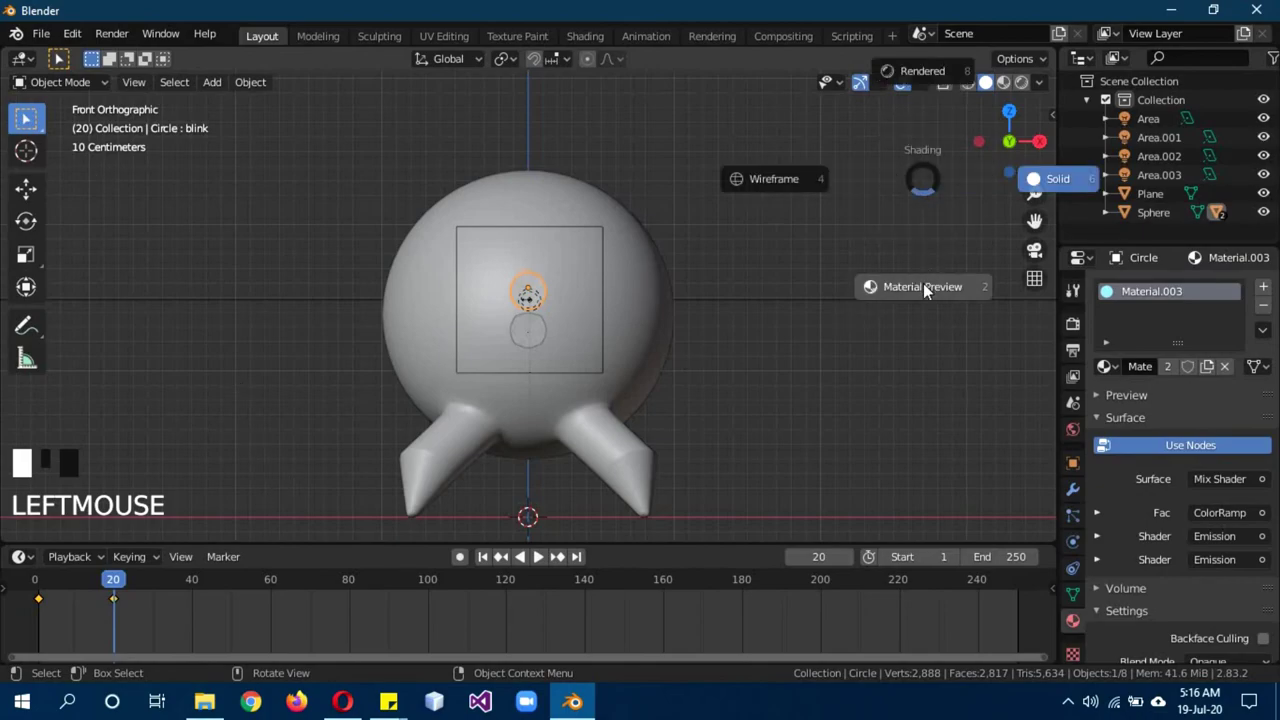
Play back the animation to see the cyan mixed-emission eyes glow in rendered view.
key("z")
Key blink at 0 on frame 1 and 1 on frame 20, then scrub the early frames to preview.
left_click_drag(85, 584, 132, 566)
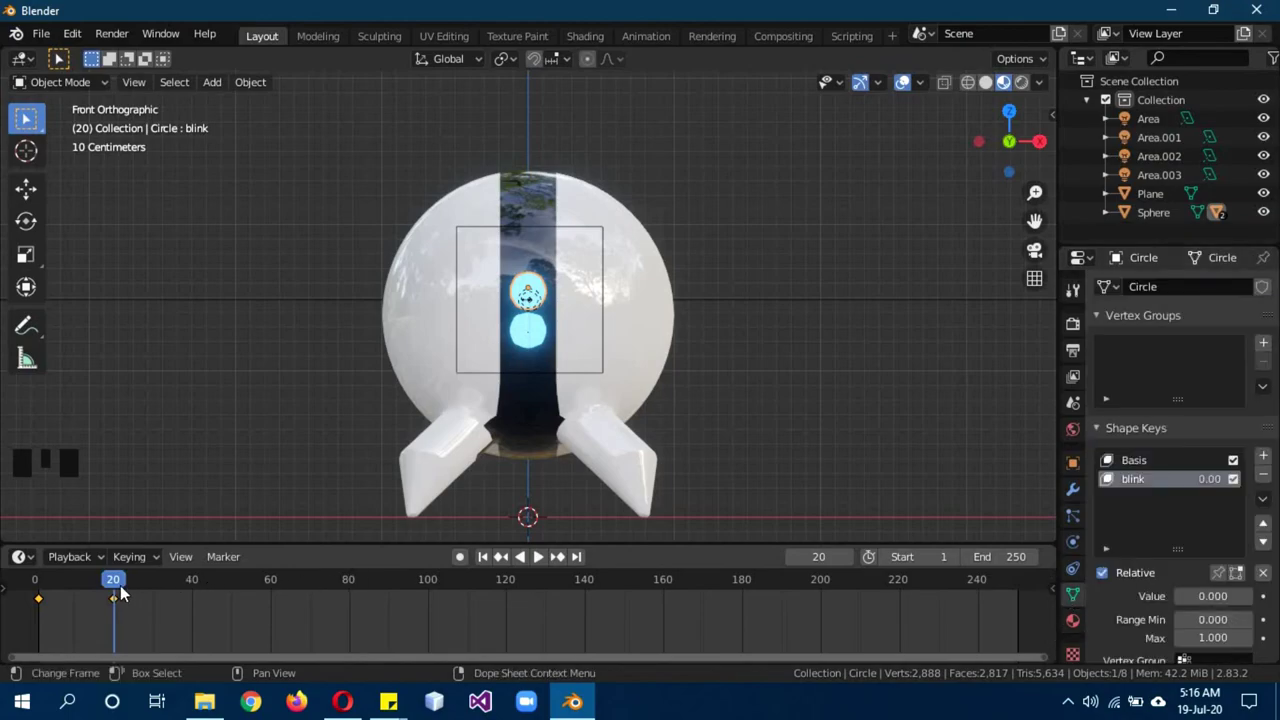
left_click_drag(540, 554, 540, 554)
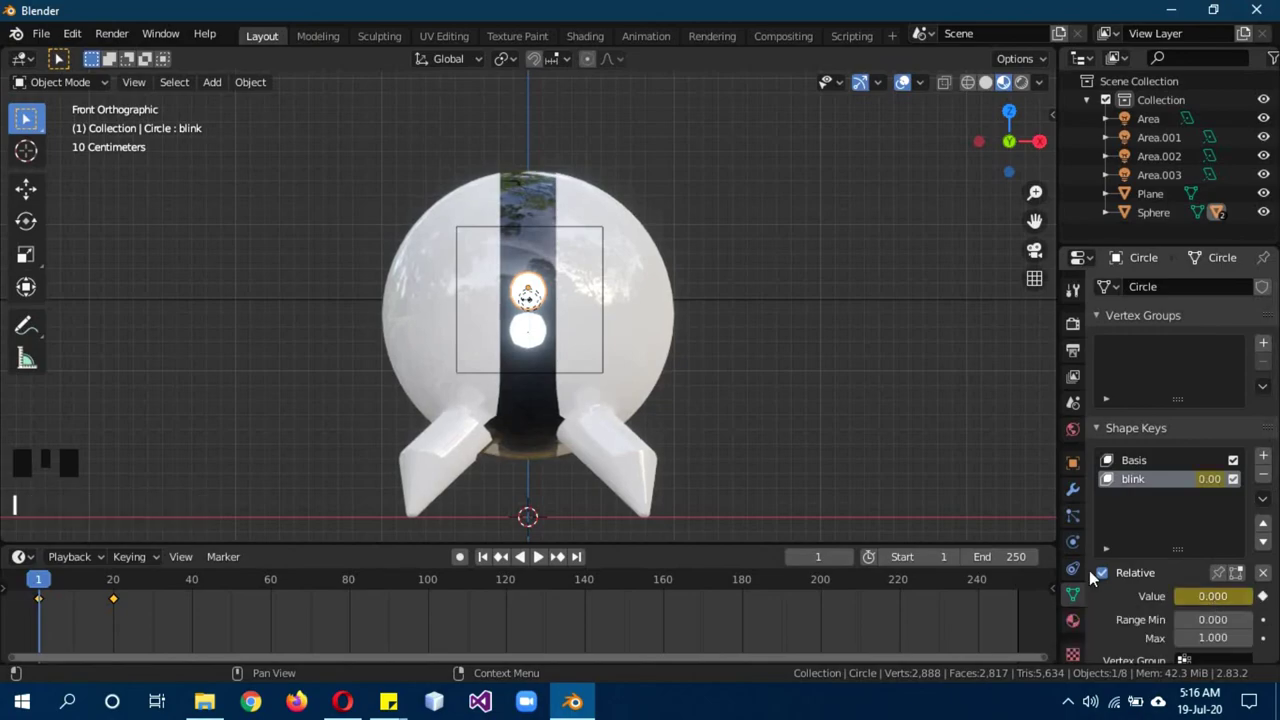
left_click_drag(121, 584, 1234, 602)
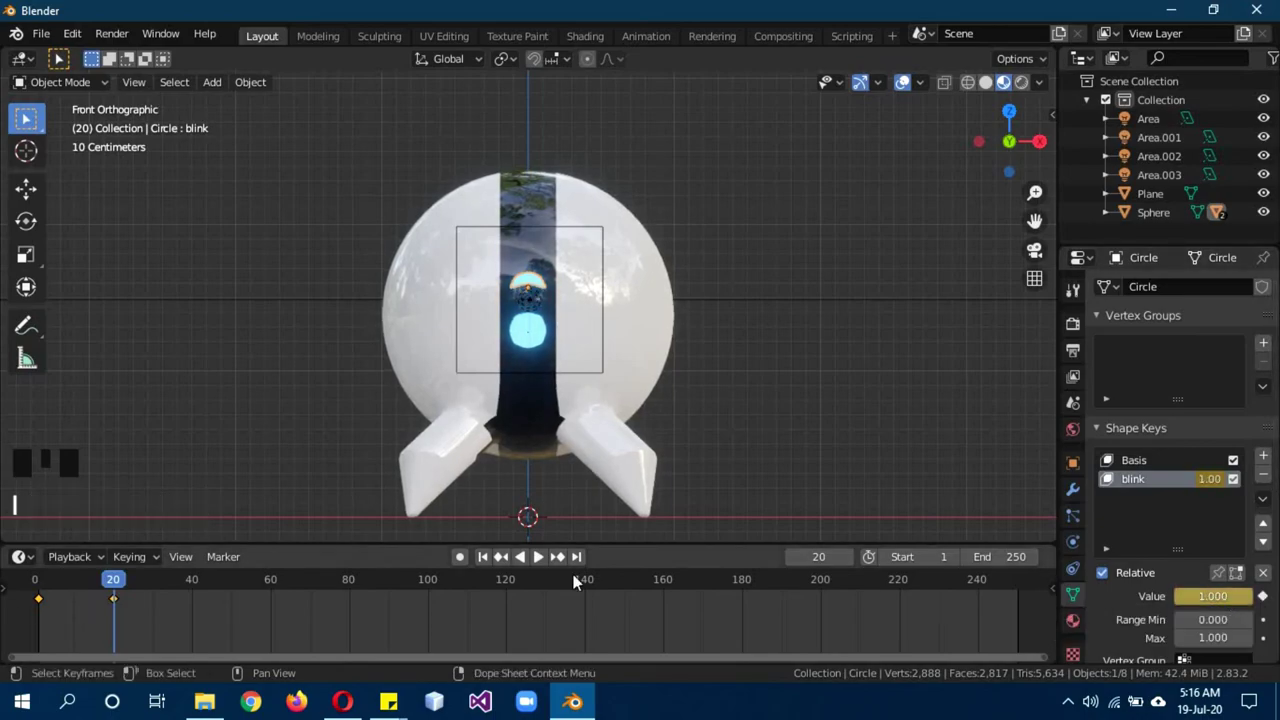
left_click_drag(115, 581, 94, 588)
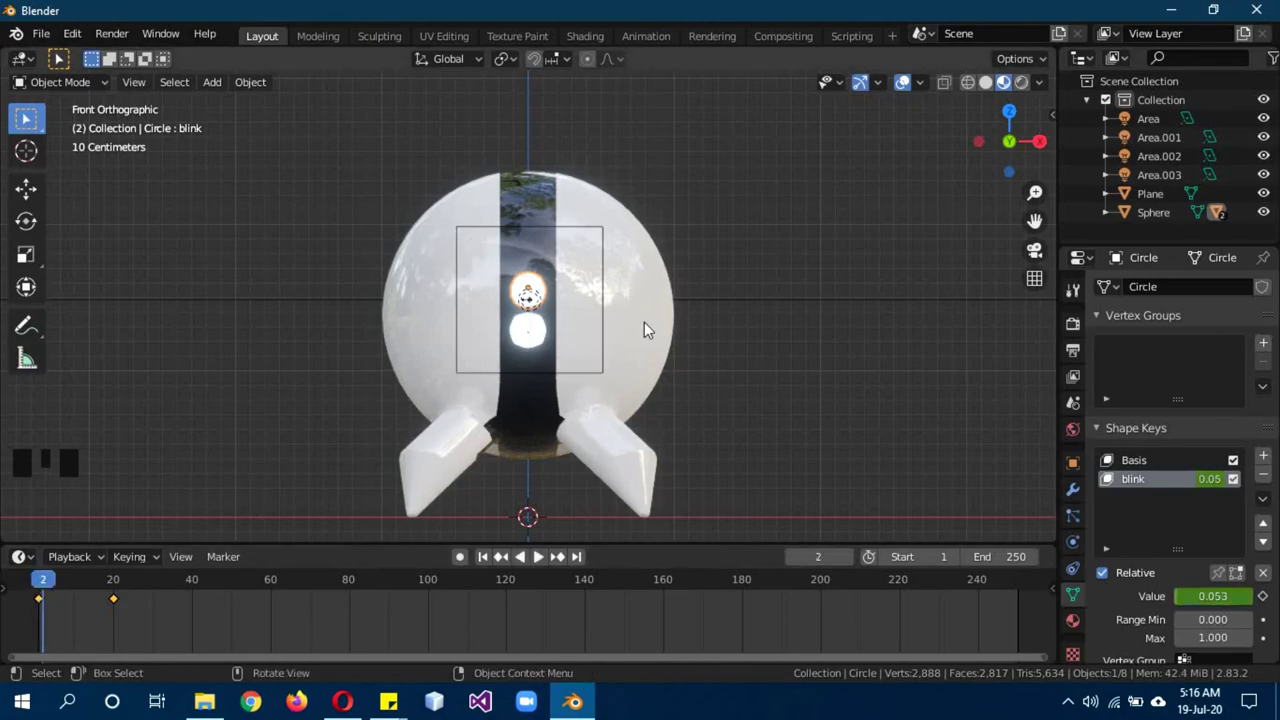
Orbit and zoom around the finished robot in perspective, viewing it from above.
key("z")
left_click_drag(803, 184, 760, 223)
scroll("down", 3)
scroll("down", 3)
left_click_drag(652, 348, 670, 376)
scroll("up", 3)
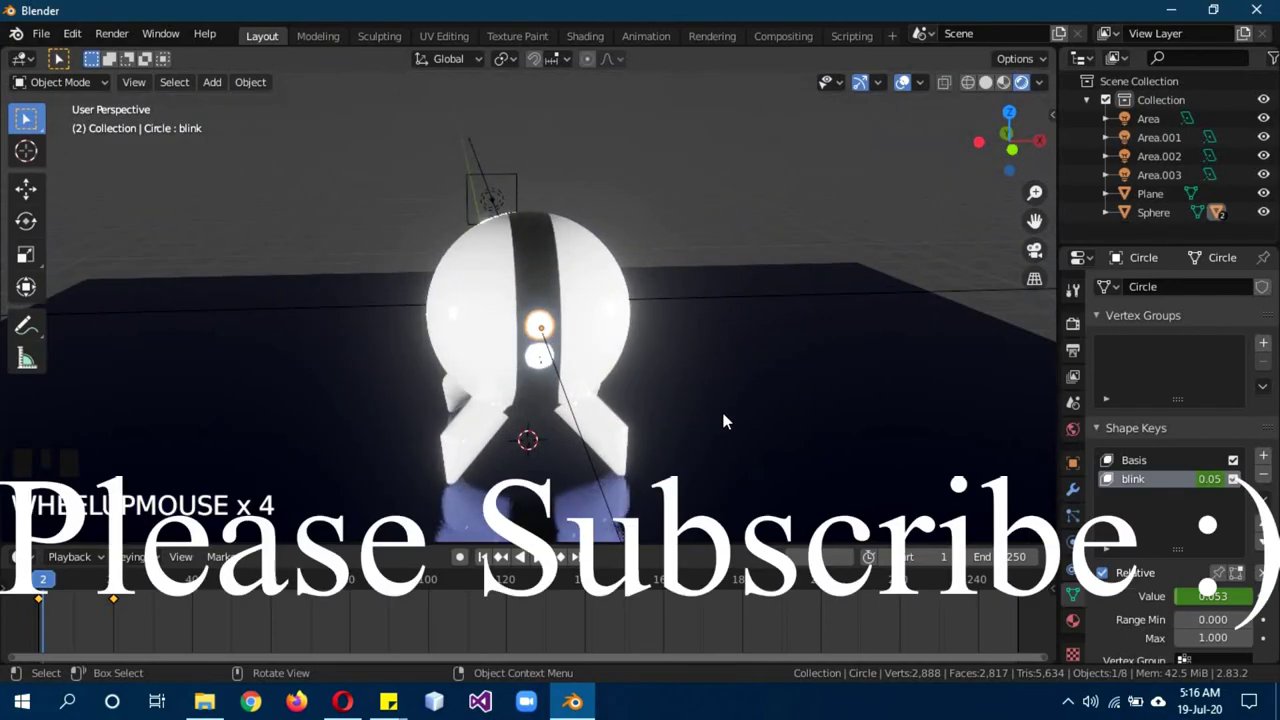